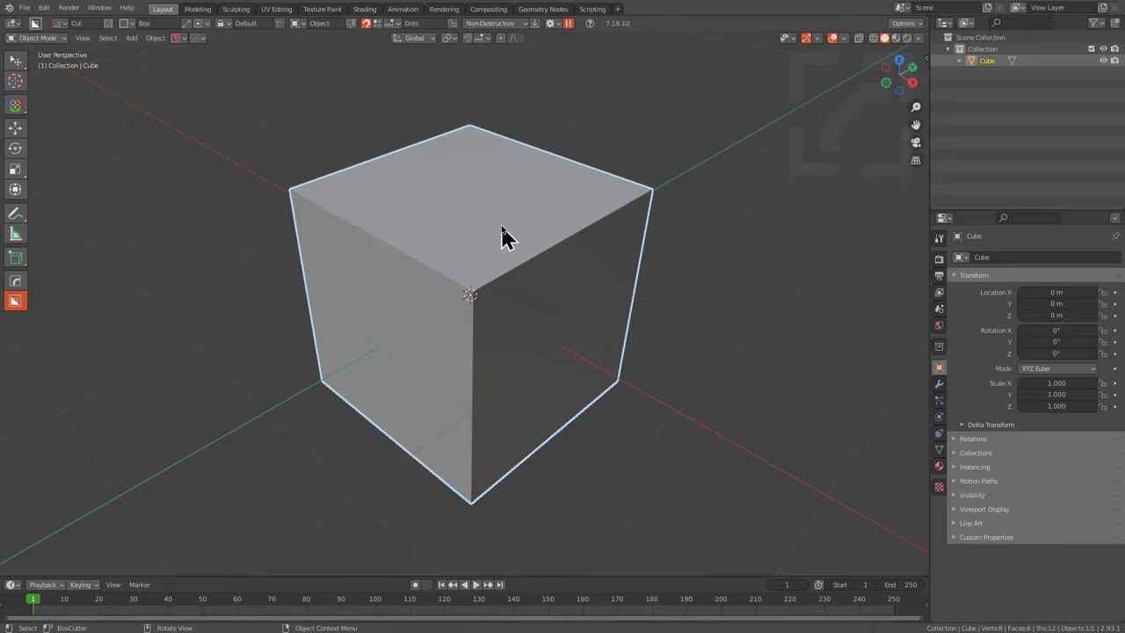
# Round the cube into a sphere with HardOps Sphere Cast and face it straight-on in front view.
pyautogui.press('q')
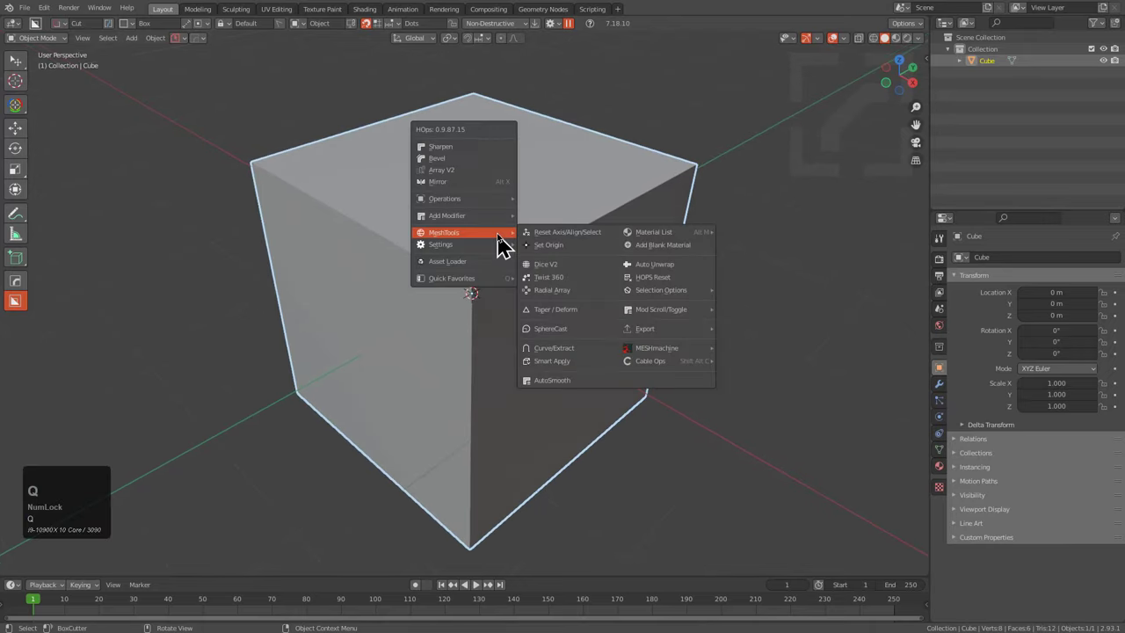
pyautogui.click(573, 345)
pyautogui.press('KP_1')
pyautogui.press('KP_5')
pyautogui.press('d')
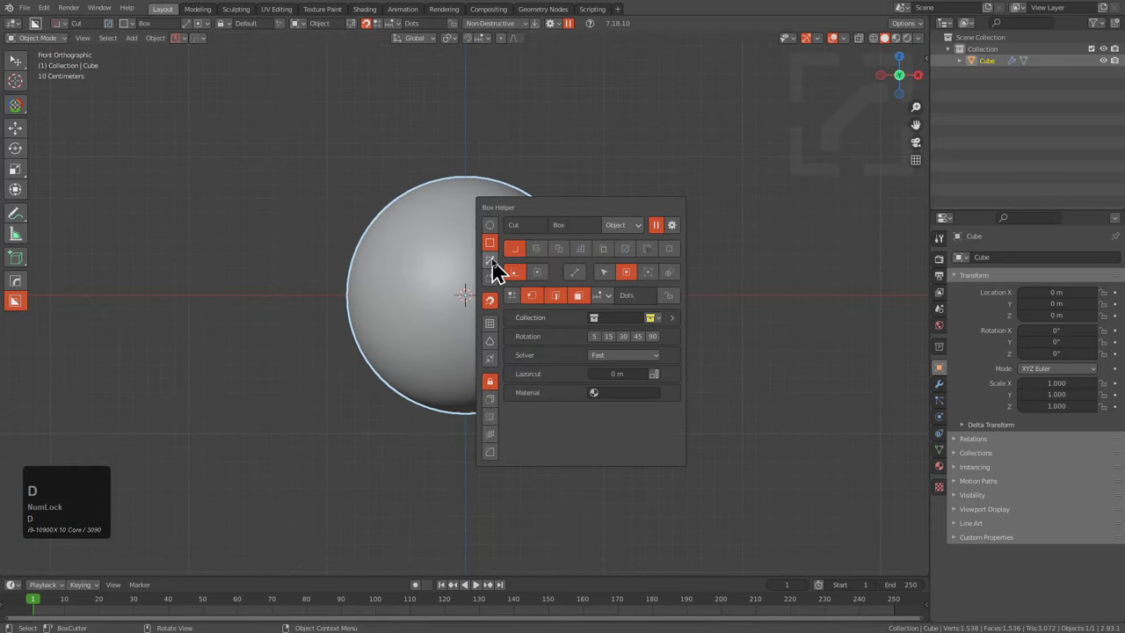
# Draw an Ngon BoxCutter shape over the sphere and extend the cutter through it.
pyautogui.moveTo(499, 274); pyautogui.dragTo(520, 151)
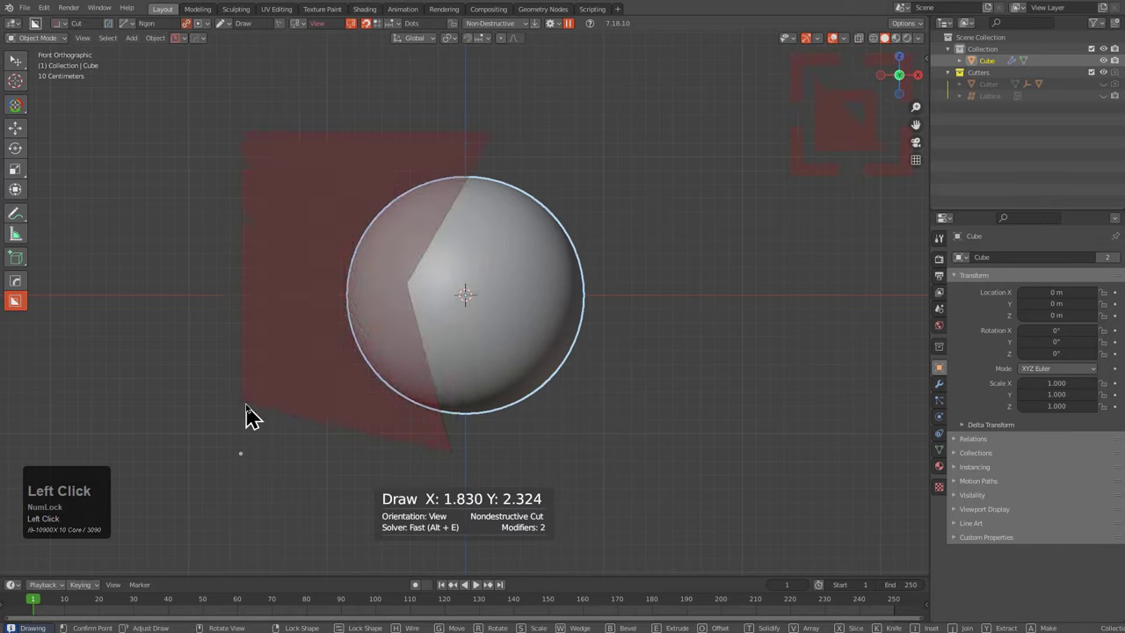
pyautogui.doubleClick(251, 466)
pyautogui.moveTo(348, 256); pyautogui.dragTo(553, 320)
pyautogui.middleClick(492, 320)
pyautogui.scroll(3)
pyautogui.middleClick(549, 333)
pyautogui.scroll(3)
# Switch the cut to Inset mode, adjust its depth and lock in the curved groove.
pyautogui.press('i')
pyautogui.moveTo(534, 336); pyautogui.dragTo(562, 311)
pyautogui.press('b')
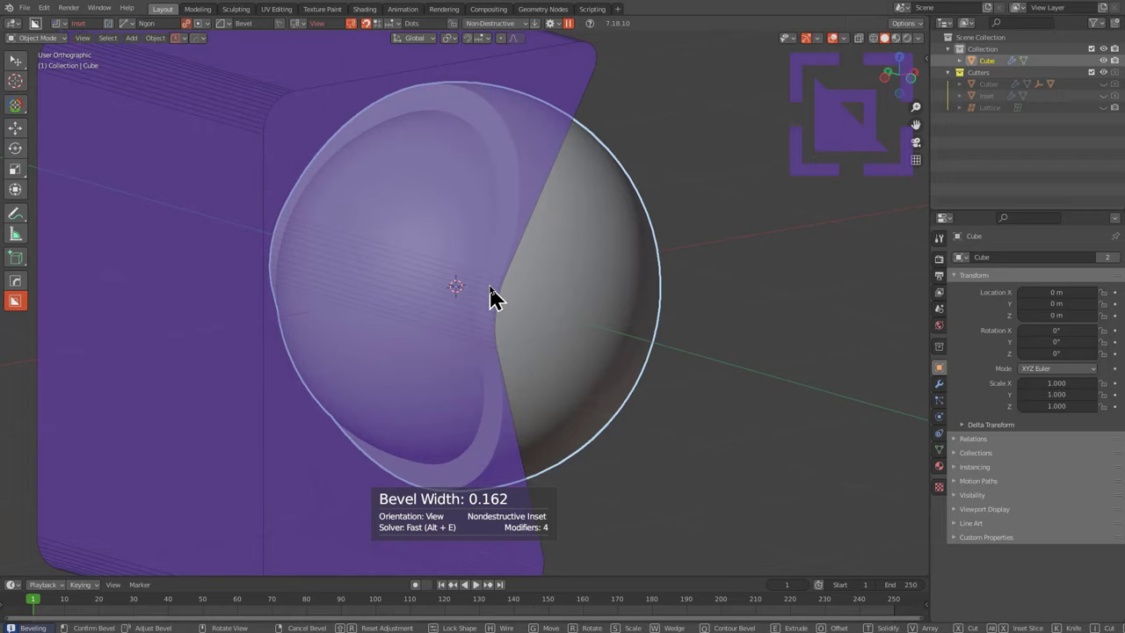
pyautogui.click(501, 296)
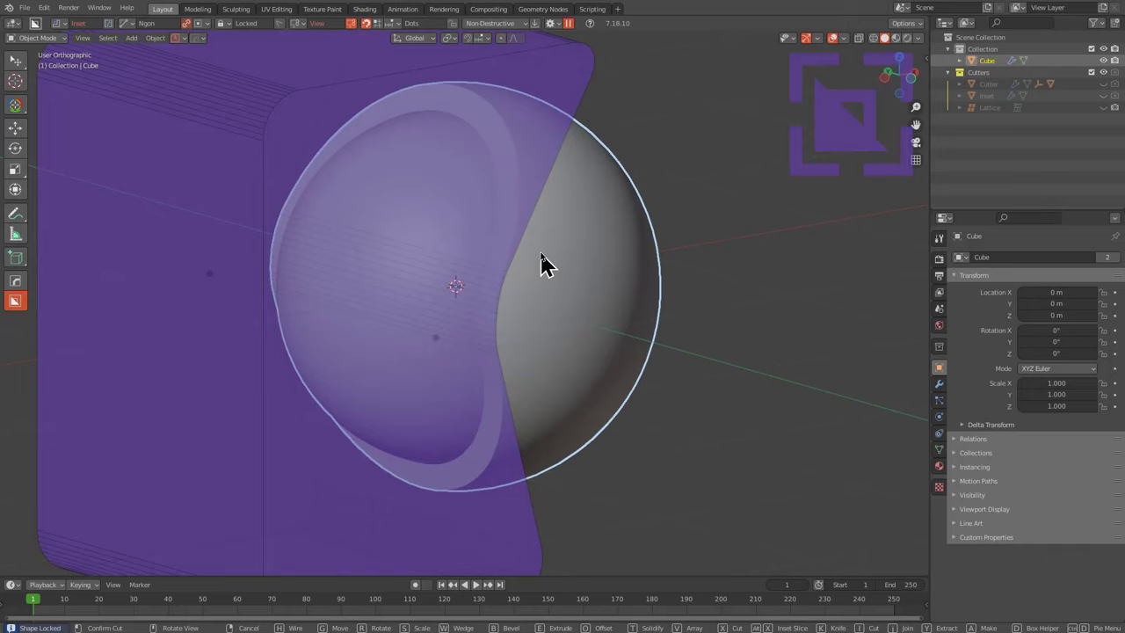
# Confirm the inset and add a HardOps Bevel to the grooved sphere's edges.
pyautogui.click(546, 261)
pyautogui.moveTo(577, 304); pyautogui.dragTo(591, 293)
pyautogui.scroll(3)
pyautogui.scroll(3)
pyautogui.press('q')
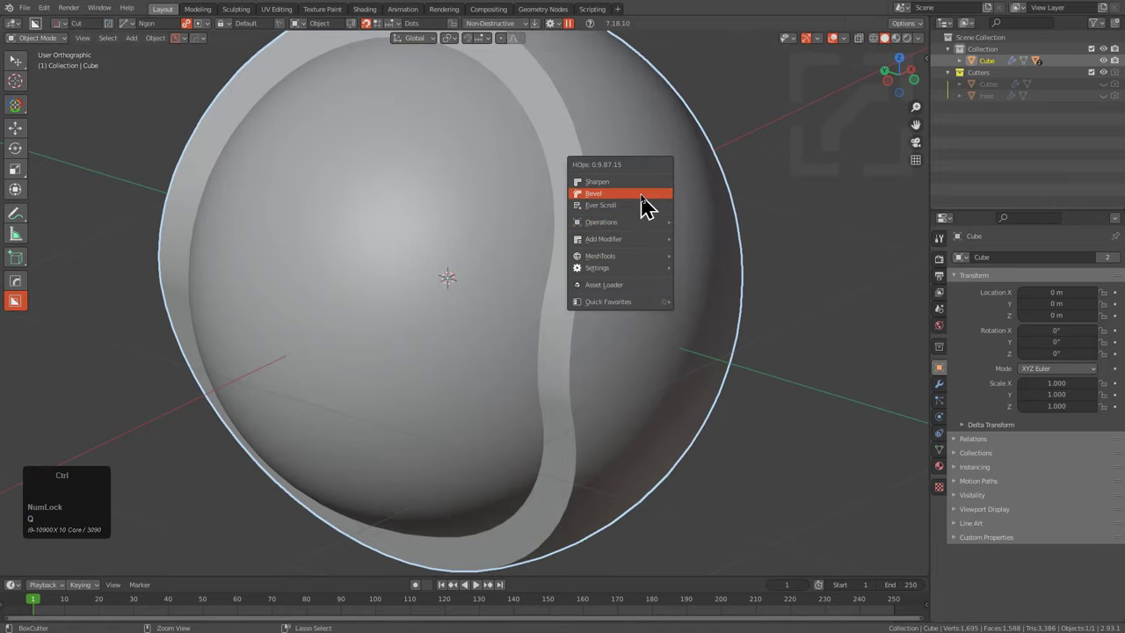
pyautogui.click(647, 203)
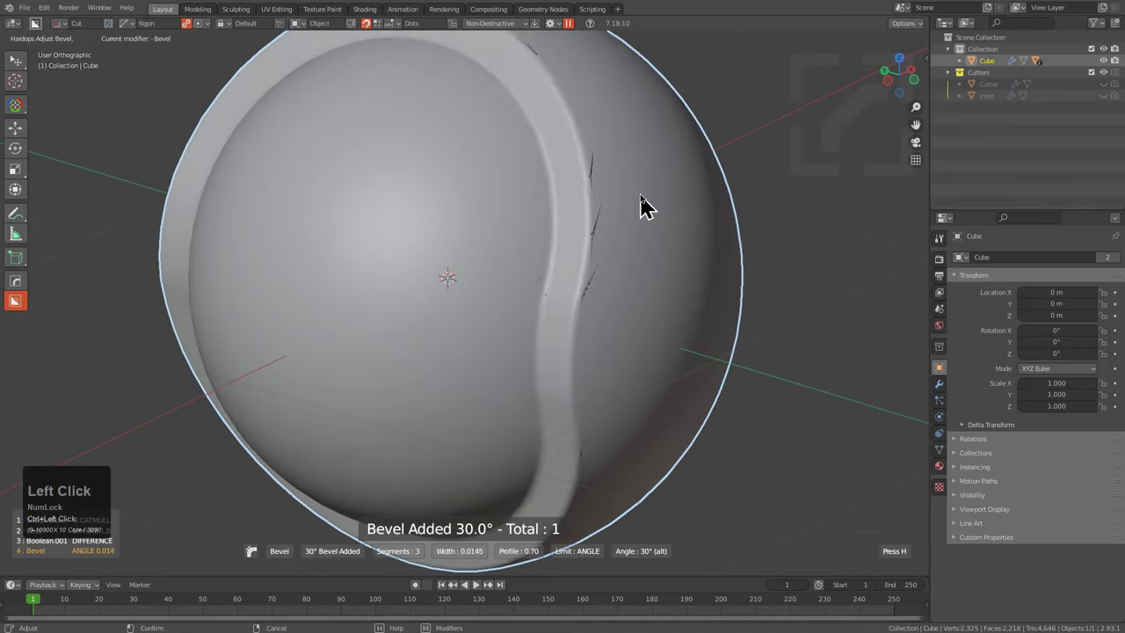
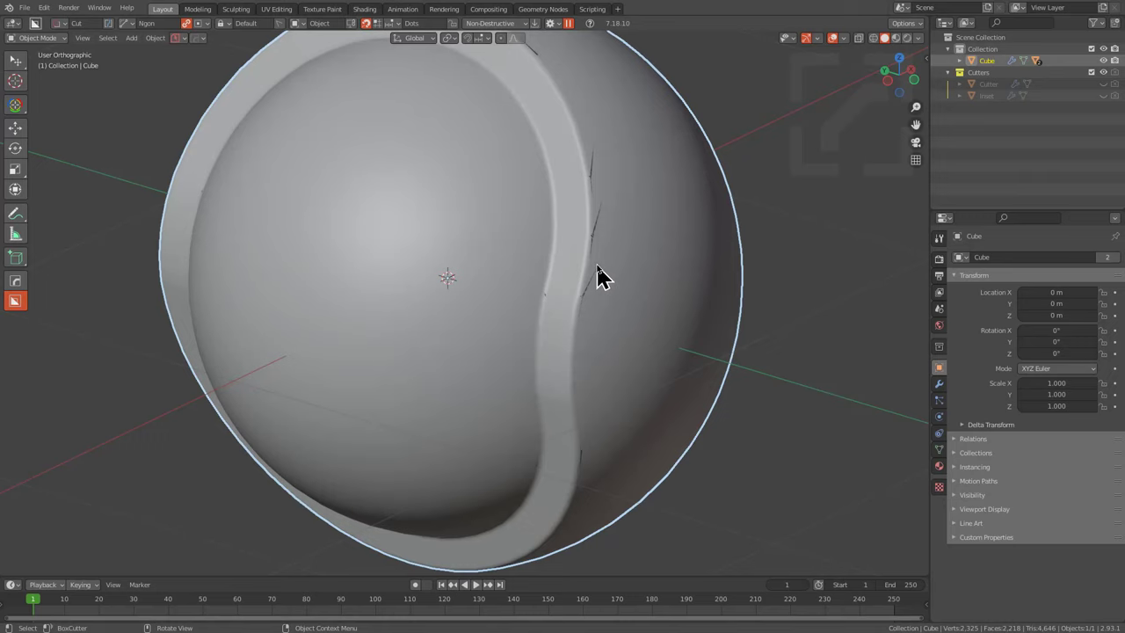
# Overlay the wireframe on the sphere and inspect its quad topology along the groove.
pyautogui.press('alt+Num_Lock')
pyautogui.click(603, 273)
pyautogui.press('alt+v')
pyautogui.click(603, 274)
pyautogui.middleClick(626, 297)
pyautogui.scroll(3)
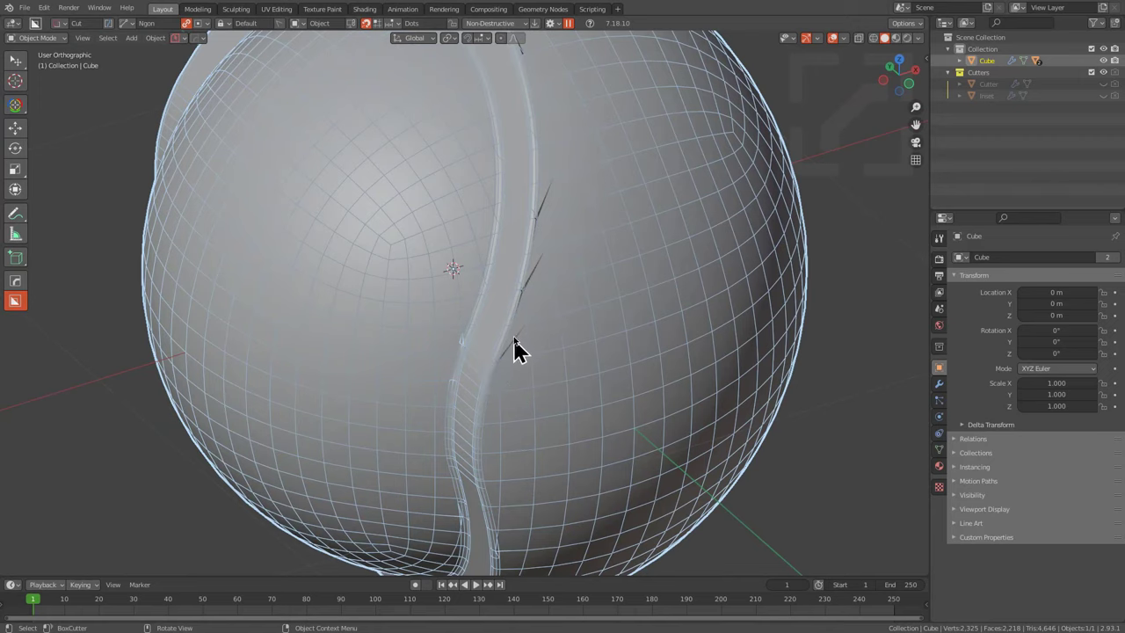
pyautogui.scroll(-3)
pyautogui.press('q')
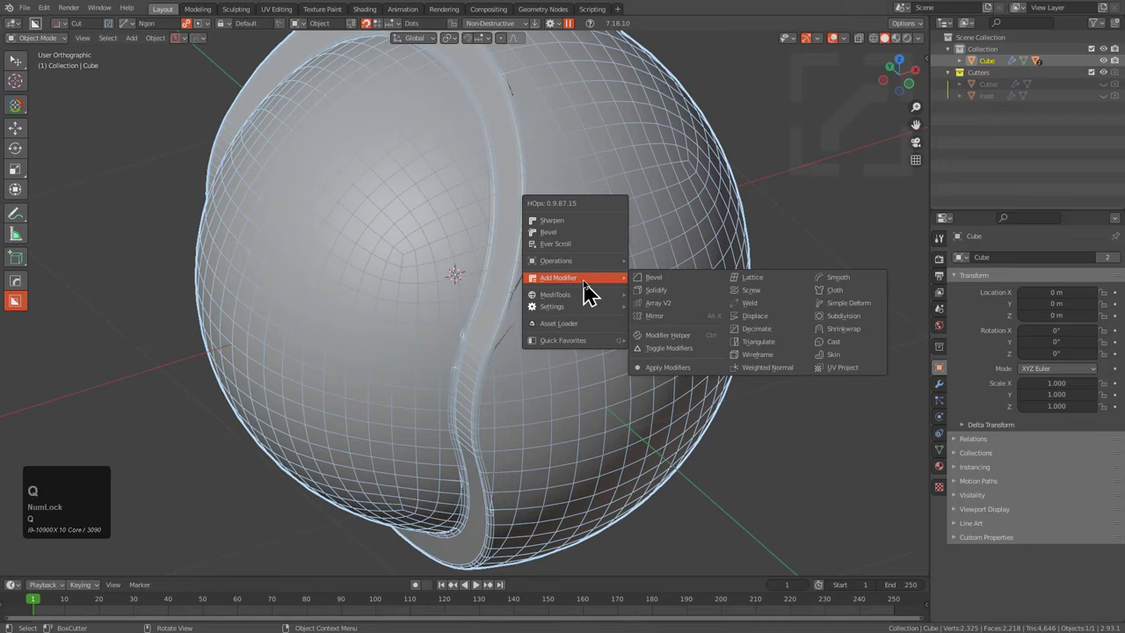
# Add a HardOps Weld modifier and dial its merge distance down to a small value.
pyautogui.click(760, 312)
pyautogui.scroll(3)
pyautogui.scroll(3)
pyautogui.scroll(3)
pyautogui.scroll(-3)
pyautogui.scroll(-3)
pyautogui.scroll(-3)
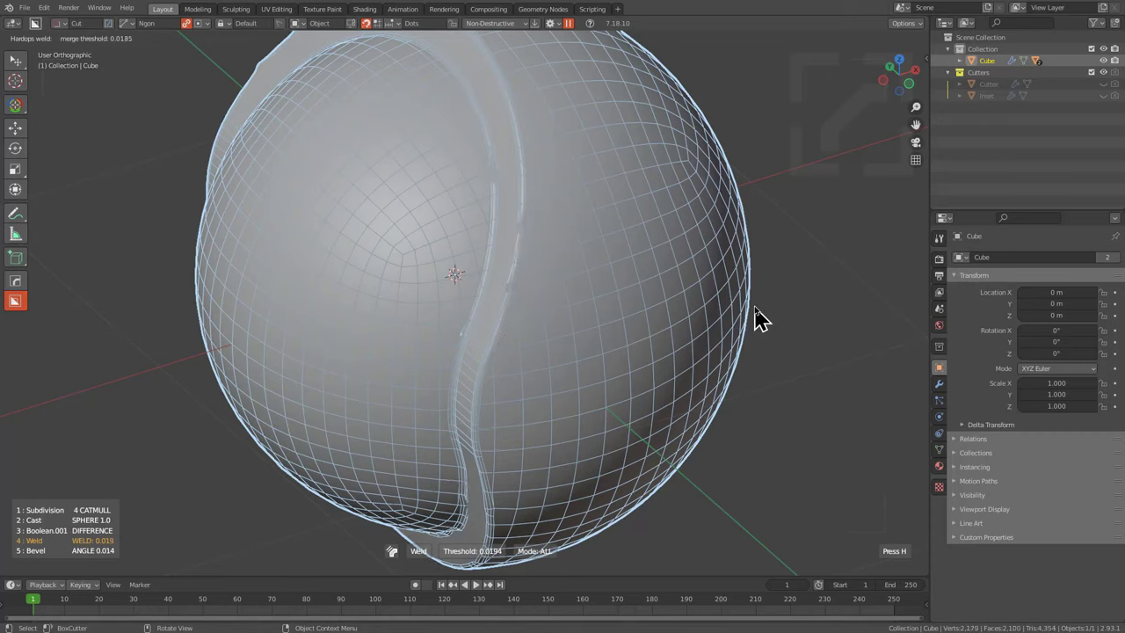
pyautogui.click(768, 316)
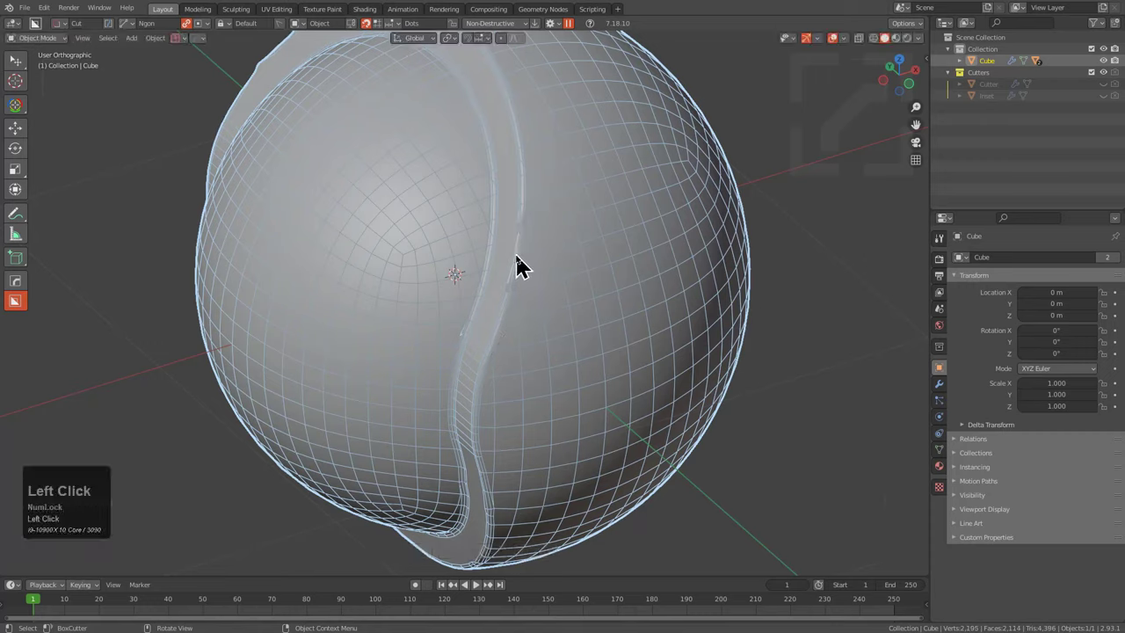
# Hide the wireframe, move Weld above Bevel in the modifier stack, then delete the sphere.
pyautogui.press('alt+v')
pyautogui.click(544, 277)
pyautogui.moveTo(588, 328); pyautogui.dragTo(1057, 496)
pyautogui.click(945, 398)
pyautogui.scroll(-3)
pyautogui.click(1077, 424)
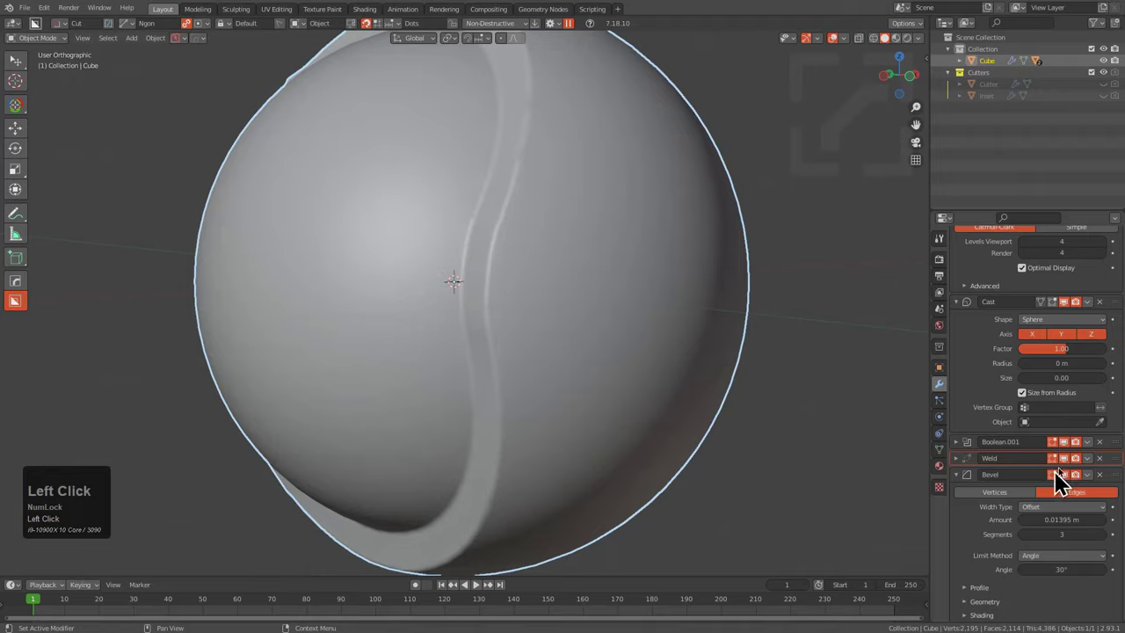
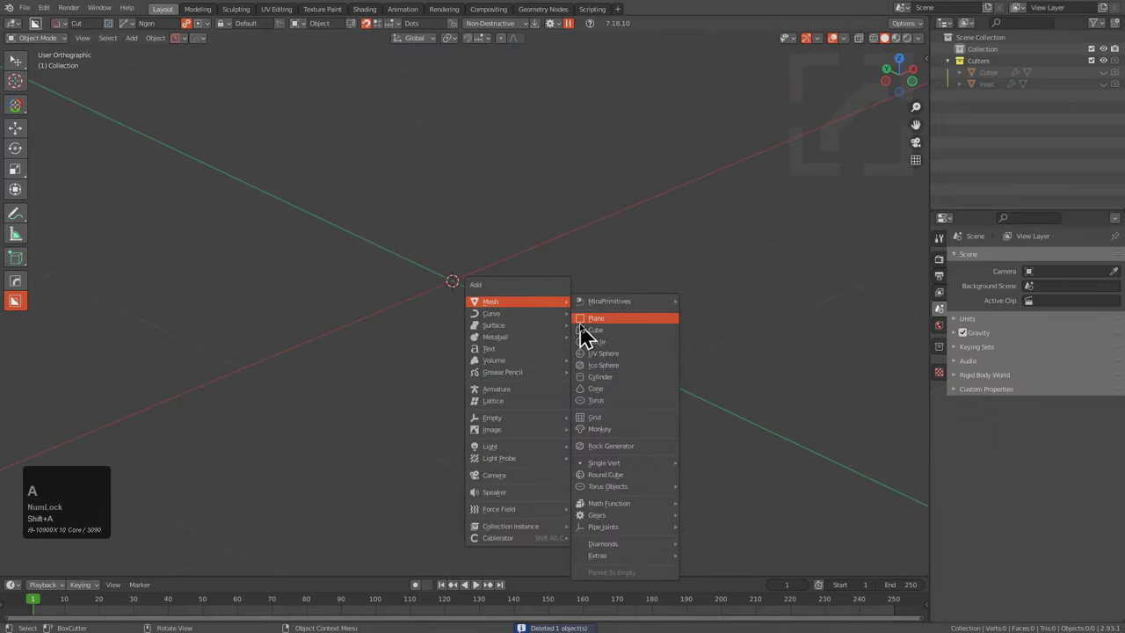
# Add a new cube, Sphere Cast it and draw an Ngon cut across its face at the right depth.
pyautogui.click(594, 336)
pyautogui.scroll(-3)
pyautogui.press('q')
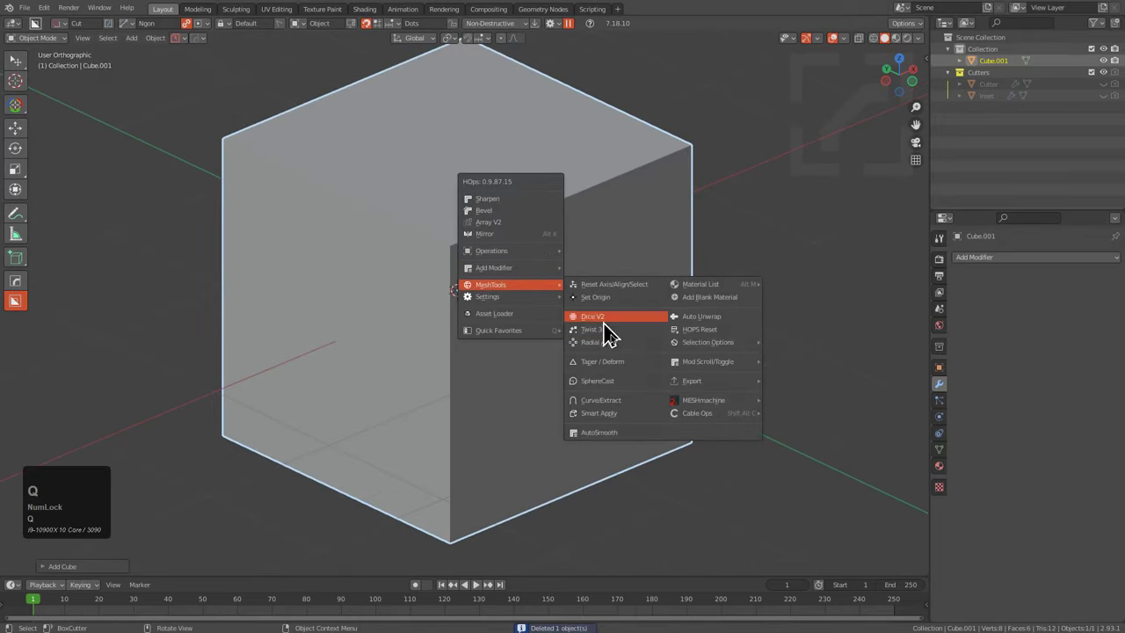
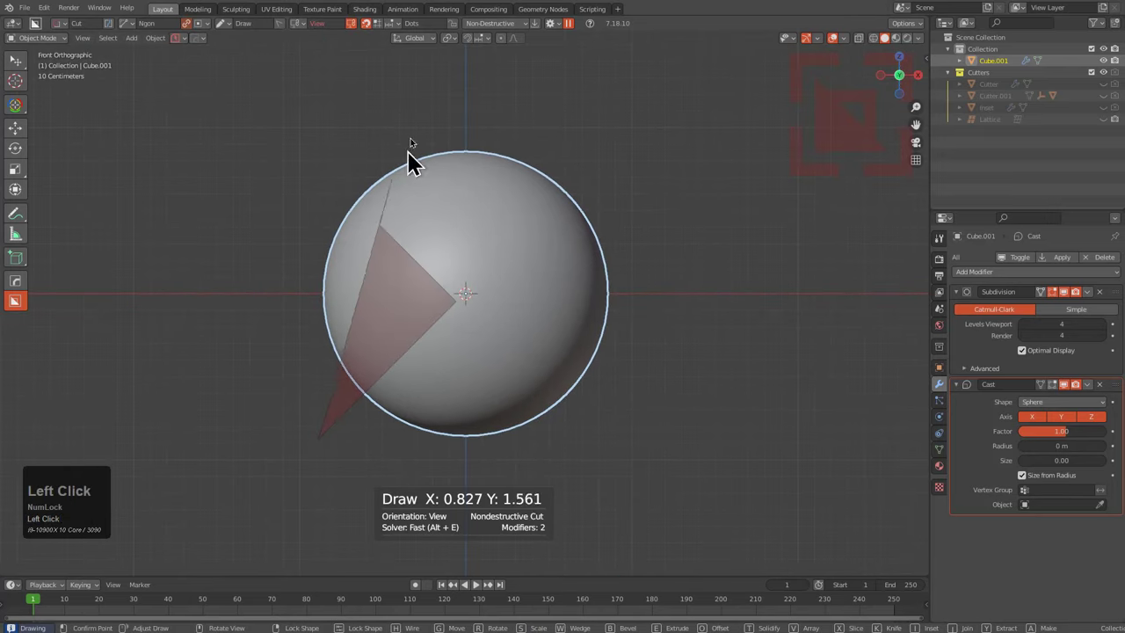
pyautogui.click(209, 118)
pyautogui.middleClick(223, 135)
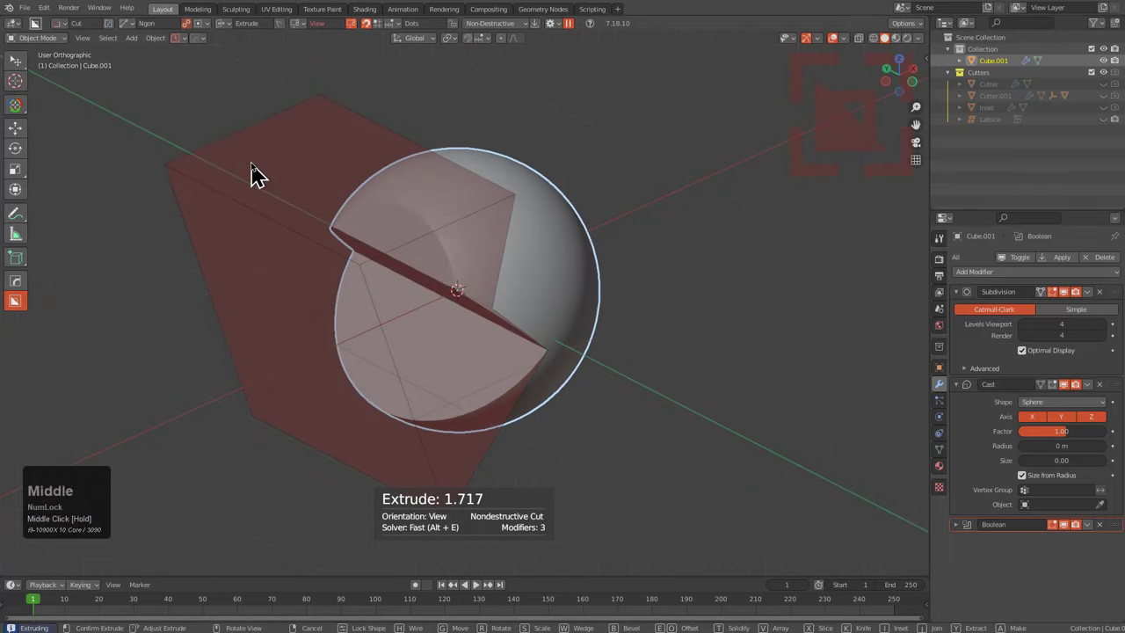
pyautogui.middleClick(519, 342)
pyautogui.scroll(3)
pyautogui.moveTo(527, 350); pyautogui.dragTo(685, 255)
# Switch the cut to Inset with Inset Slice enabled, leaving a separate panel seam on the sphere.
pyautogui.press('d')
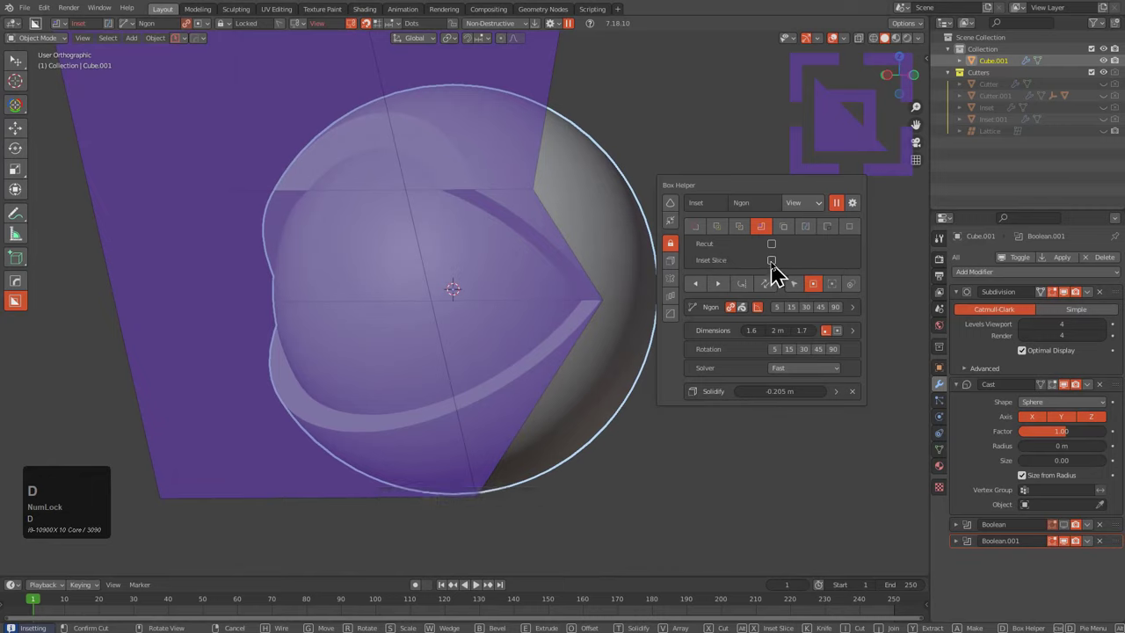
pyautogui.click(777, 271)
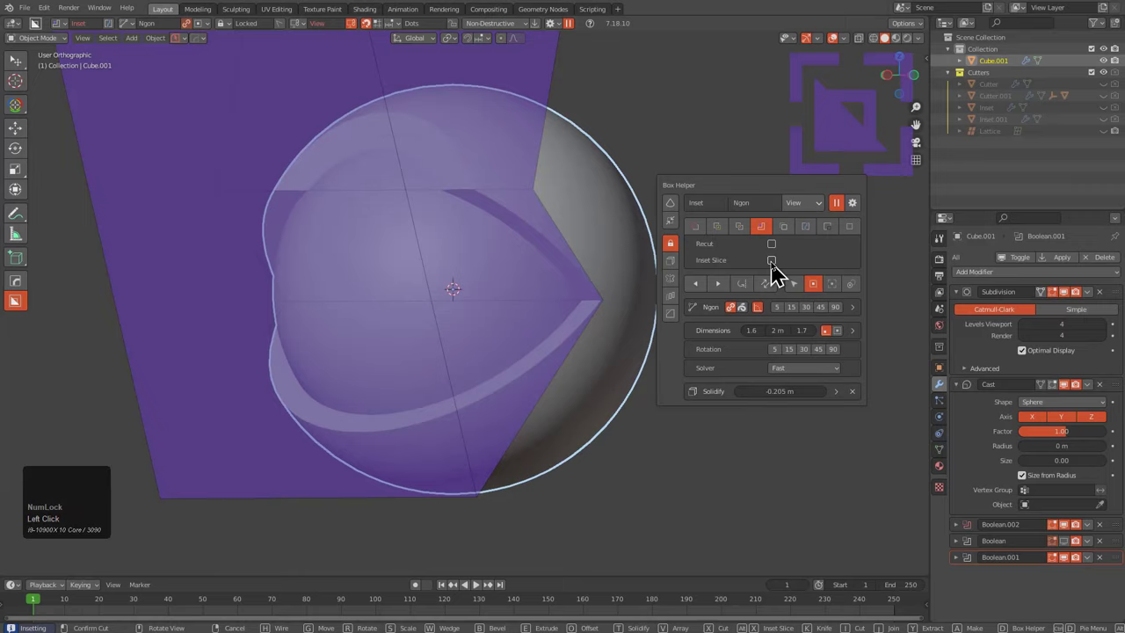
pyautogui.click(778, 271)
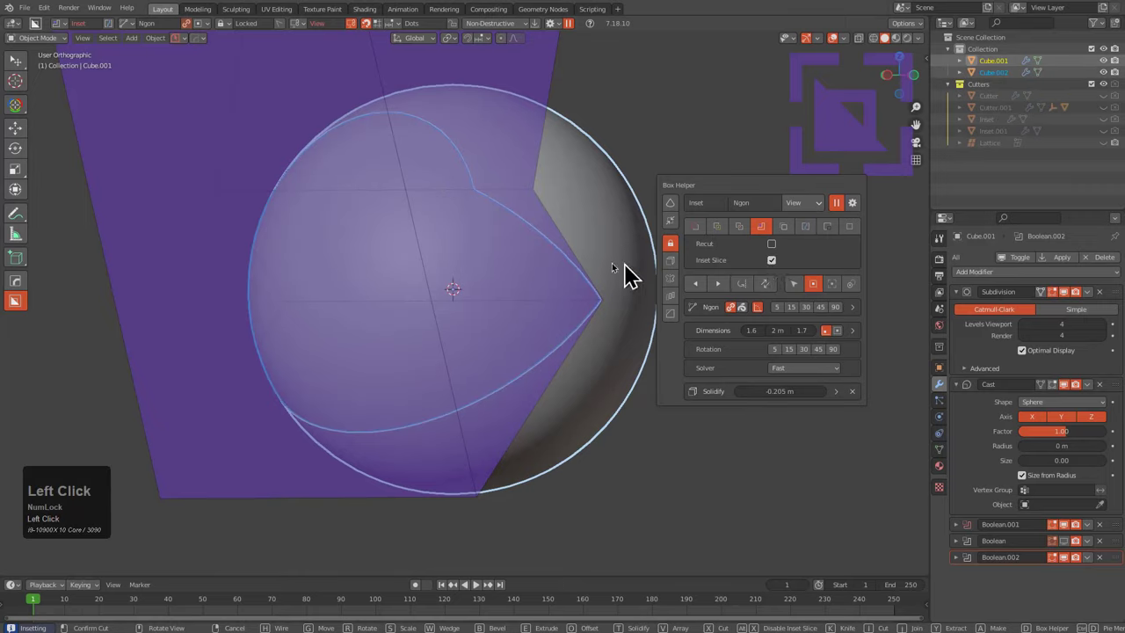
pyautogui.click(500, 275)
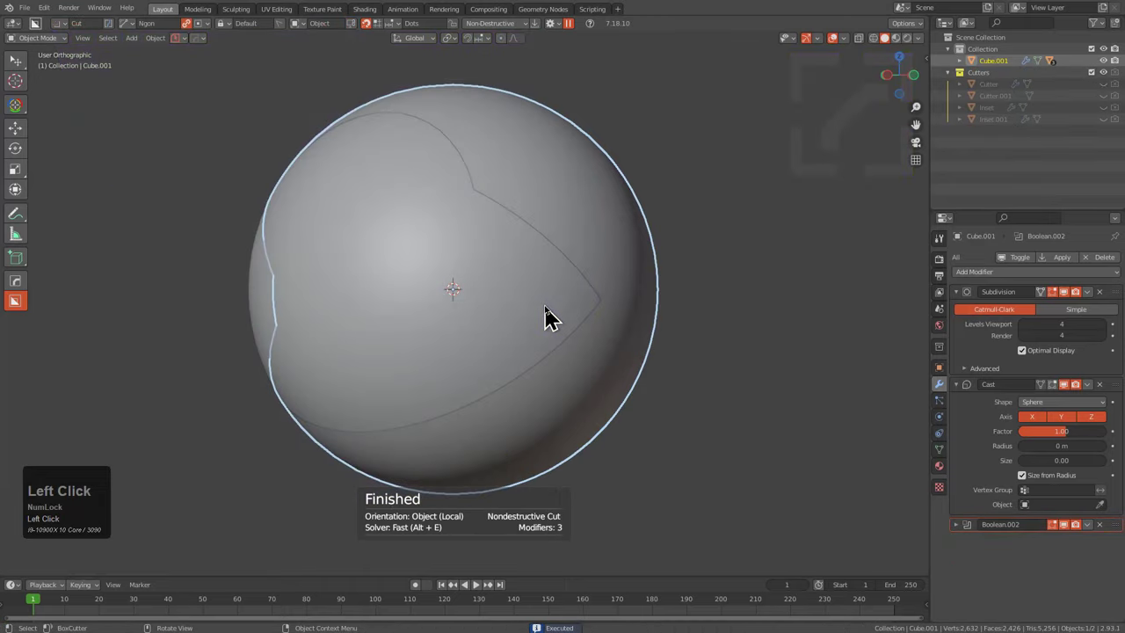
# Look over the sliced sphere, then reload the default startup scene with a fresh cube.
pyautogui.press('alt+z')
pyautogui.middleClick(430, 282)
pyautogui.press('alt+z')
pyautogui.press('h')
pyautogui.moveTo(490, 328); pyautogui.dragTo(528, 311)
pyautogui.scroll(-3)
pyautogui.middleClick(499, 307)
pyautogui.scroll(-3)
pyautogui.moveTo(449, 303); pyautogui.dragTo(438, 298)
pyautogui.press('ctrl+n')
pyautogui.press('Return')
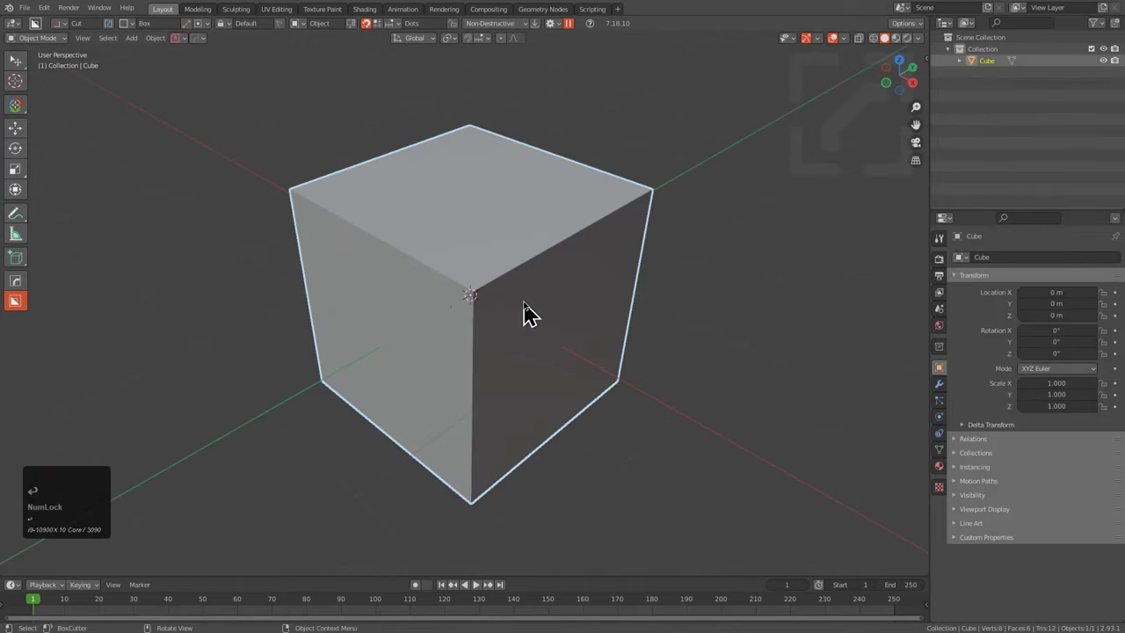
# Box-cut a narrow rectangular slot into the cube's top near the front edge.
pyautogui.scroll(3)
pyautogui.middleClick(521, 308)
pyautogui.scroll(3)
pyautogui.middleClick(473, 307)
pyautogui.scroll(-3)
pyautogui.moveTo(413, 295); pyautogui.dragTo(521, 325)
pyautogui.press('g')
pyautogui.click(519, 349)
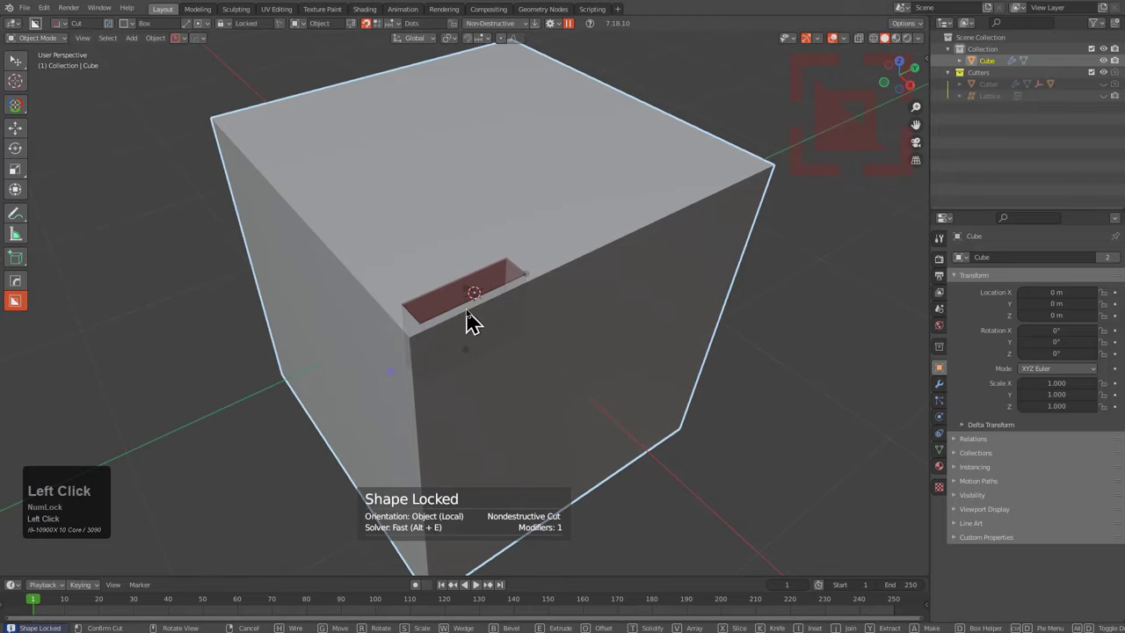
pyautogui.scroll(-3)
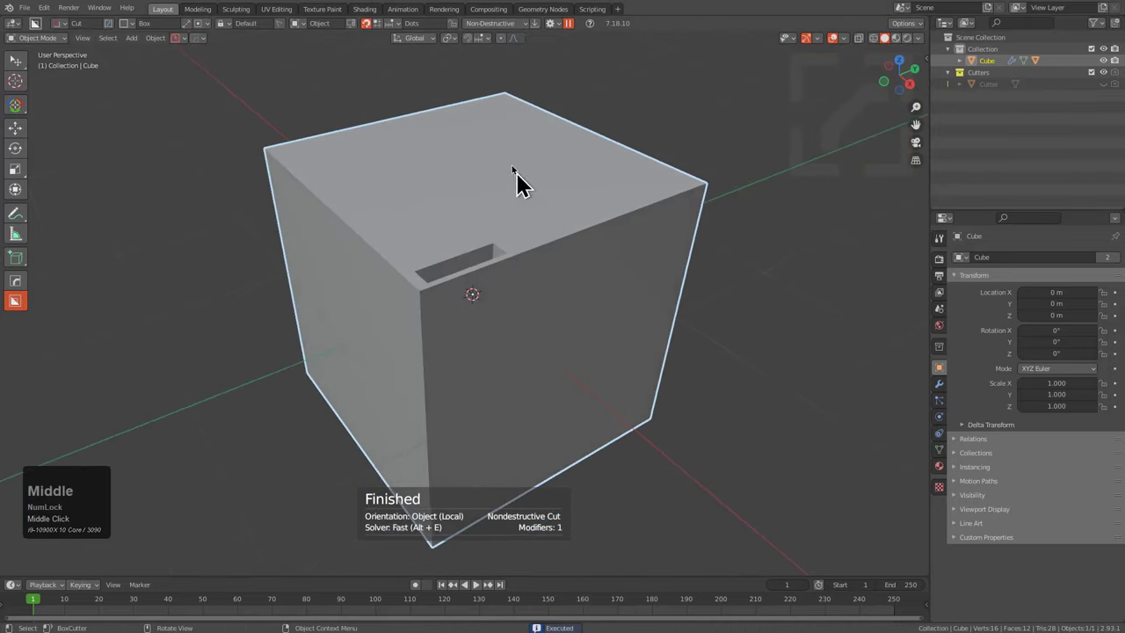
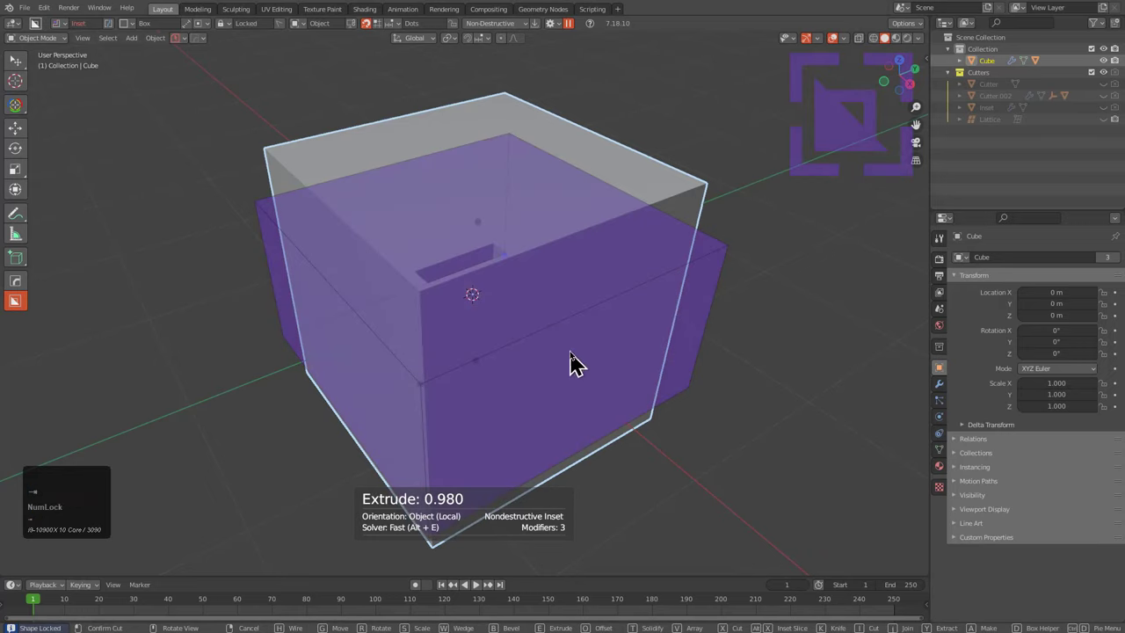
# Solidify the large inset cutter so the cube becomes a thin-walled hollow shell, viewed from inside.
pyautogui.press('t')
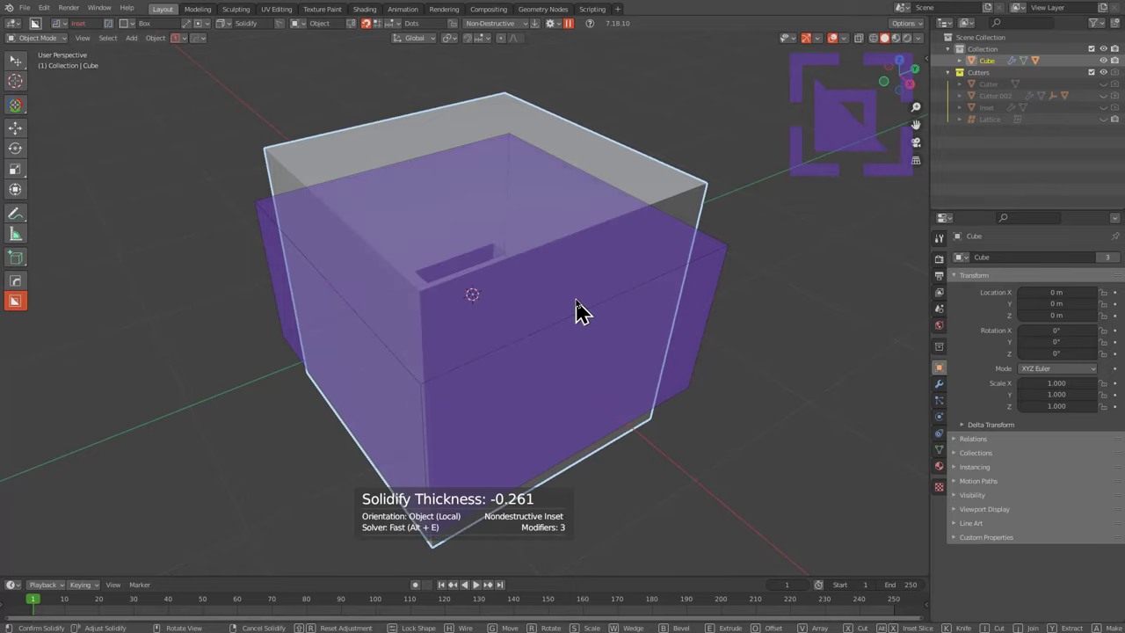
pyautogui.scroll(3)
pyautogui.scroll(-3)
pyautogui.moveTo(592, 314); pyautogui.dragTo(604, 307)
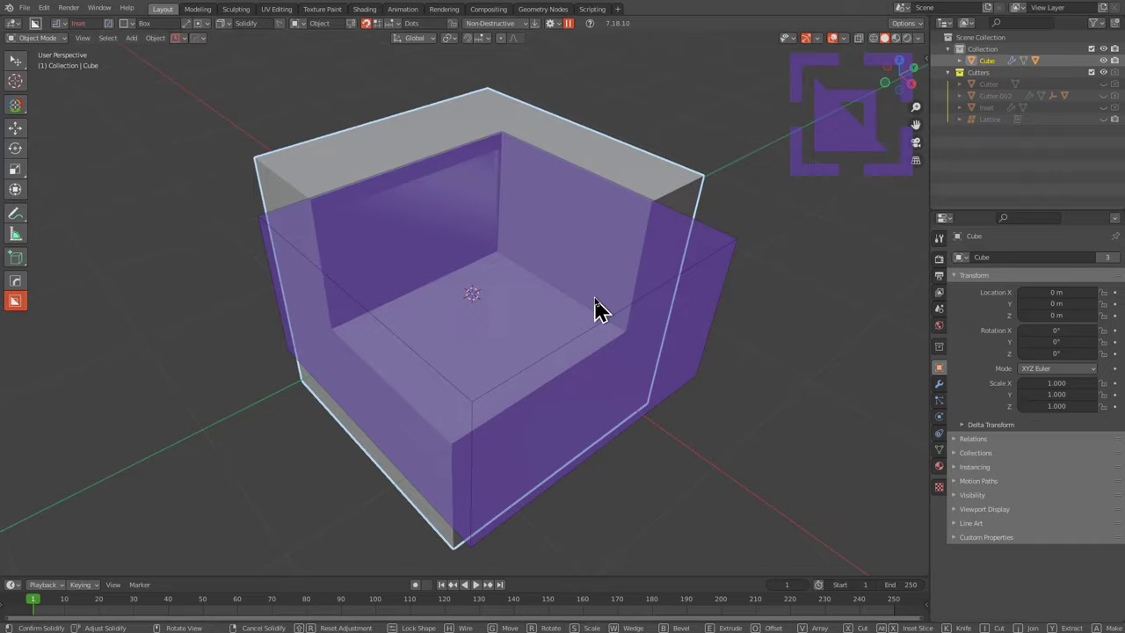
# In Box Helper toggle Inset Slice, re-solidify the inset walls and confirm, notching the cavity wall.
pyautogui.press('d')
pyautogui.press('Tab')
pyautogui.press('d')
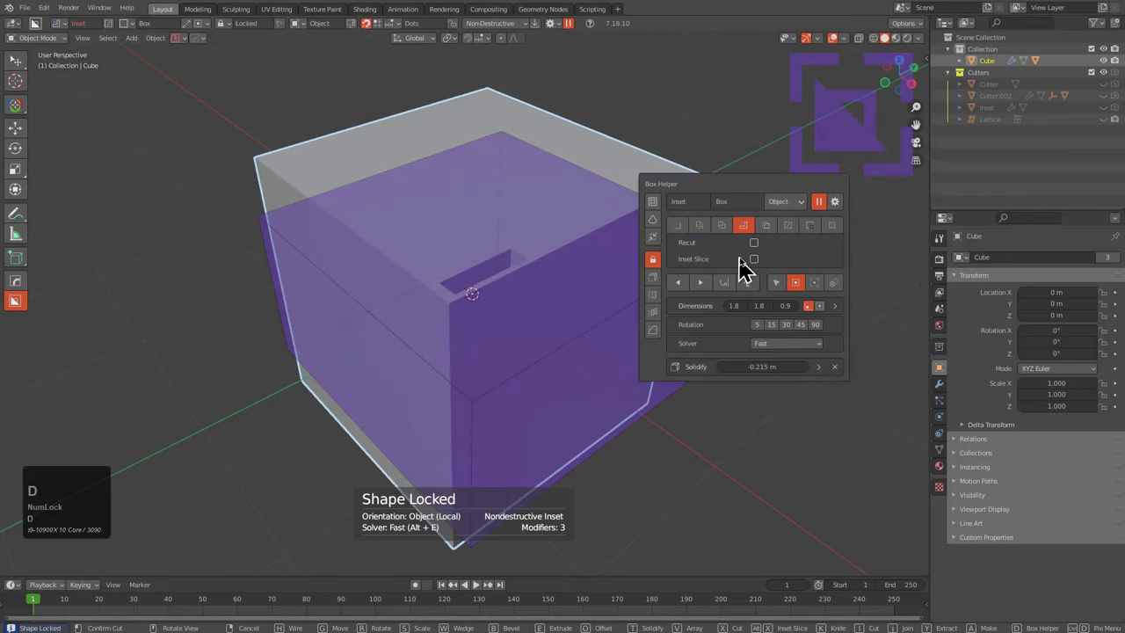
pyautogui.click(764, 255)
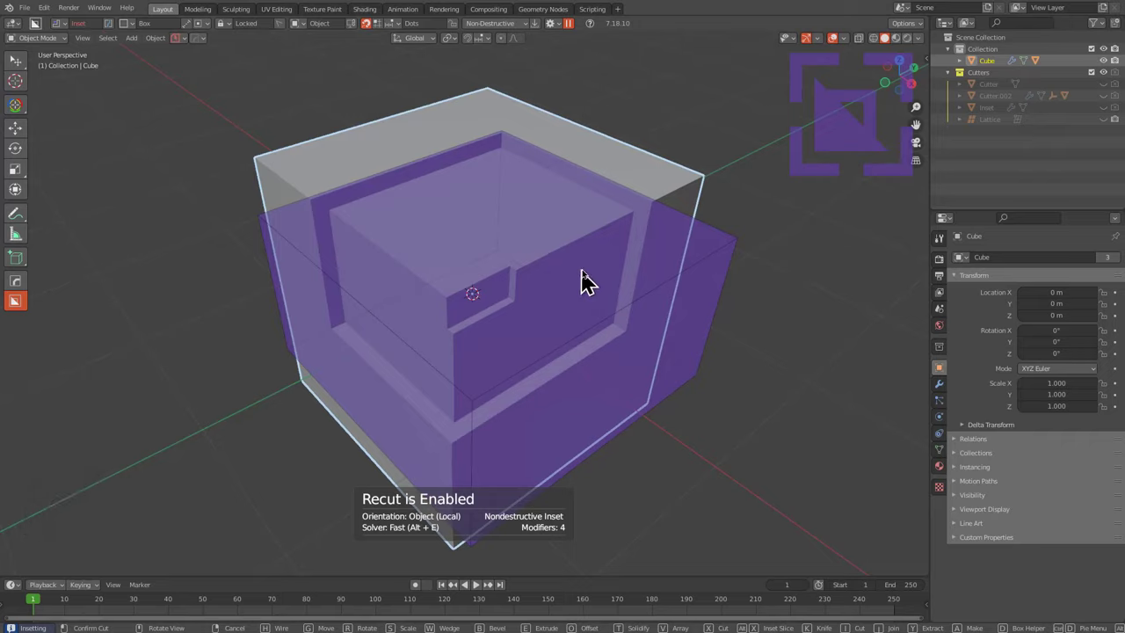
pyautogui.press('t')
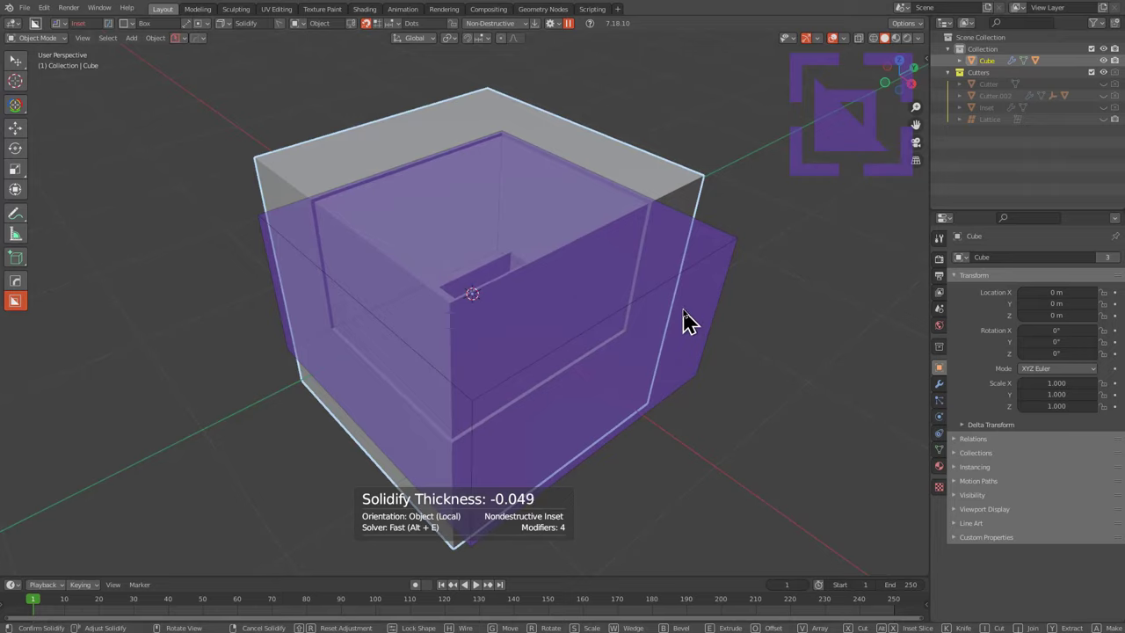
pyautogui.click(632, 298)
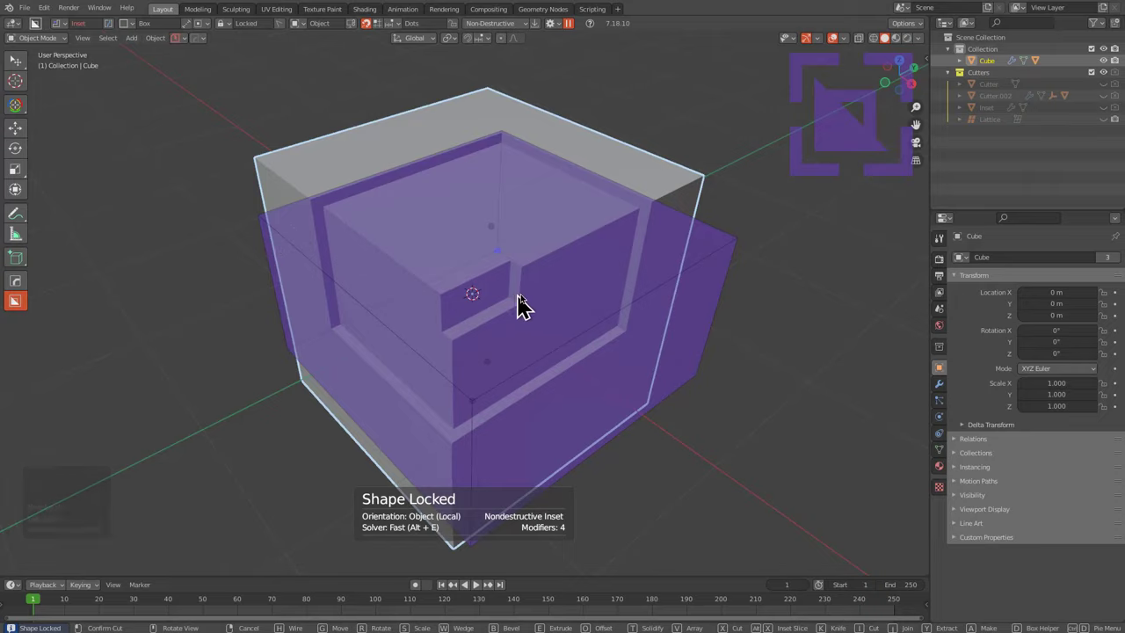
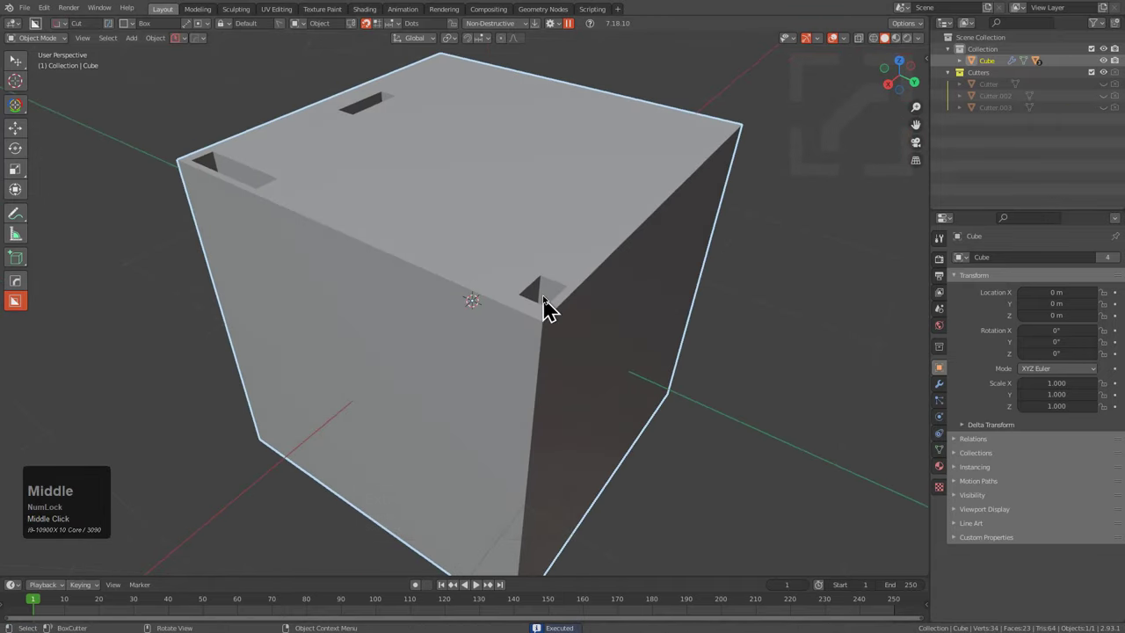
# Draw an inset box into the cube's lower half and solidify it into a walled shell.
pyautogui.scroll(-3)
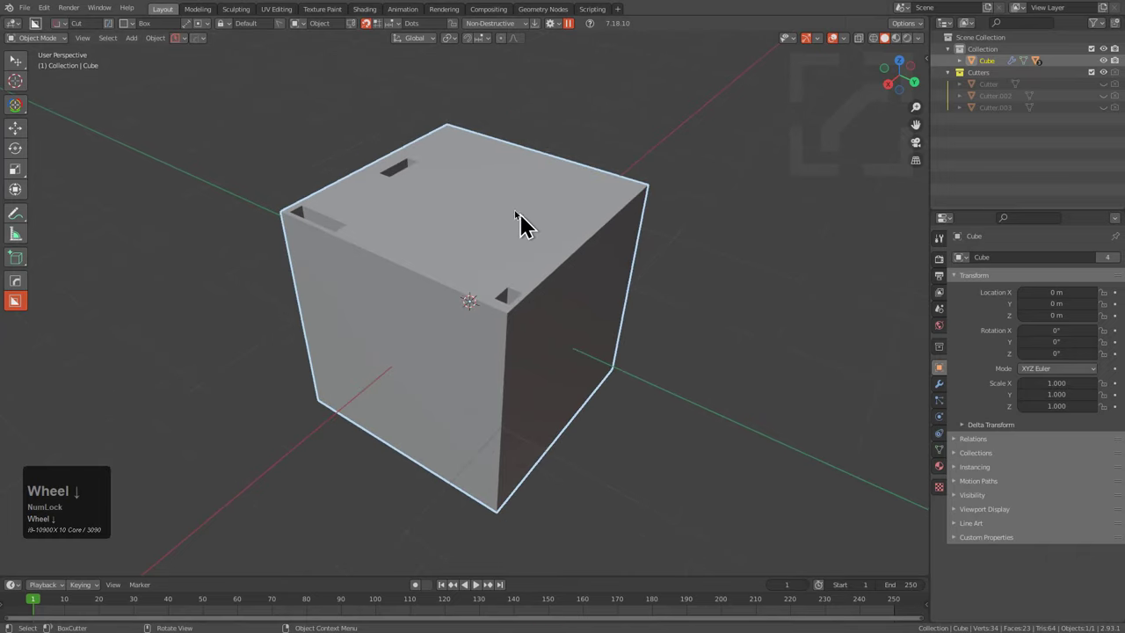
pyautogui.moveTo(499, 204); pyautogui.dragTo(534, 469)
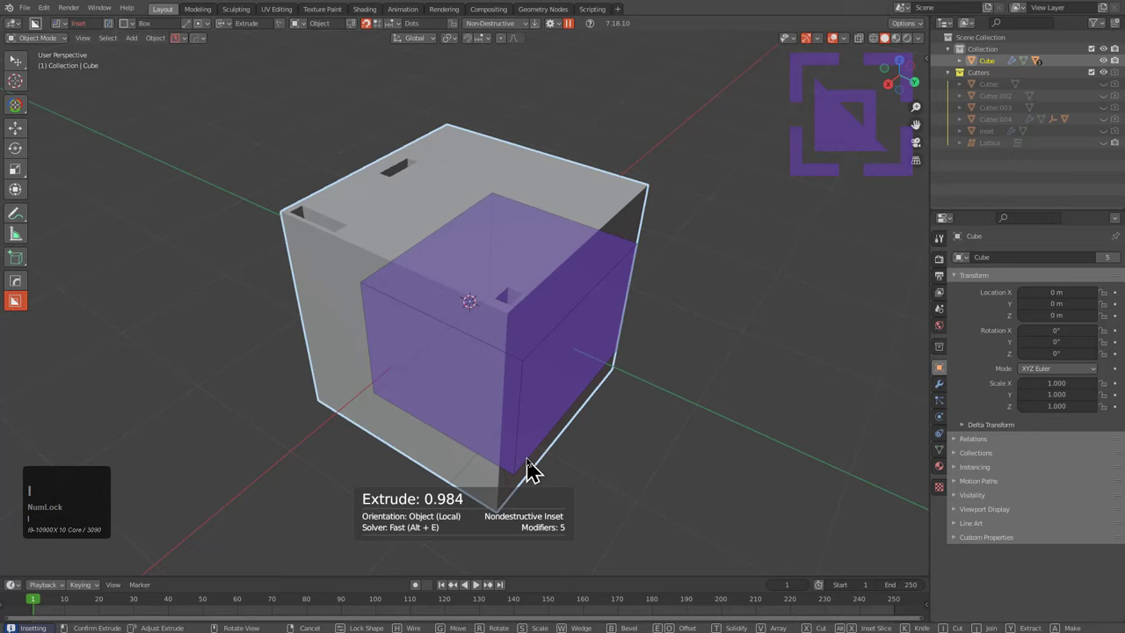
pyautogui.press('t')
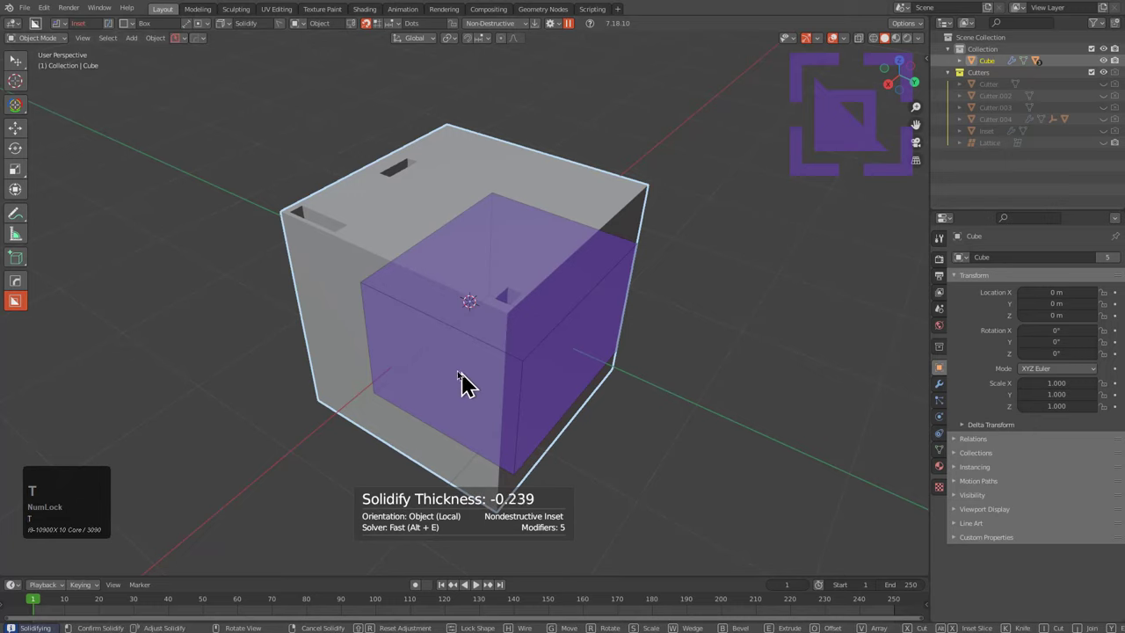
pyautogui.press('Tab')
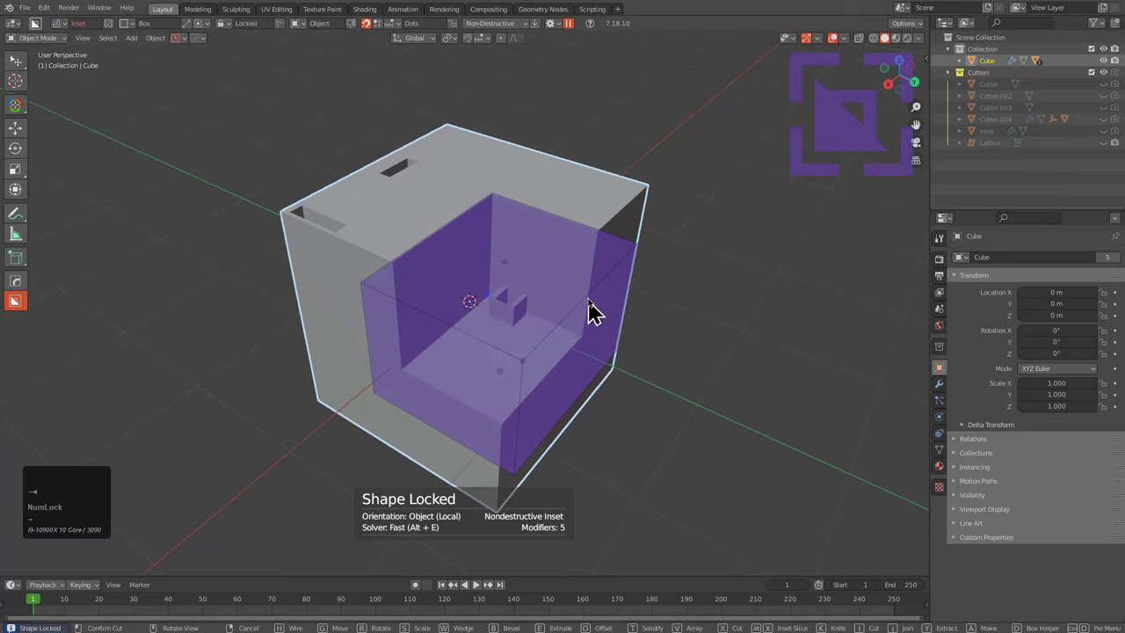
# Enable Recut for the inset in Box Helper and readjust its wall thickness.
pyautogui.press('d')
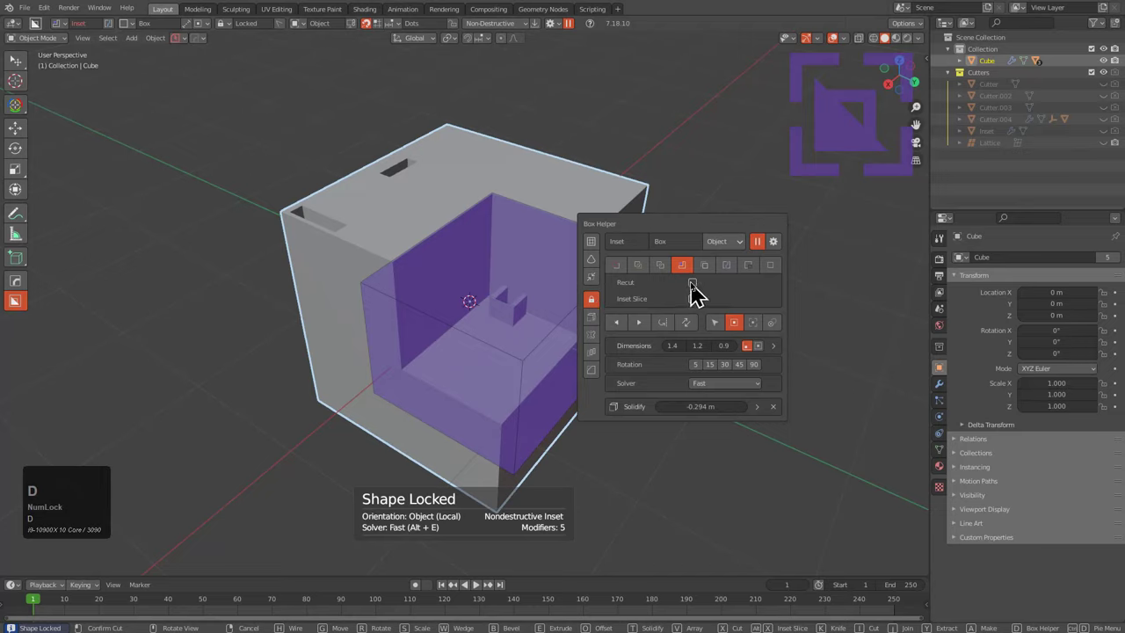
pyautogui.click(701, 292)
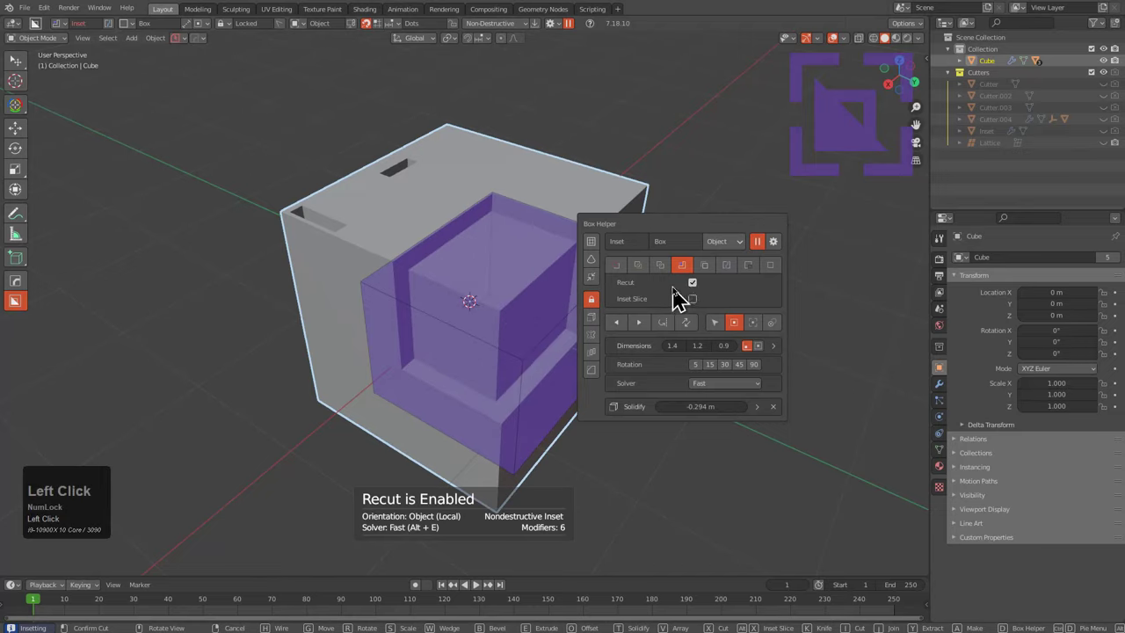
pyautogui.press('t')
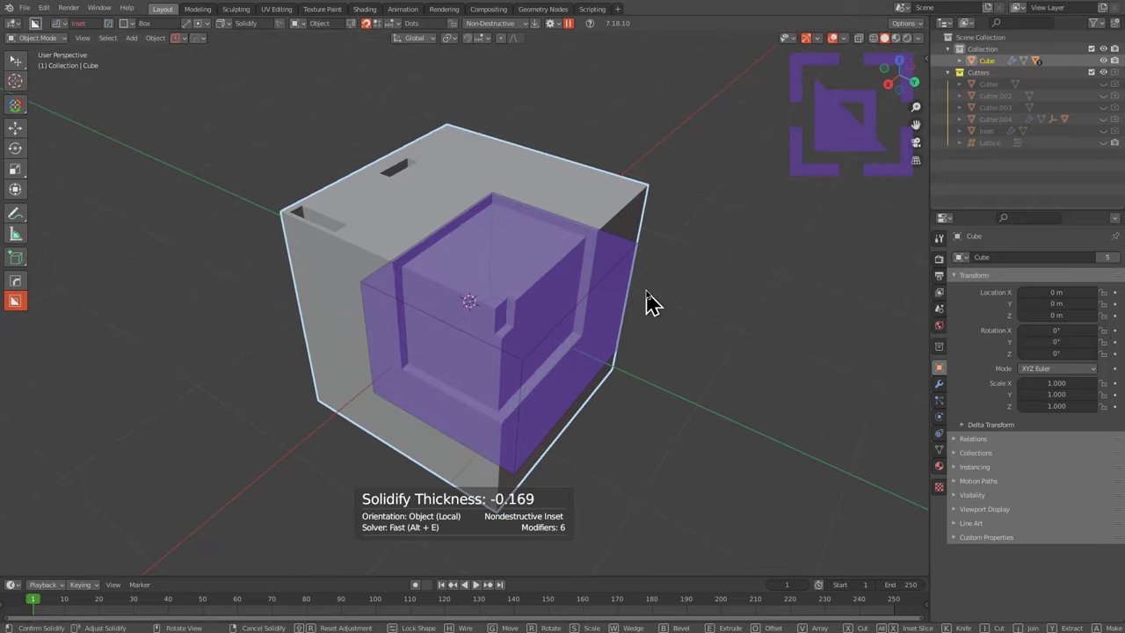
# Draw a Wedge box cut along the fresh cube's top edge and stretch it into a full-length chamfer.
pyautogui.click(656, 299)
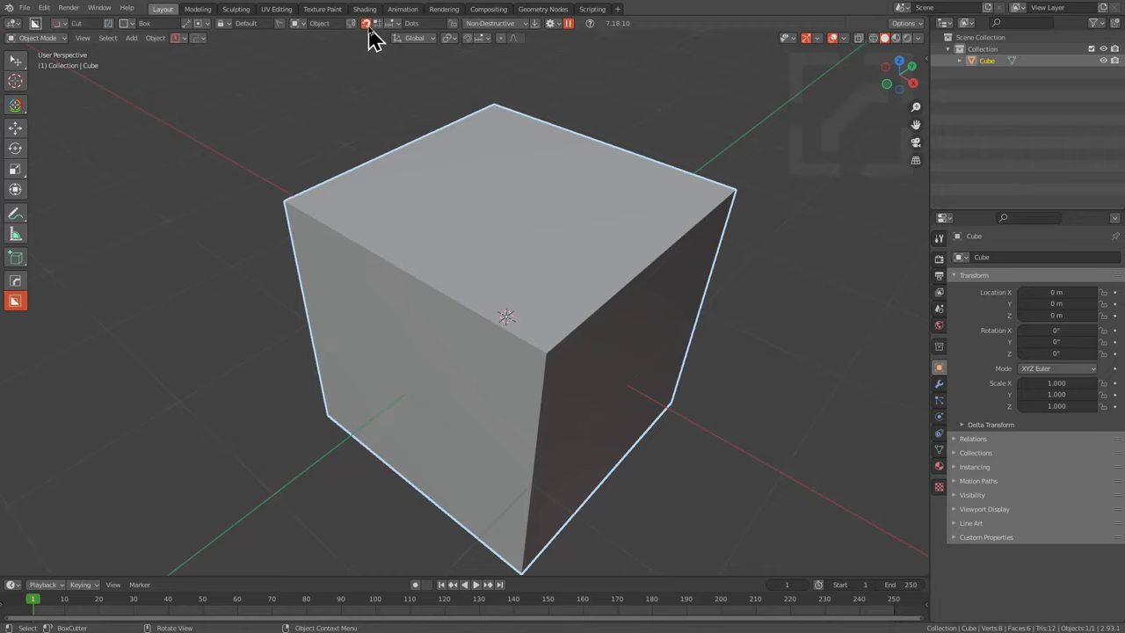
pyautogui.press('ctrl+Num_Lock')
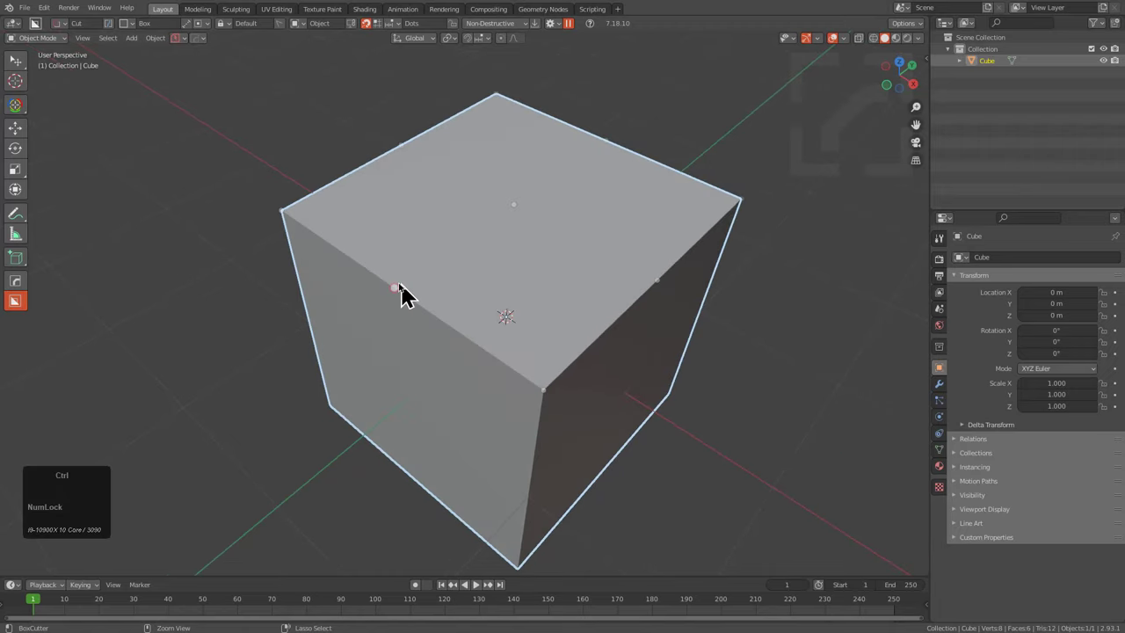
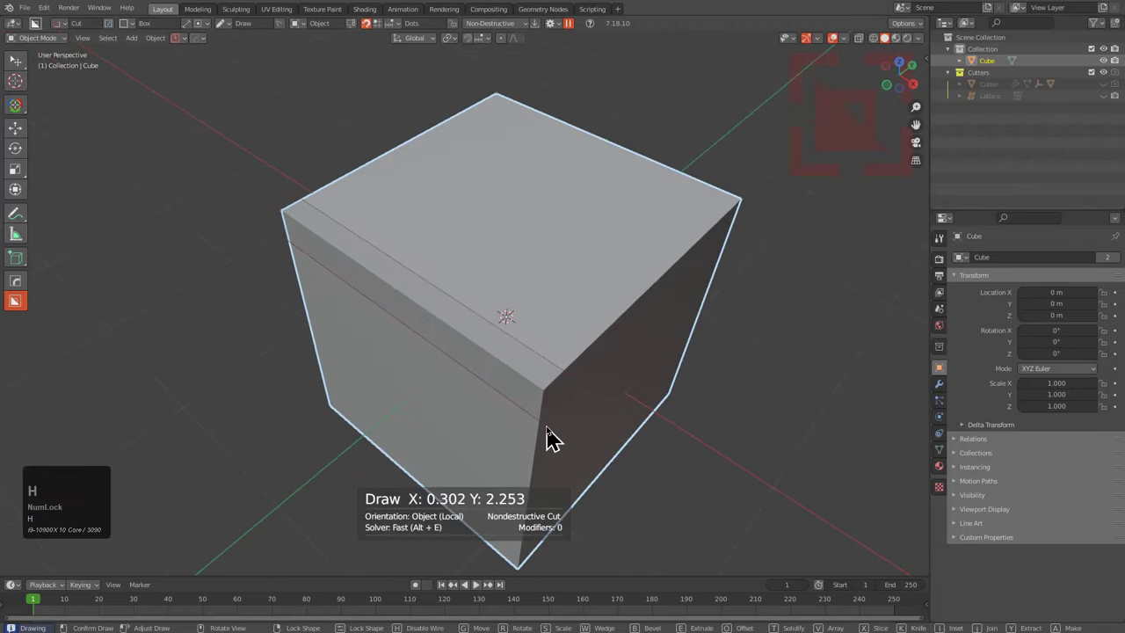
pyautogui.write('hw')
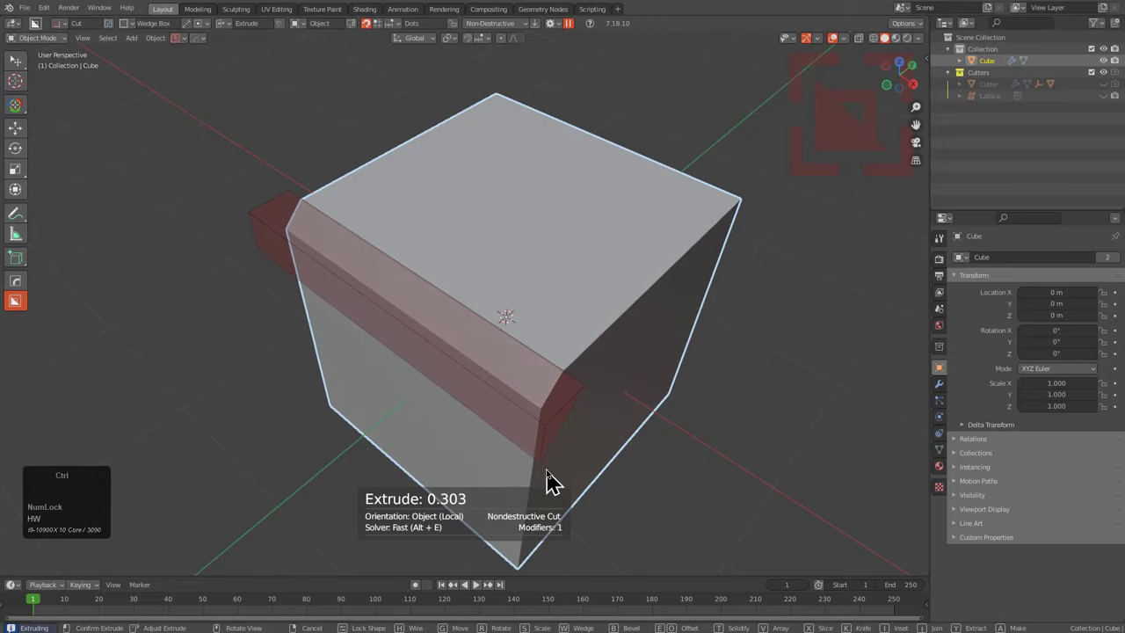
pyautogui.press('ctrl+-')
pyautogui.press('s')
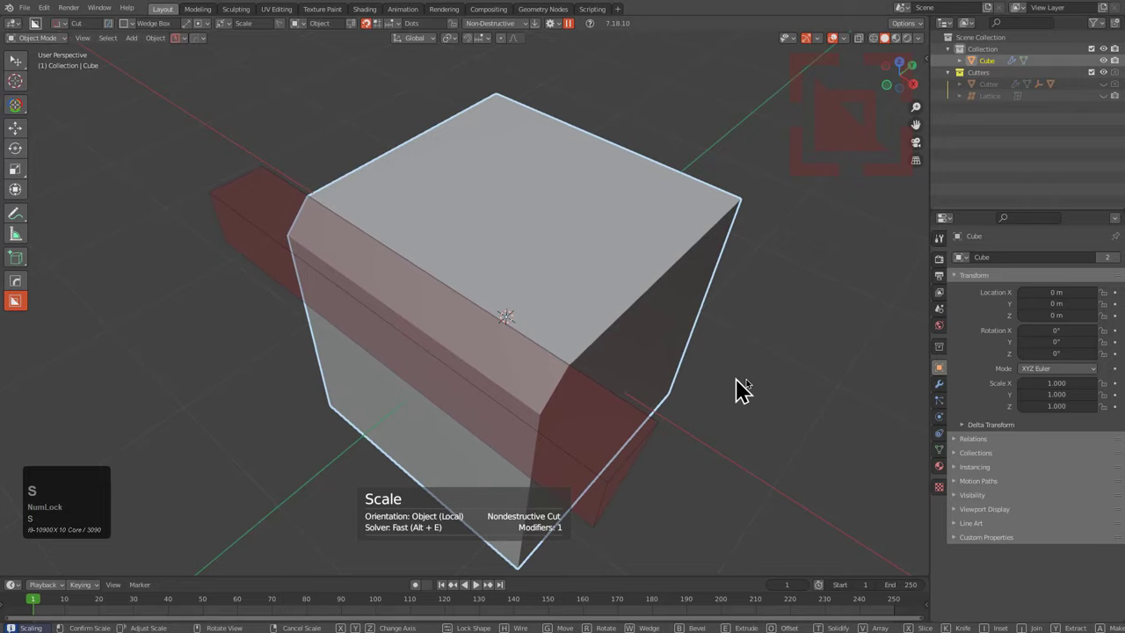
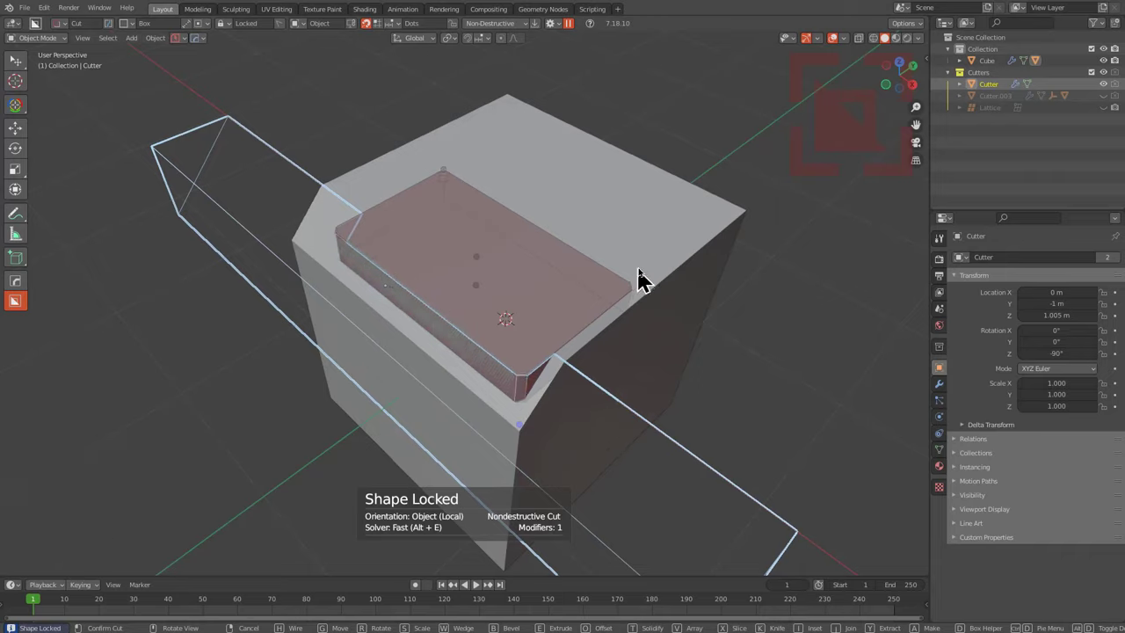
# Cancel the recess cut and draw a bevelled box cutter over the cube's chamfered front corner.
pyautogui.rightClick(671, 273)
pyautogui.press('1')
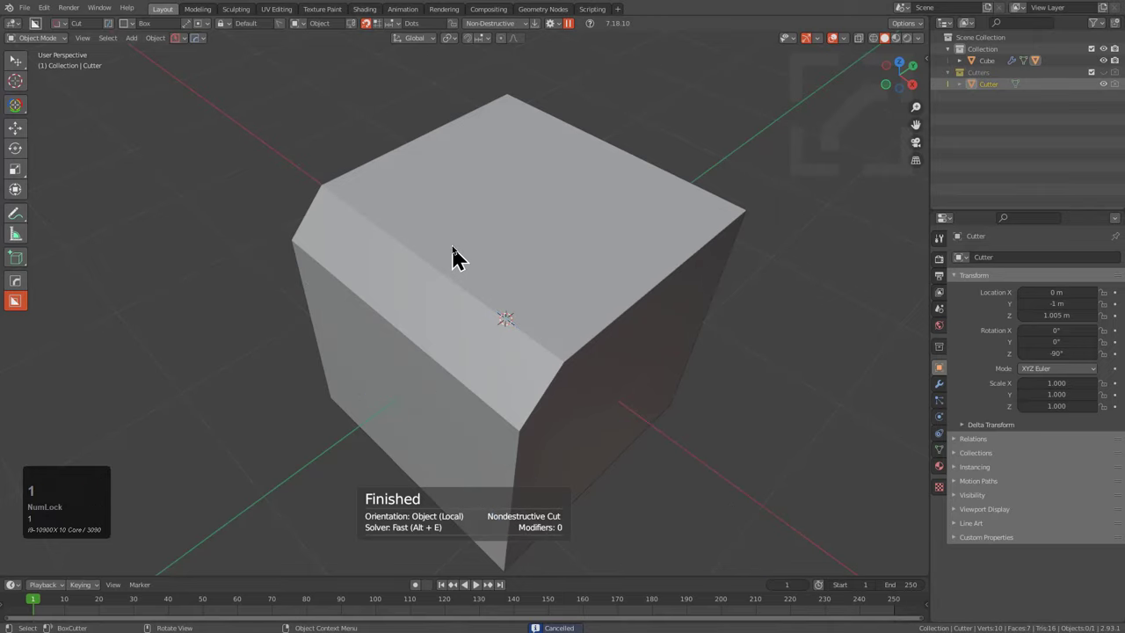
pyautogui.click(458, 255)
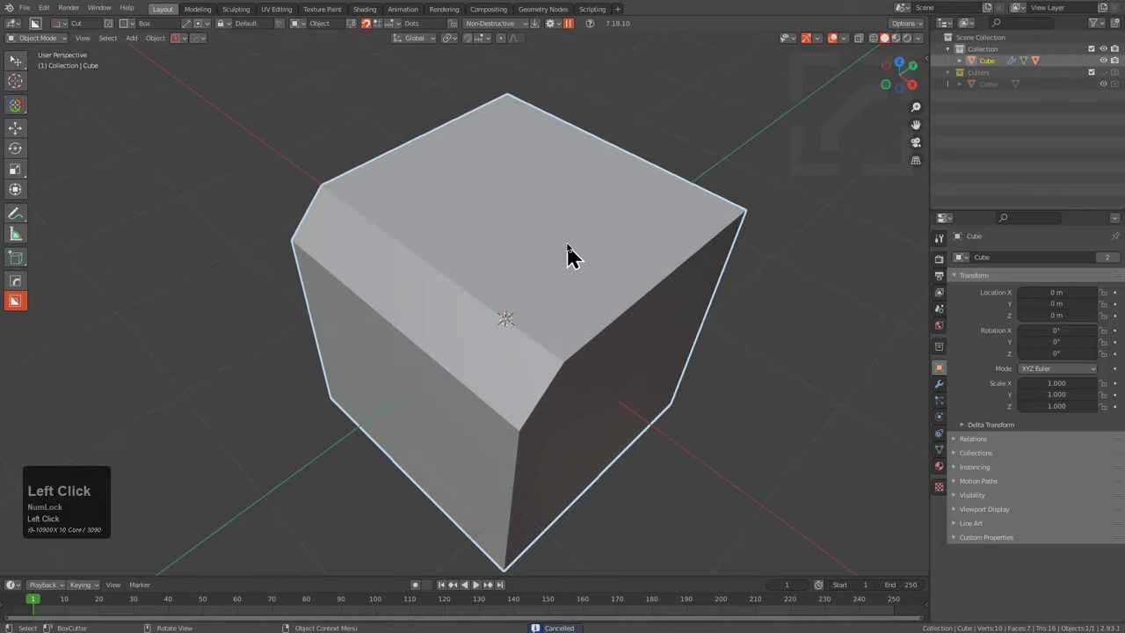
pyautogui.moveTo(540, 316); pyautogui.dragTo(534, 492)
pyautogui.press('b')
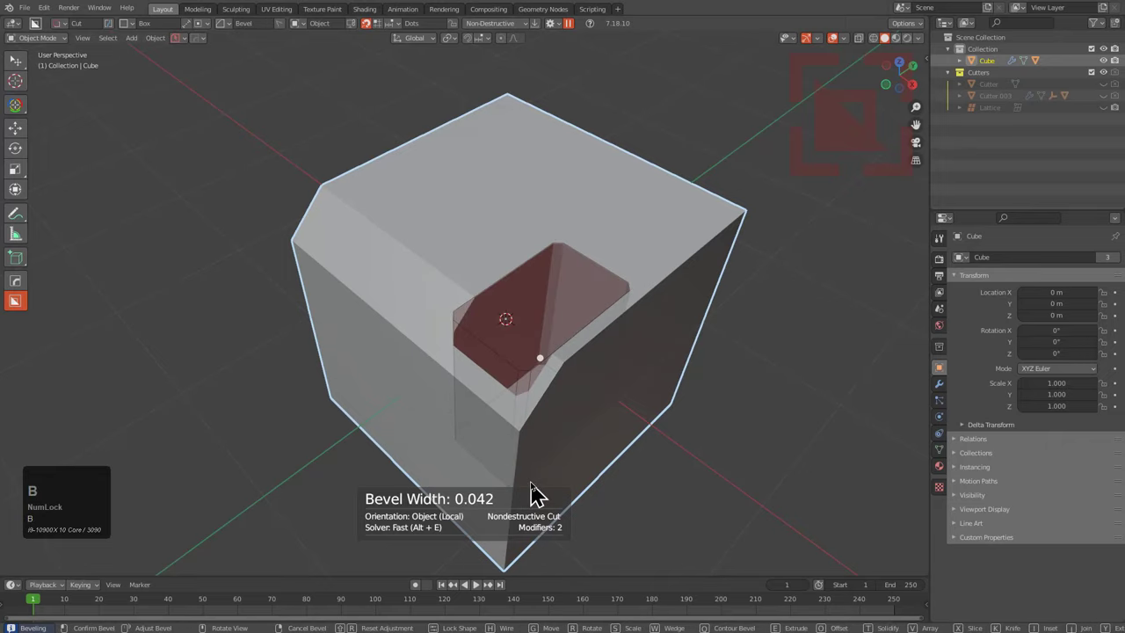
pyautogui.press('Tab')
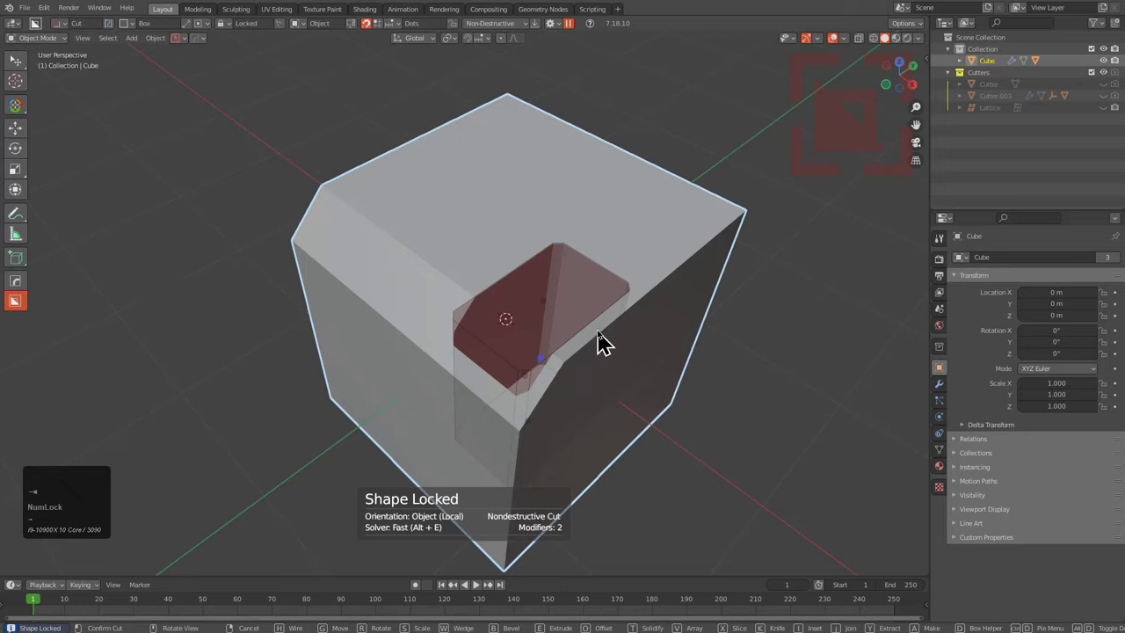
# Switch the corner cut's boolean mode from Cut to Slice so the corner becomes its own object.
pyautogui.press('d')
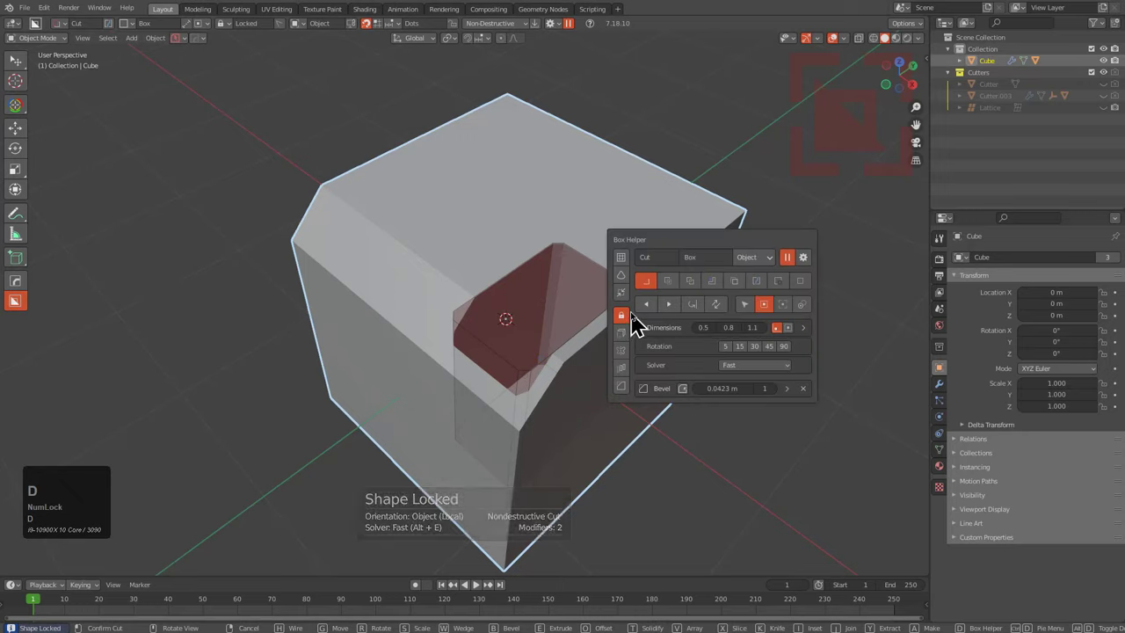
pyautogui.click(678, 293)
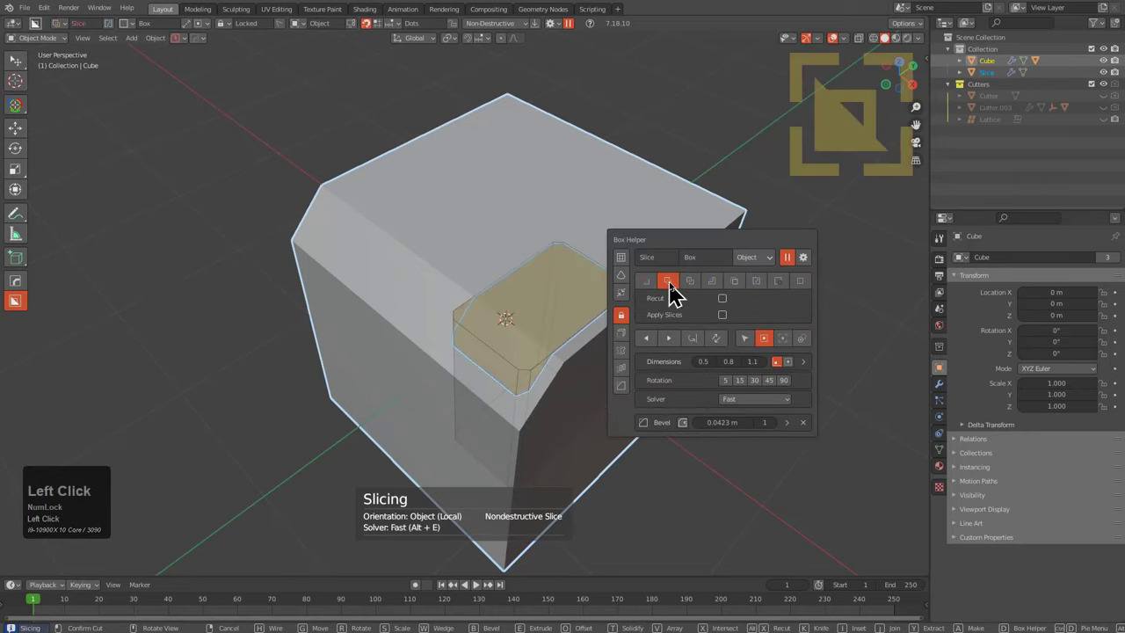
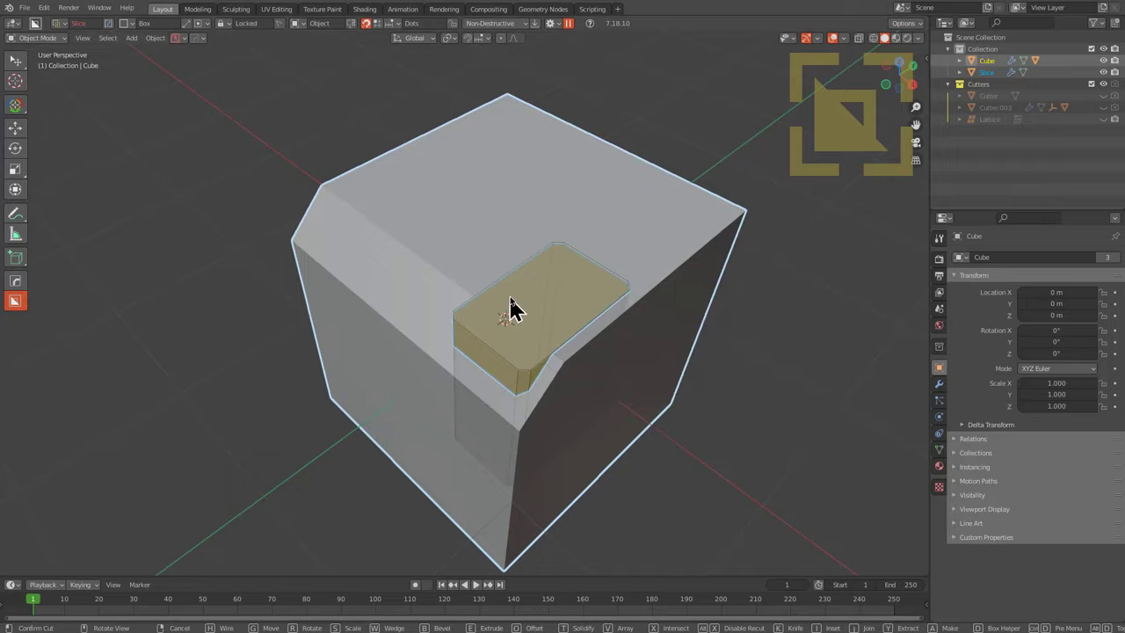
# Orbit and zoom in close to inspect the sliced-off slab at the cube's corner.
pyautogui.middleClick(597, 341)
pyautogui.scroll(-3)
pyautogui.scroll(3)
pyautogui.moveTo(592, 355); pyautogui.dragTo(555, 300)
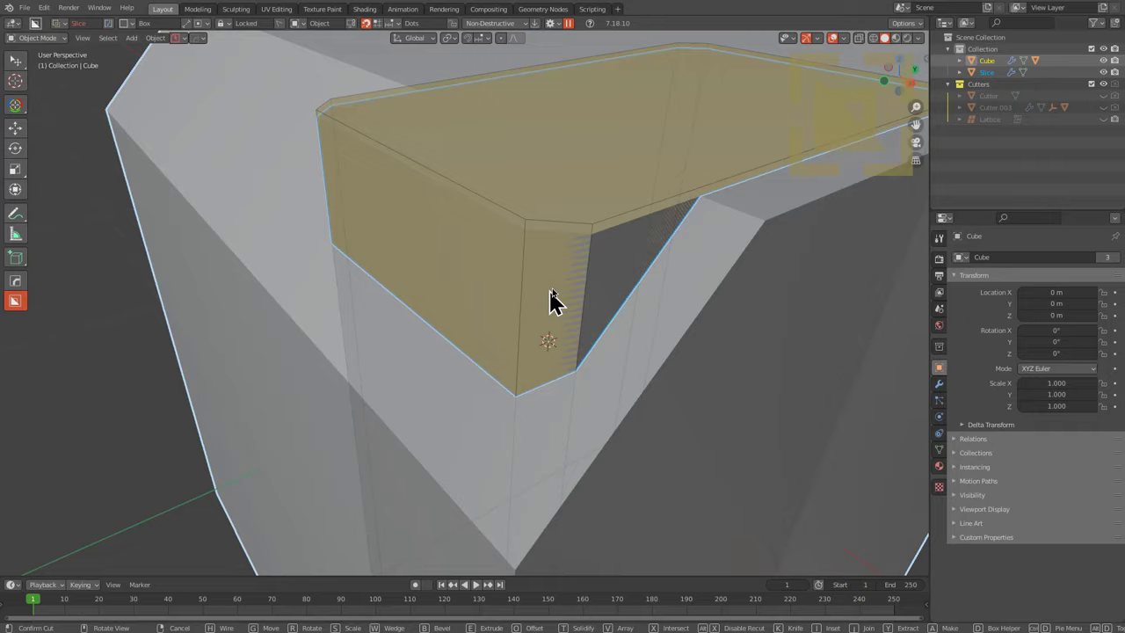
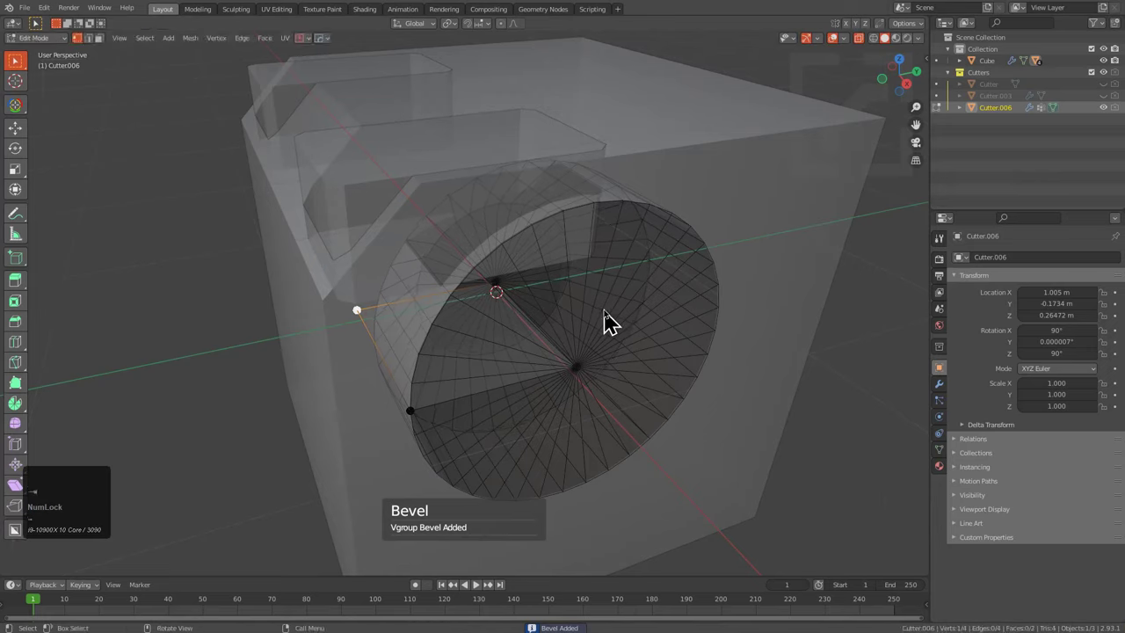
# Leave the cutter's mesh, look into the hole and reopen the cylinder cutter via the HOps Q menu.
pyautogui.press('alt+z')
pyautogui.moveTo(578, 349); pyautogui.dragTo(674, 300)
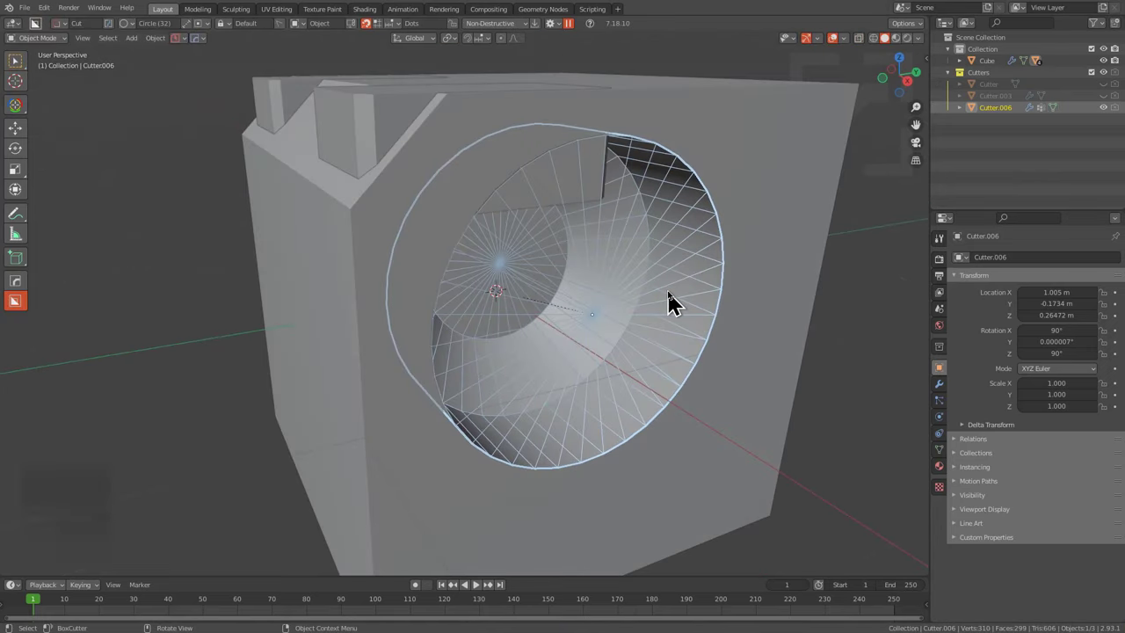
pyautogui.middleClick(672, 305)
pyautogui.press('q')
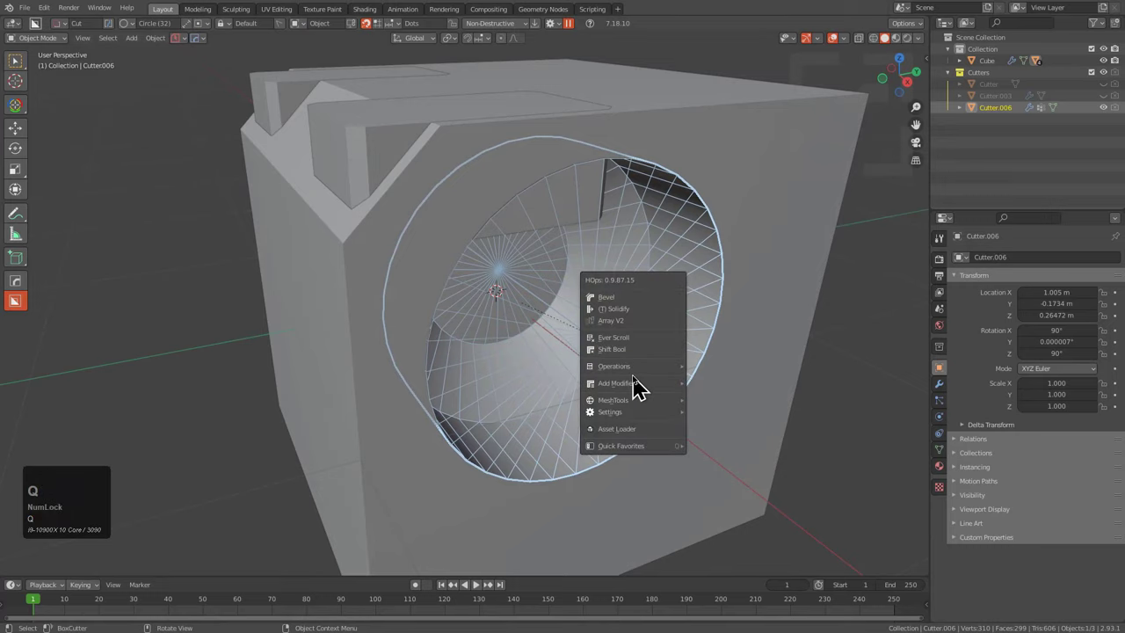
pyautogui.click(847, 449)
# Reshape the cutter's geometry to give the cavity a stepped inner wall, then return to Object Mode.
pyautogui.moveTo(640, 360); pyautogui.dragTo(596, 380)
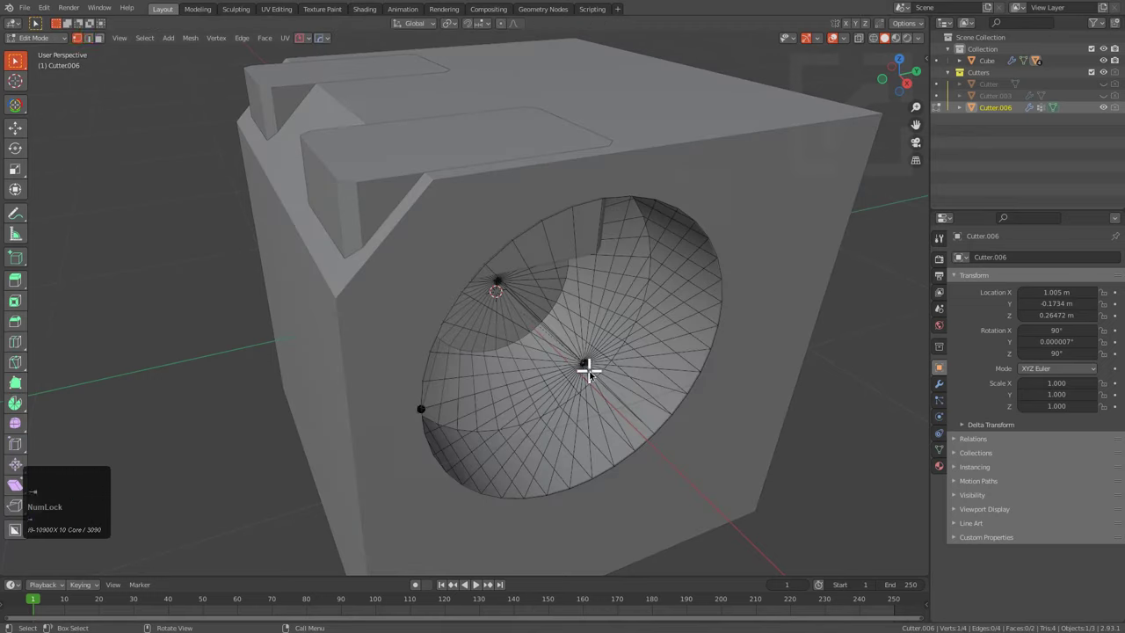
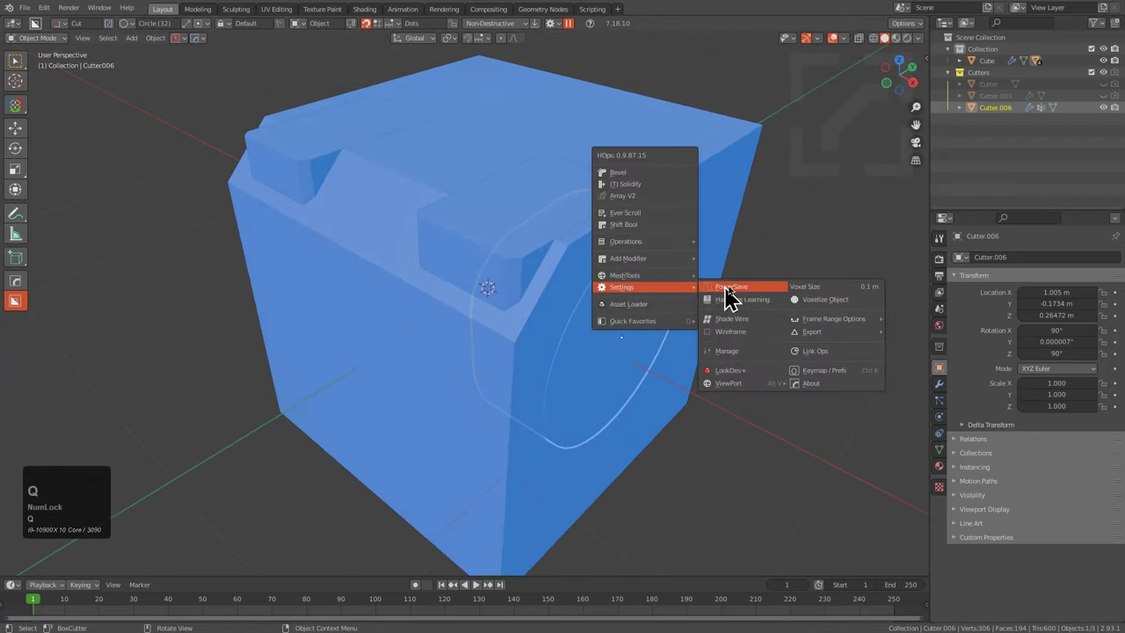
pyautogui.click(742, 328)
pyautogui.press('alt+v')
pyautogui.click(655, 303)
pyautogui.middleClick(641, 305)
pyautogui.press('1')
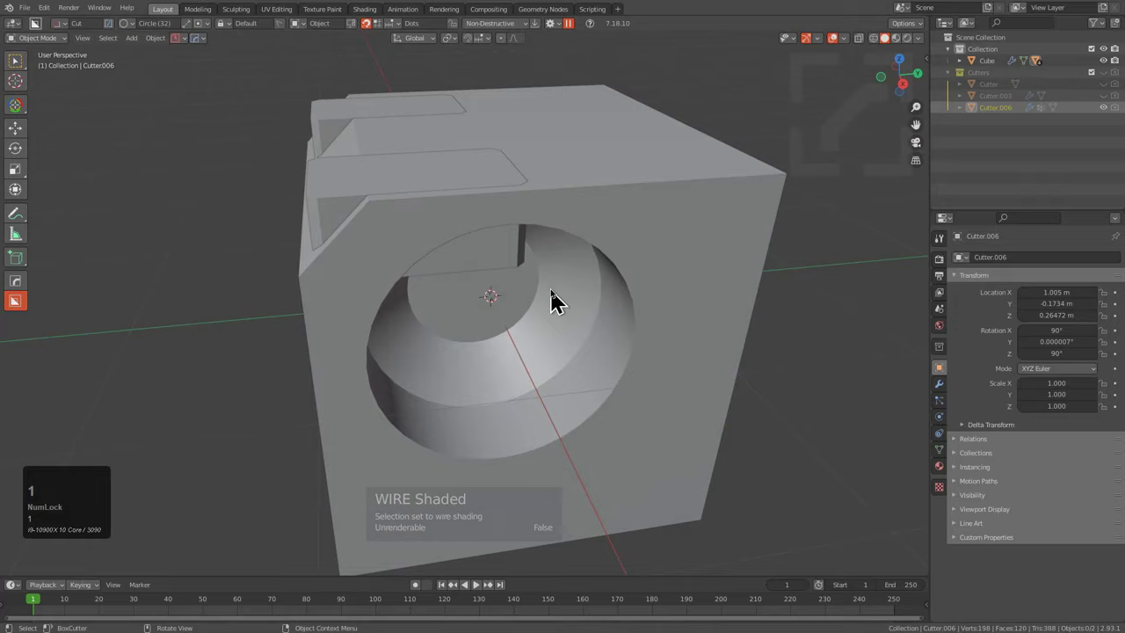
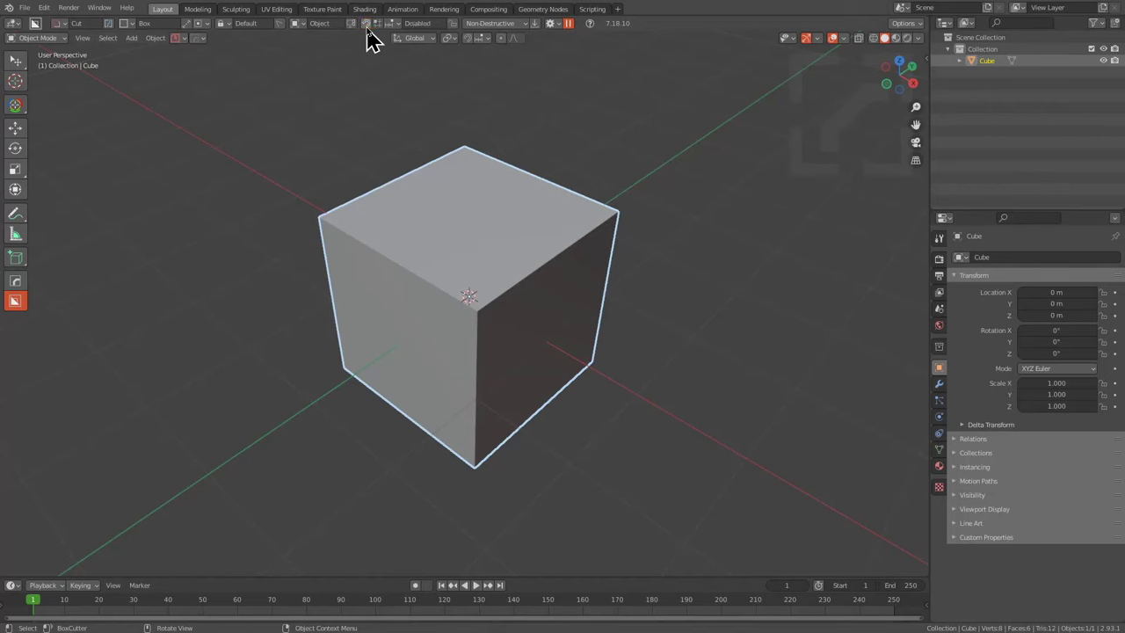
# Turn the on-object cutting dots back on and adjust the Box Helper settings.
pyautogui.click(376, 37)
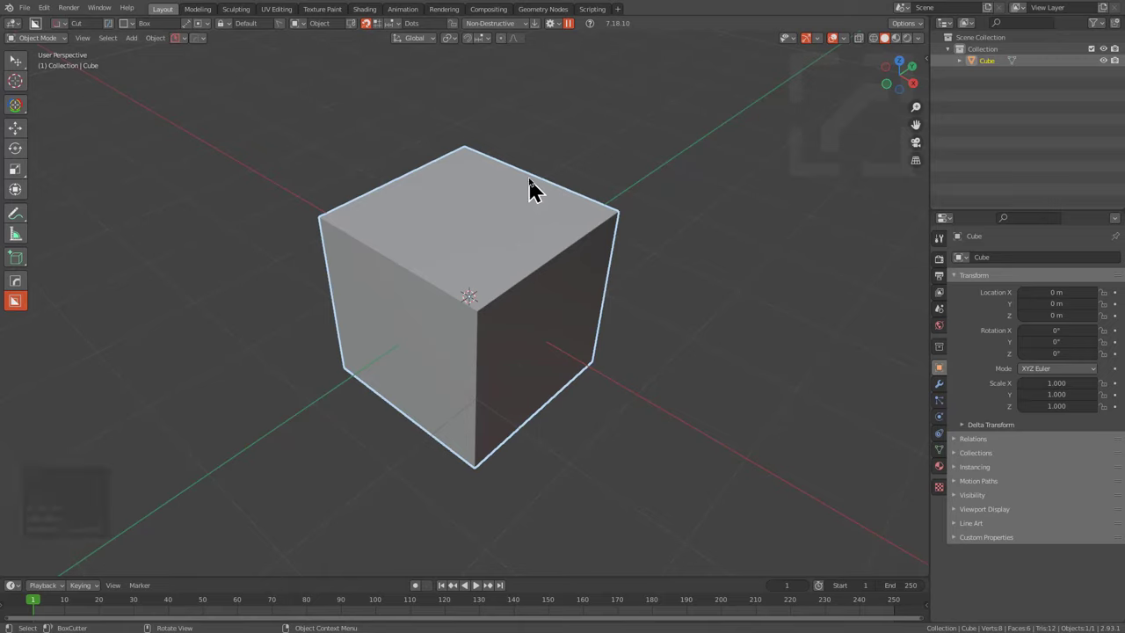
pyautogui.middleClick(535, 190)
pyautogui.press('d')
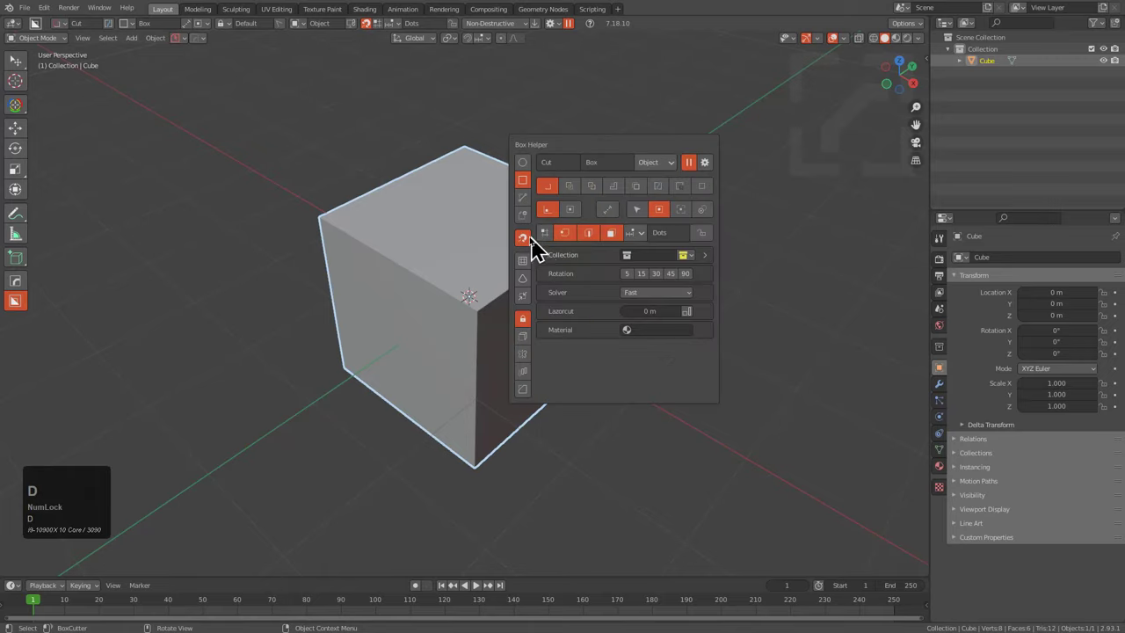
pyautogui.doubleClick(537, 248)
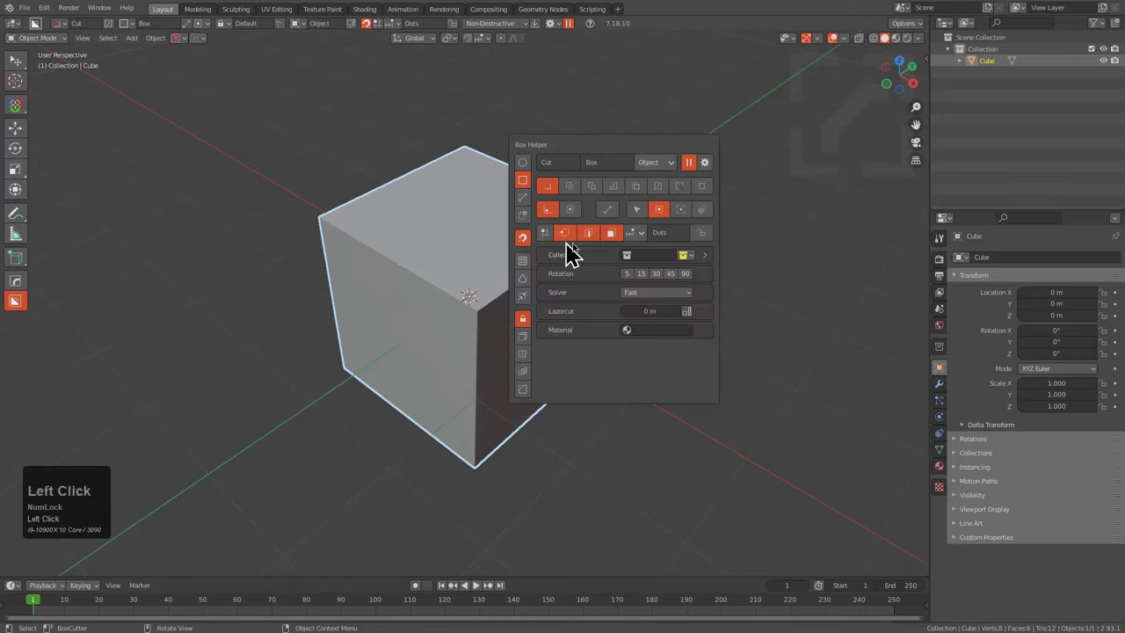
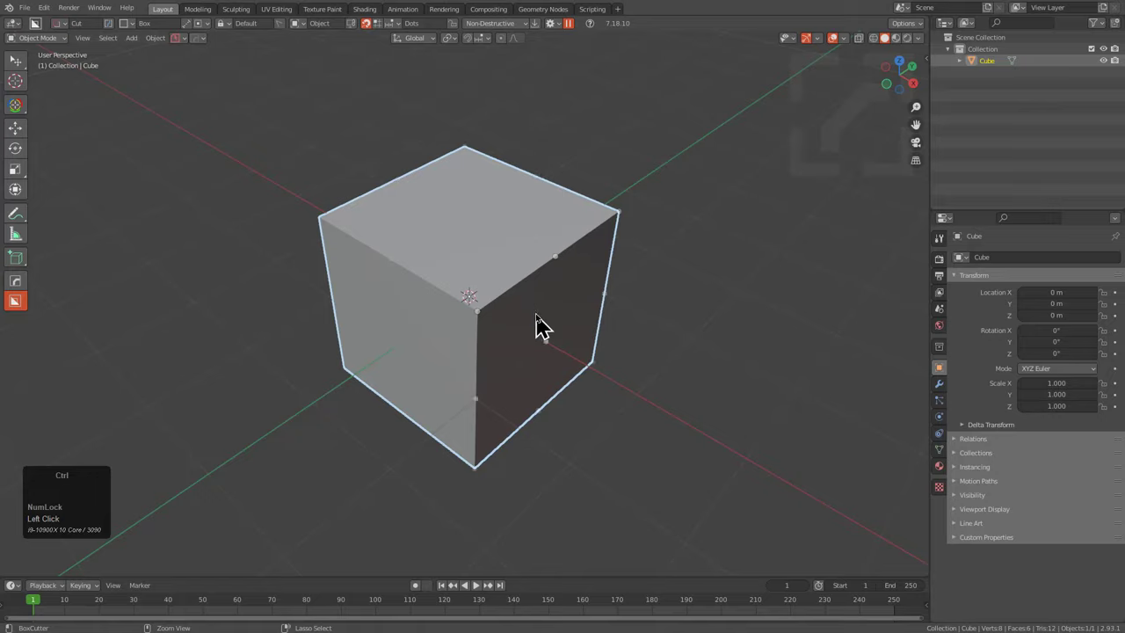
# Preview rounding the cube into a sphere, then undo it back to the plain cube.
pyautogui.press('ctrl+3')
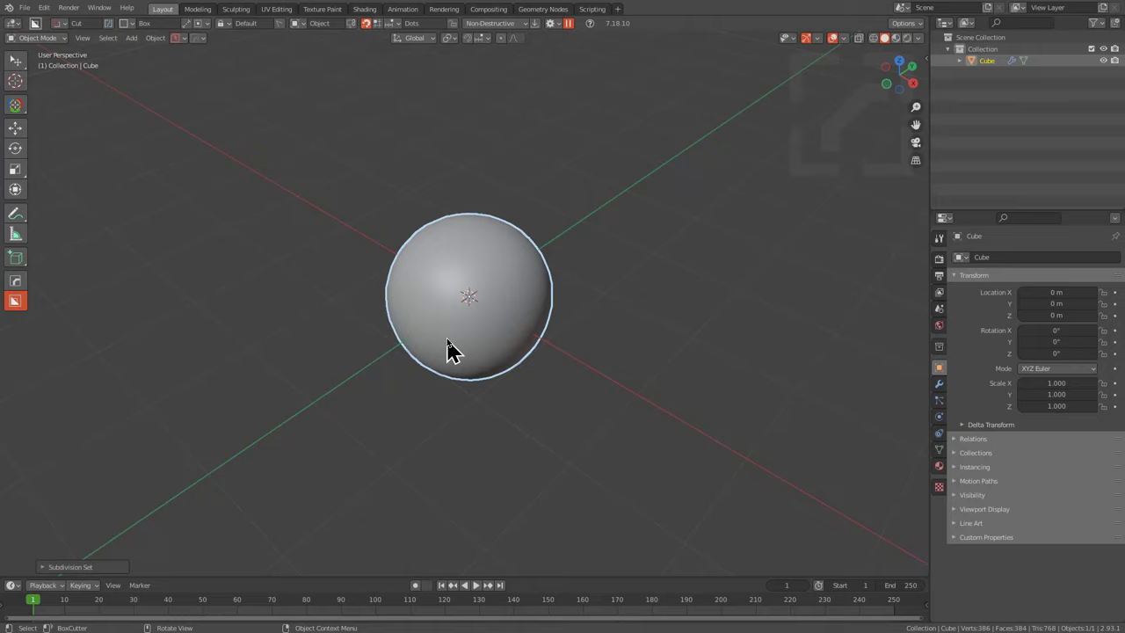
pyautogui.press('ctrl+Num_Lock')
pyautogui.press('ctrl+z')
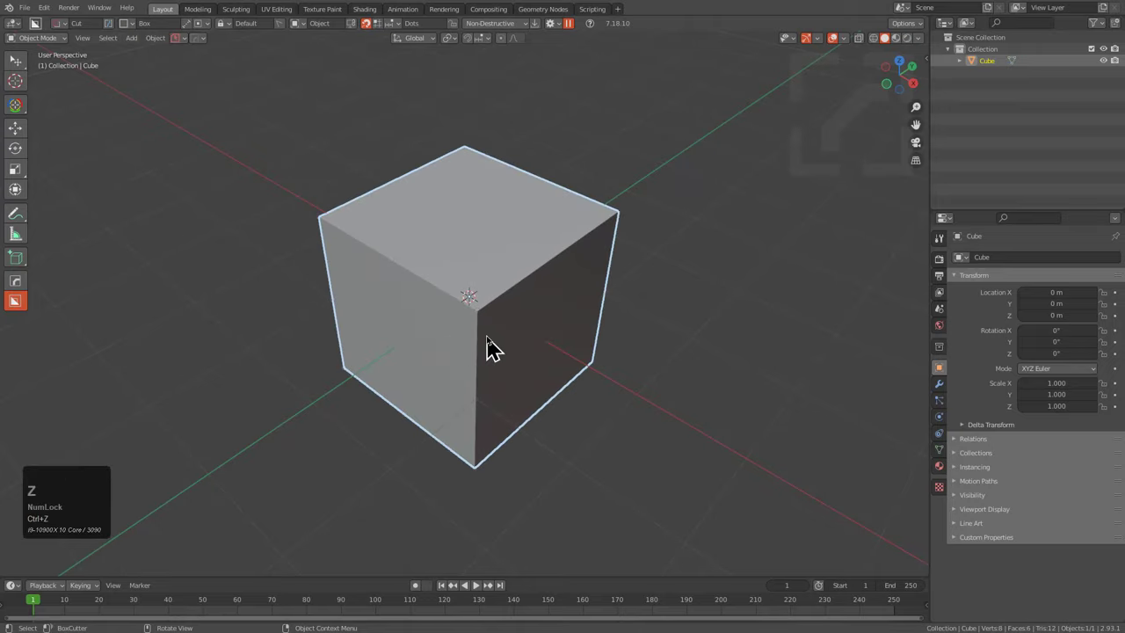
# Switch the cutter to Circle shape and round the cube into a smooth sphere.
pyautogui.press('d')
pyautogui.click(493, 332)
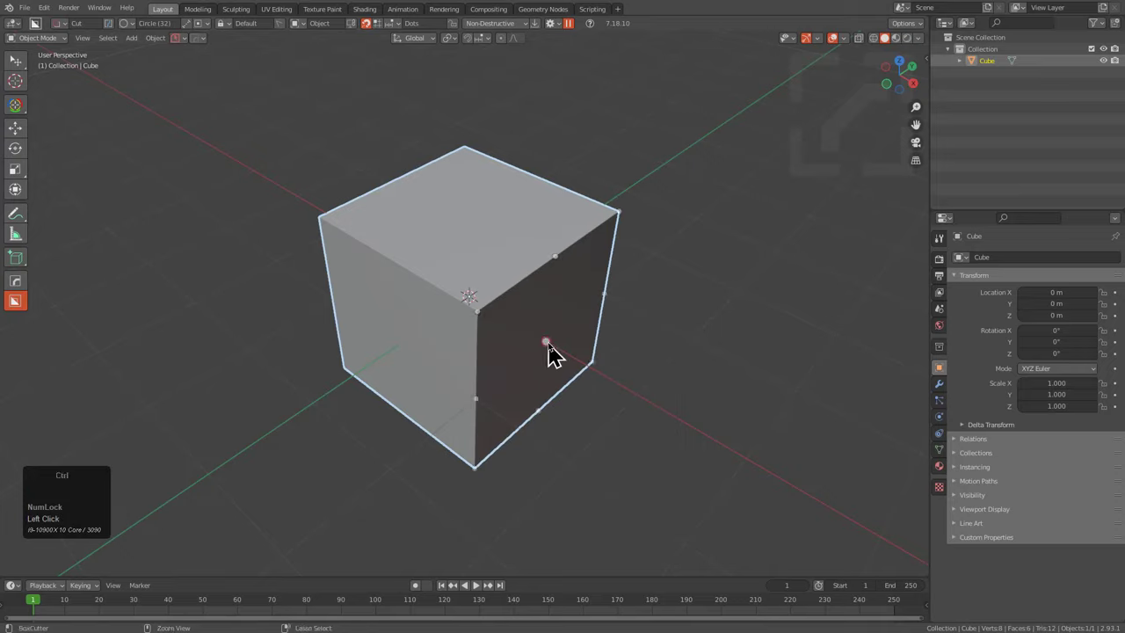
pyautogui.press('ctrl+3')
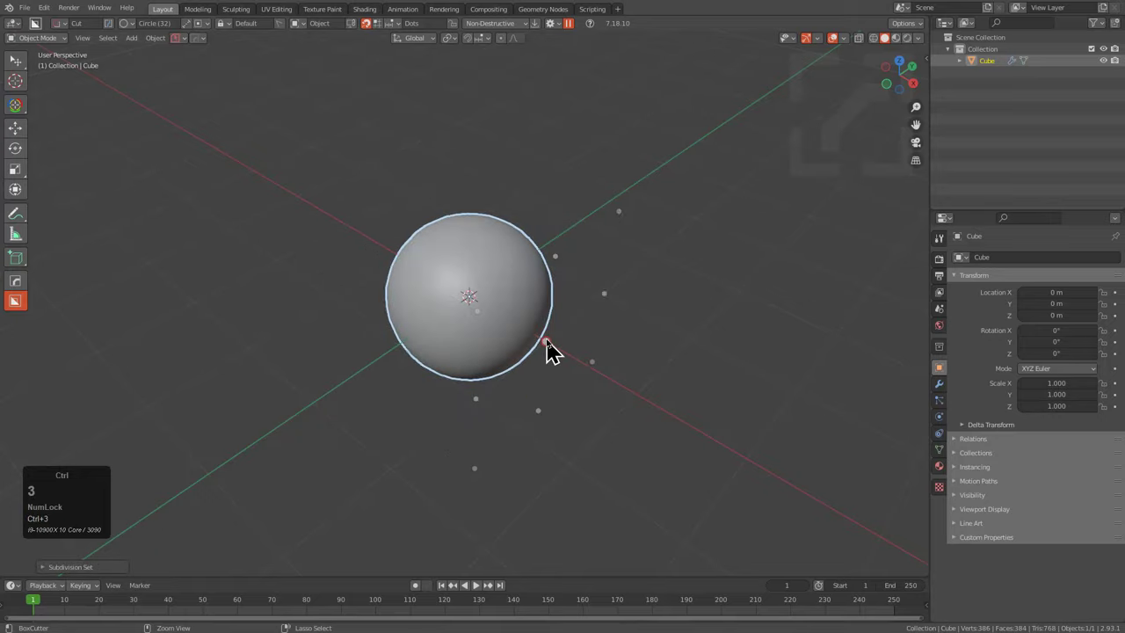
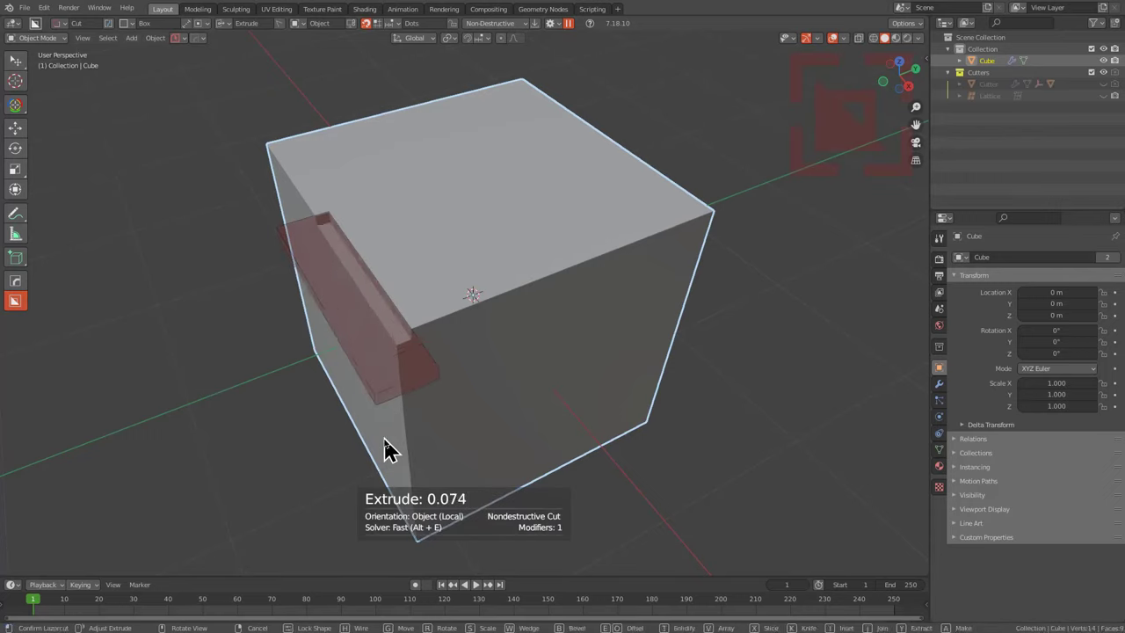
# Draw an inset box cut across the cube, lock it and solidify it into thick walls.
pyautogui.moveTo(391, 460); pyautogui.dragTo(359, 541)
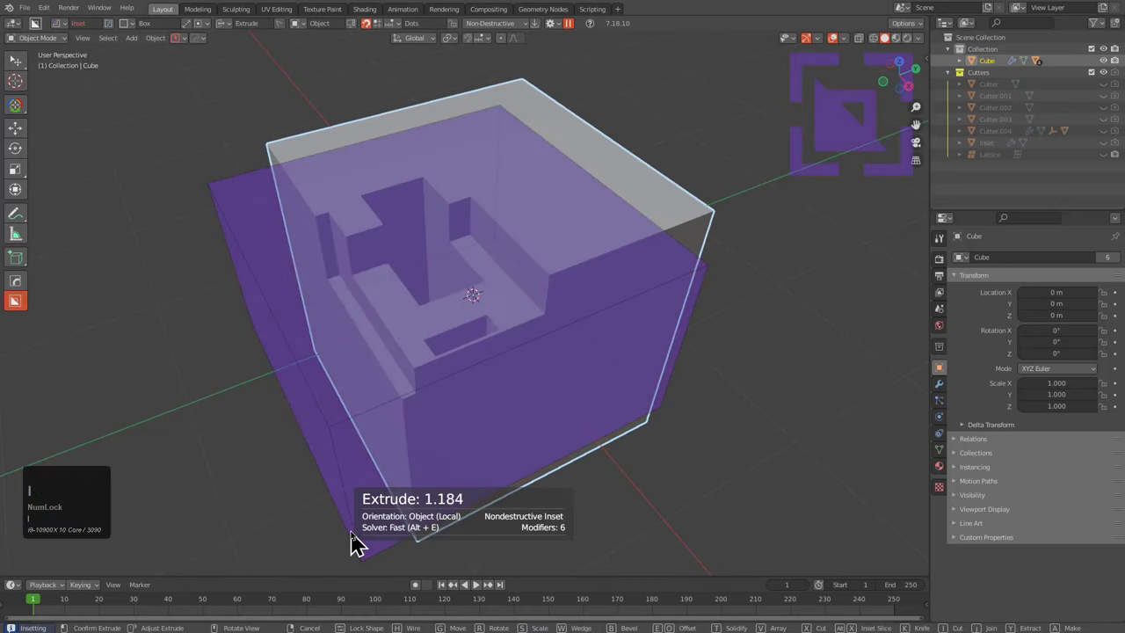
pyautogui.press('Tab')
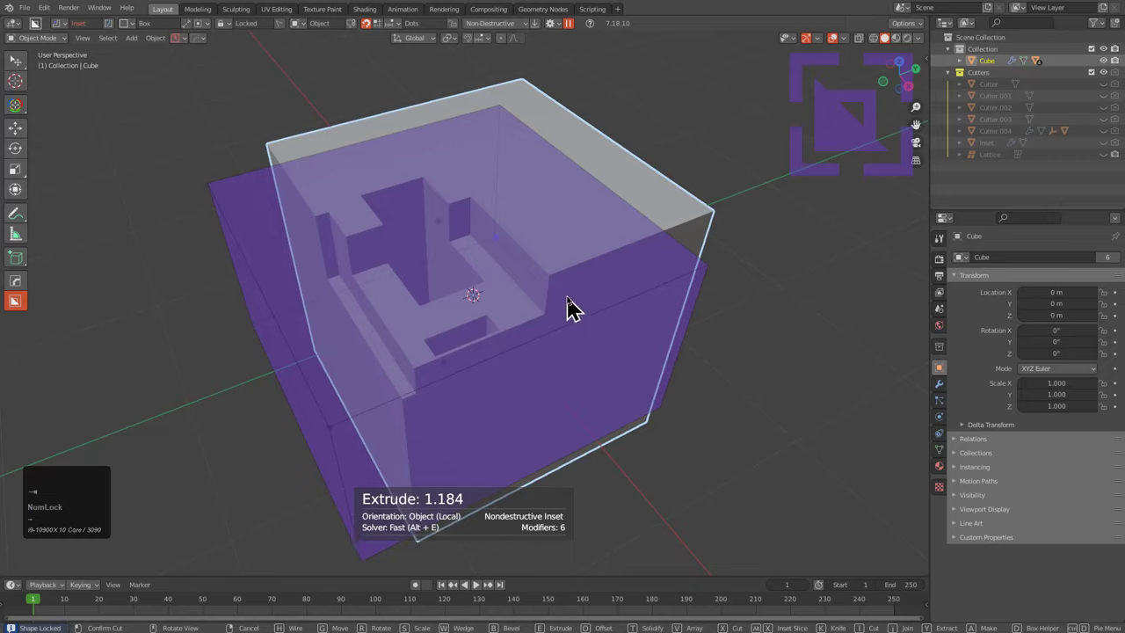
pyautogui.press('Right')
pyautogui.press('t')
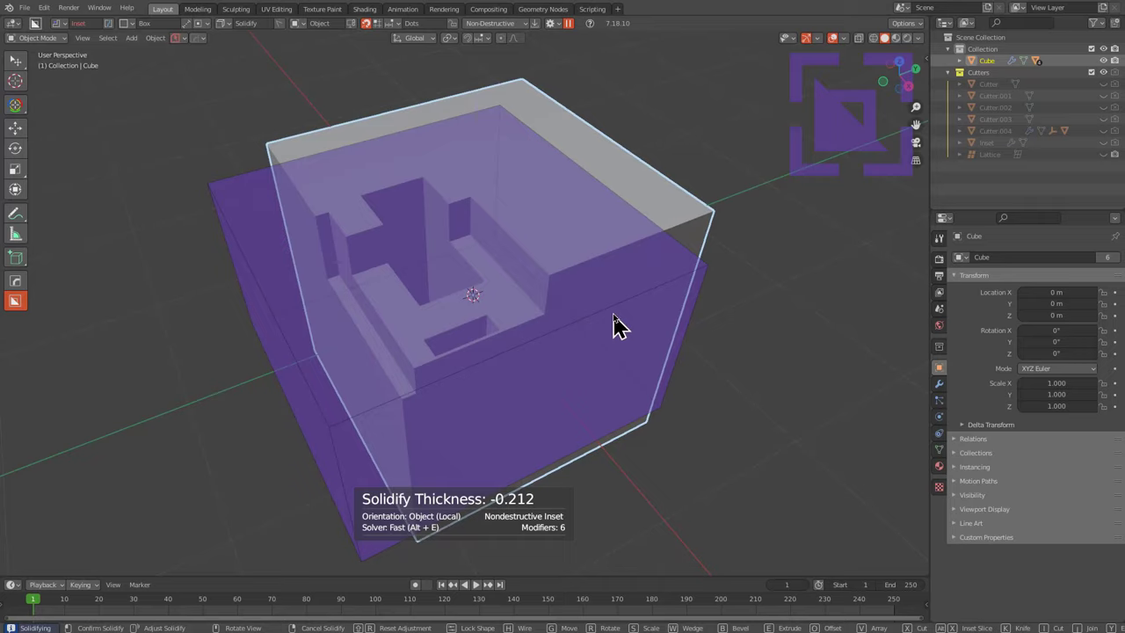
pyautogui.press('Tab')
# Enable Recut in the Box Helper so the inset's inner walls follow existing cuts.
pyautogui.press('d')
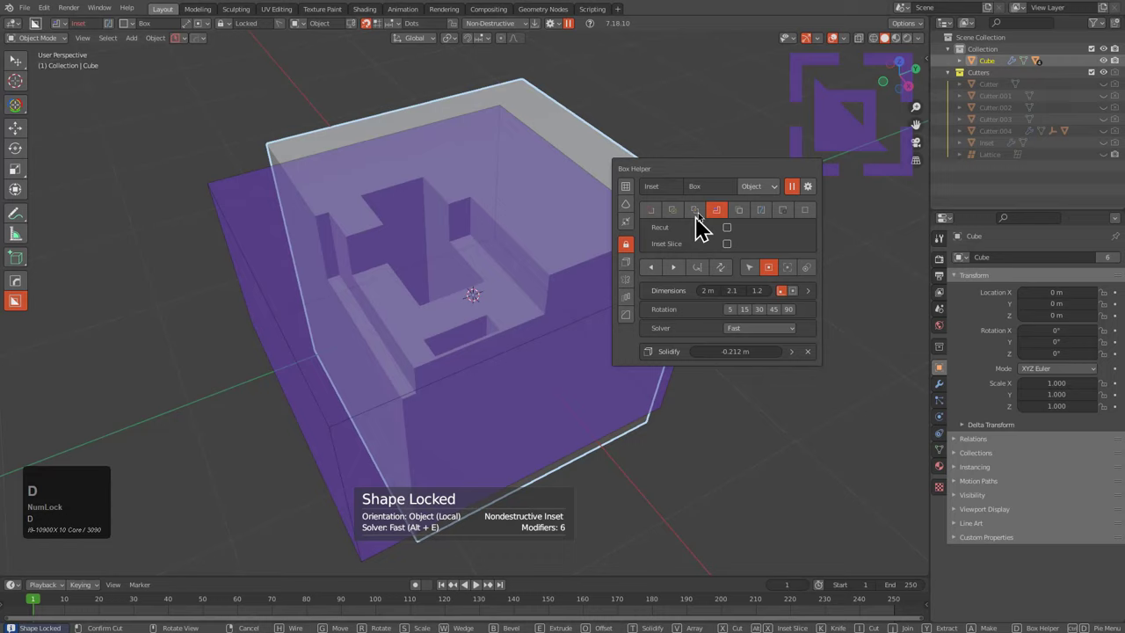
pyautogui.click(738, 241)
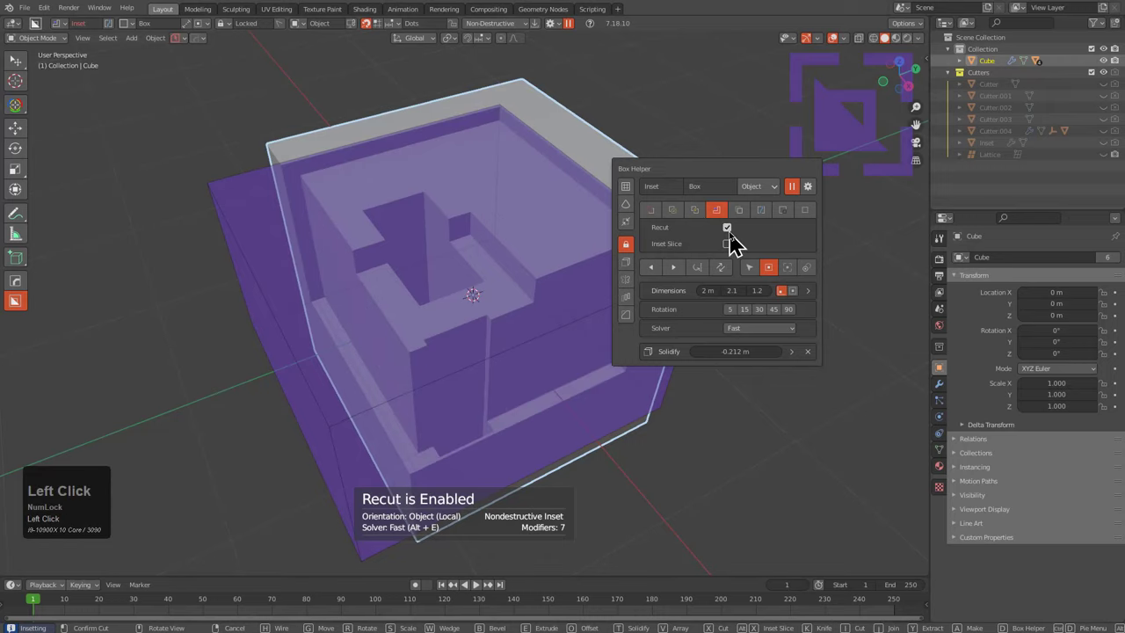
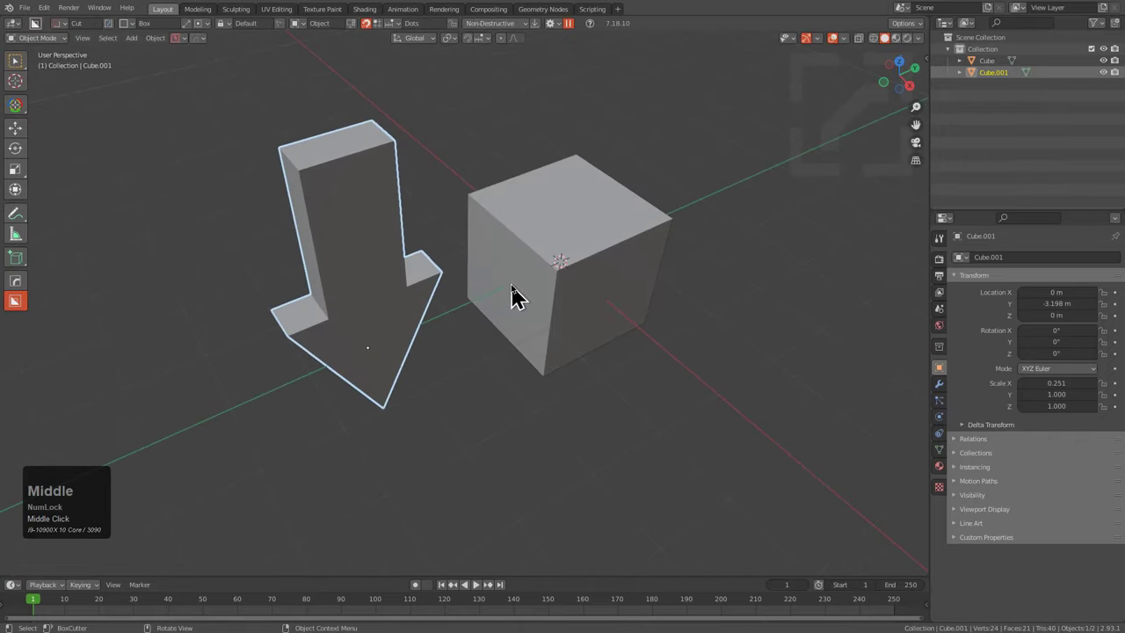
# Set the cutter shape to Custom using Cube.001 and draw the arrow in Join mode.
pyautogui.press('d')
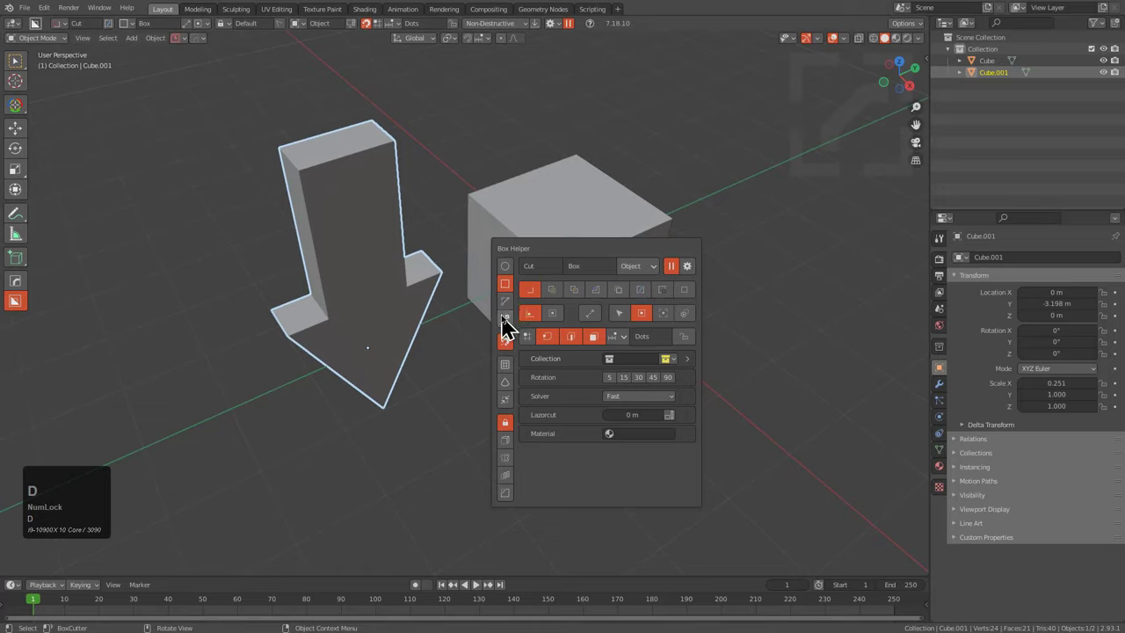
pyautogui.click(511, 326)
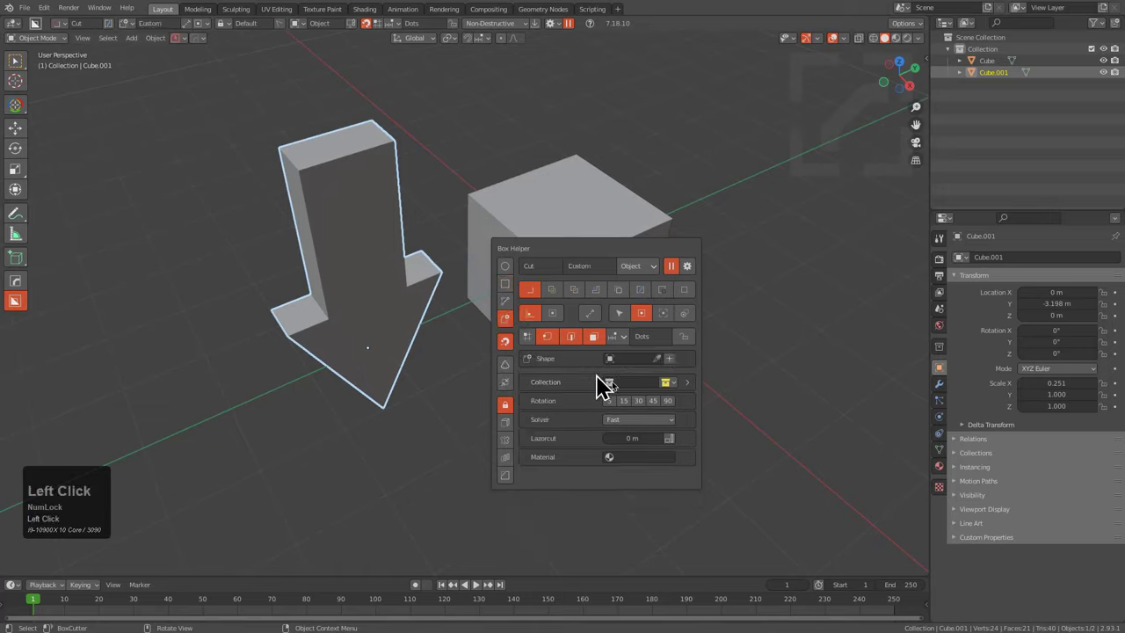
pyautogui.click(676, 371)
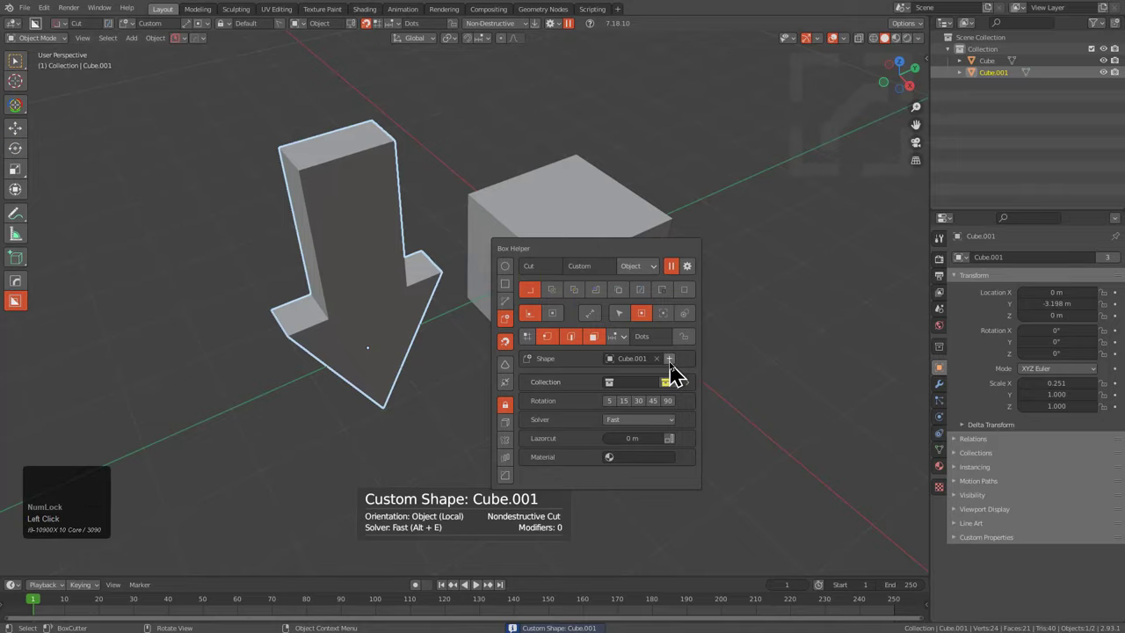
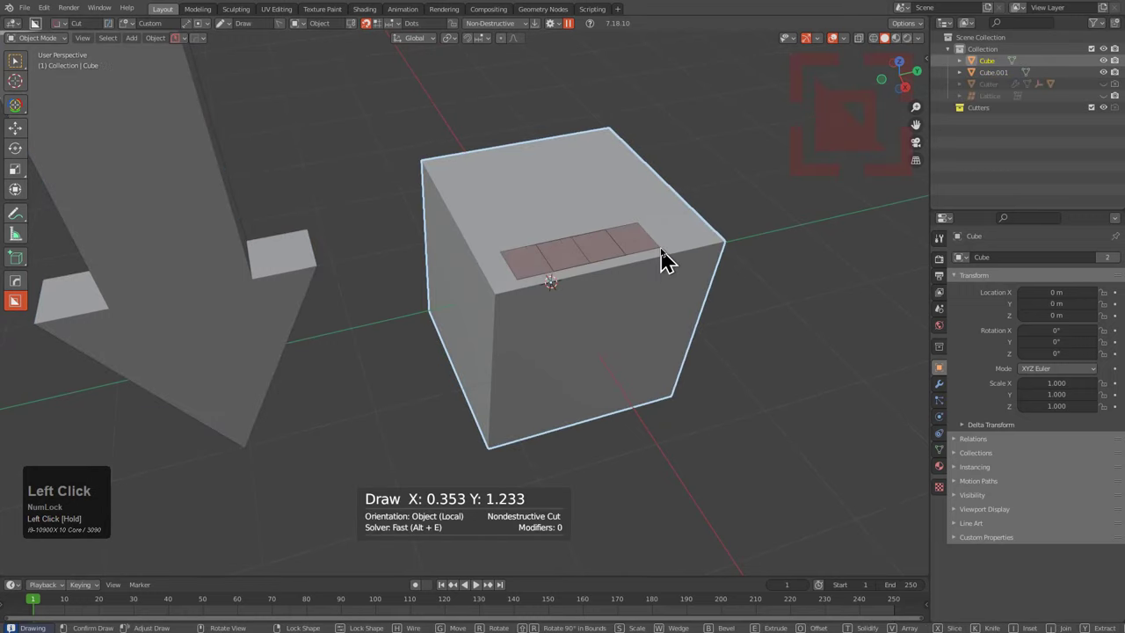
pyautogui.press('j')
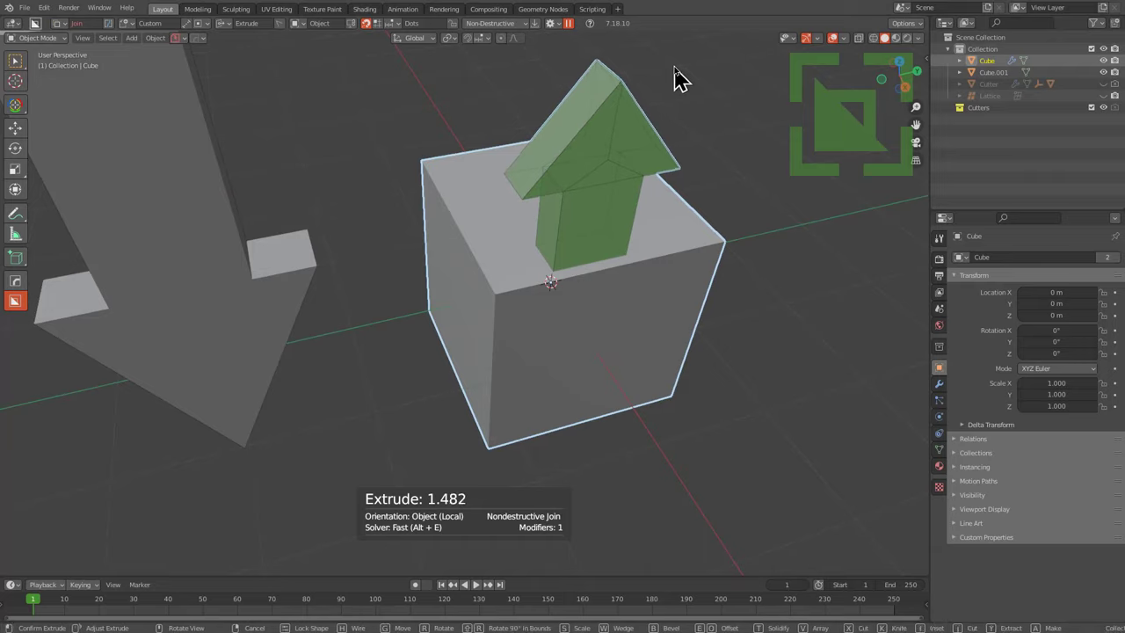
# Redraw the arrow join on the cube's top and try Flip Z to point it downward.
pyautogui.rightClick(684, 67)
pyautogui.press('d')
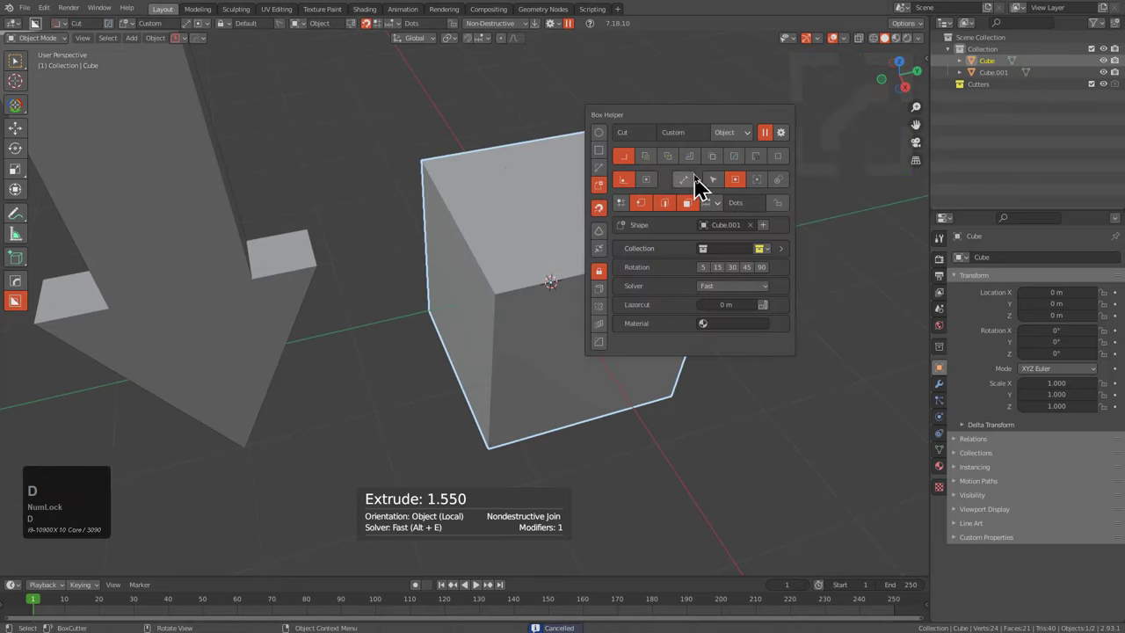
pyautogui.moveTo(719, 167); pyautogui.dragTo(658, 65)
pyautogui.press('d')
pyautogui.click(822, 263)
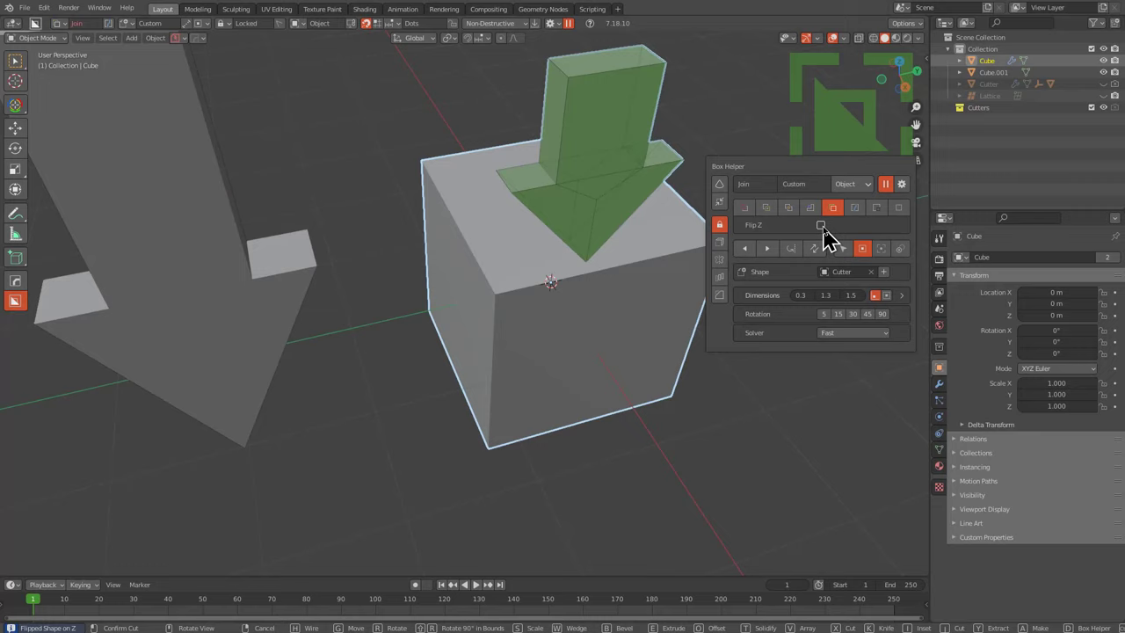
pyautogui.click(829, 235)
# Orbit around the cube to review it after discarding the arrow.
pyautogui.middleClick(475, 208)
pyautogui.moveTo(470, 202); pyautogui.dragTo(609, 67)
pyautogui.middleClick(556, 339)
pyautogui.moveTo(527, 305); pyautogui.dragTo(786, 480)
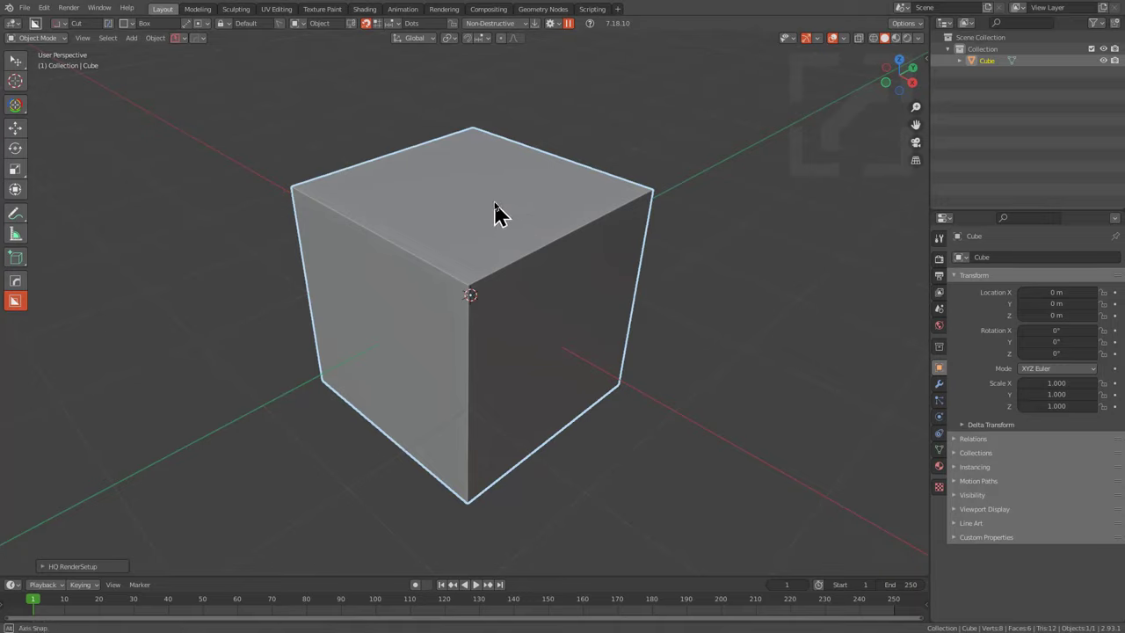
# Draw a box cut into the cube's corner and enable Bevel on the cutter.
pyautogui.press('d')
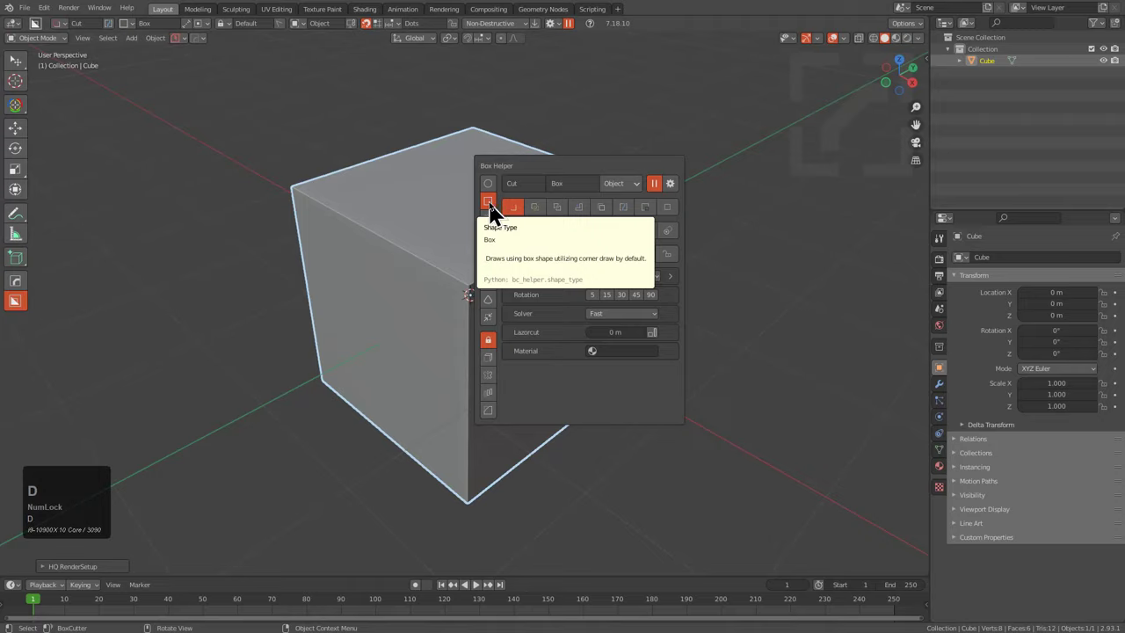
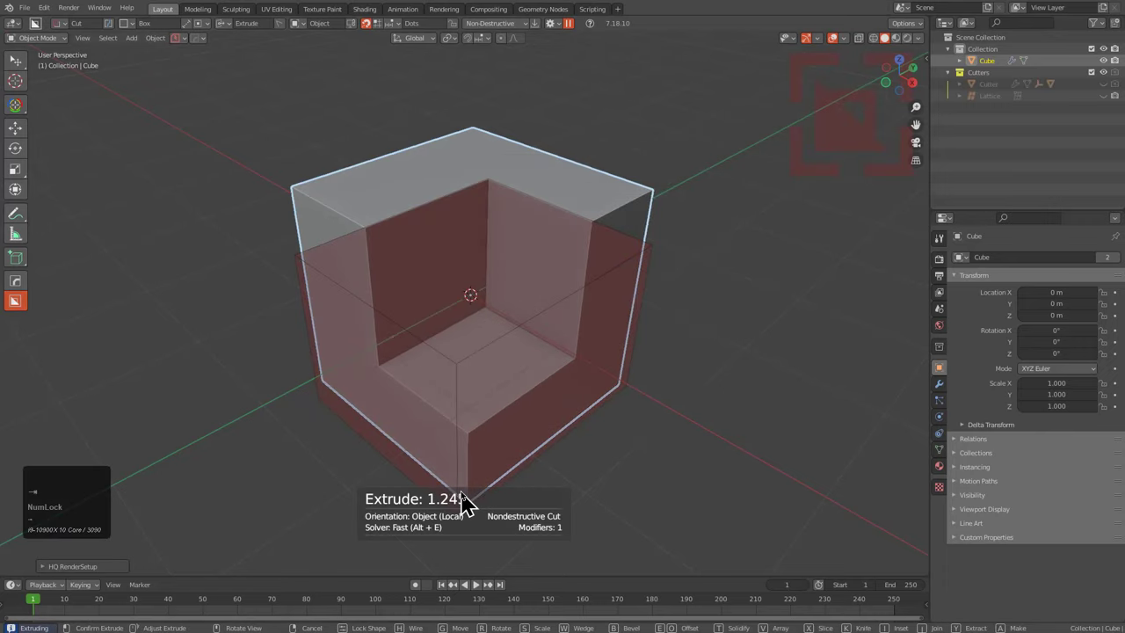
pyautogui.scroll(3)
pyautogui.press('d')
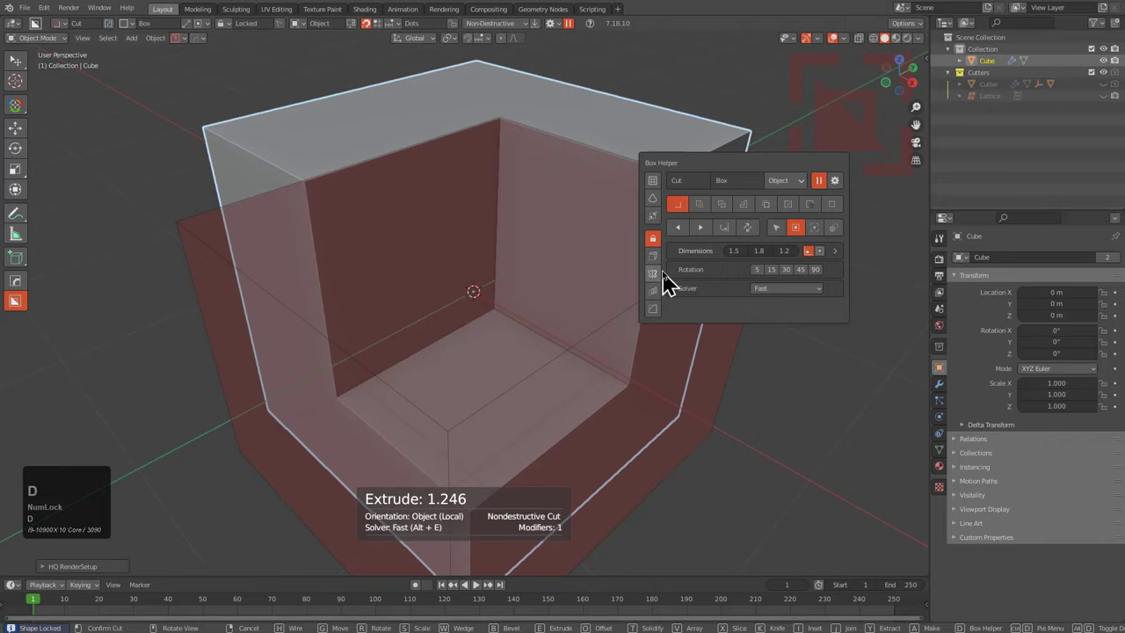
pyautogui.click(664, 317)
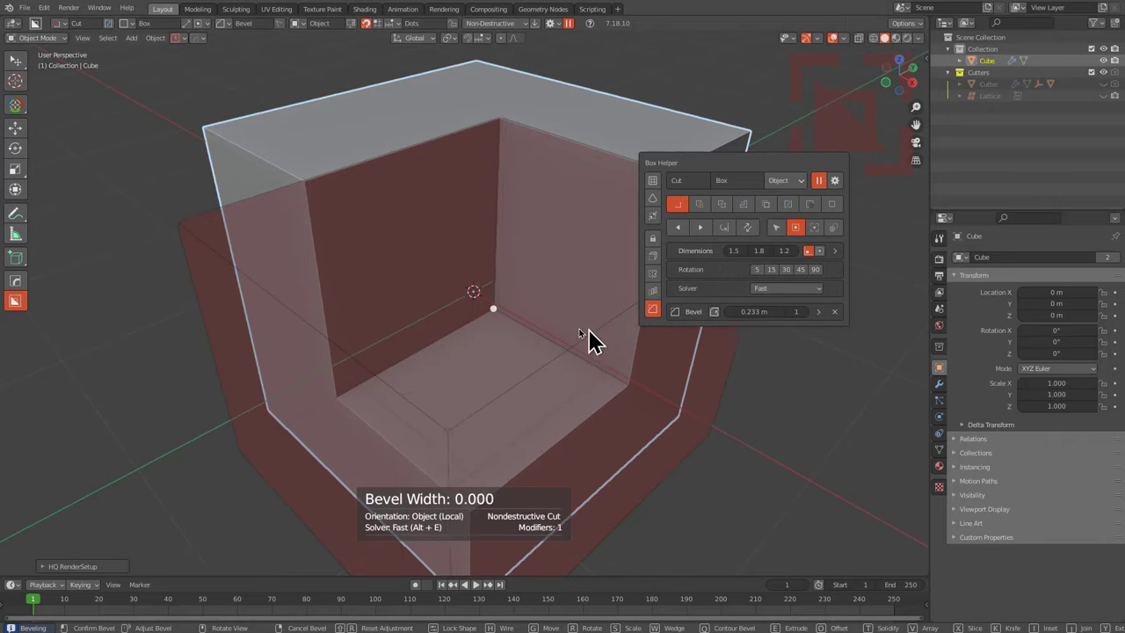
pyautogui.scroll(3)
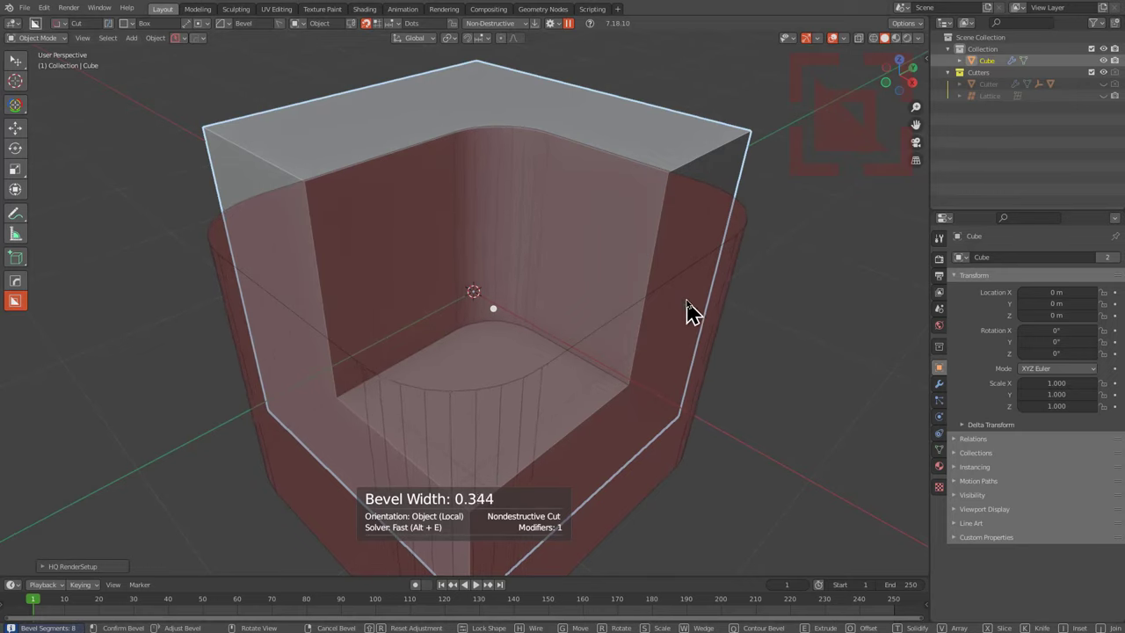
# Add a 2nd Bevel to the pocket cut, inspect it, then cancel the cut entirely.
pyautogui.press('Tab')
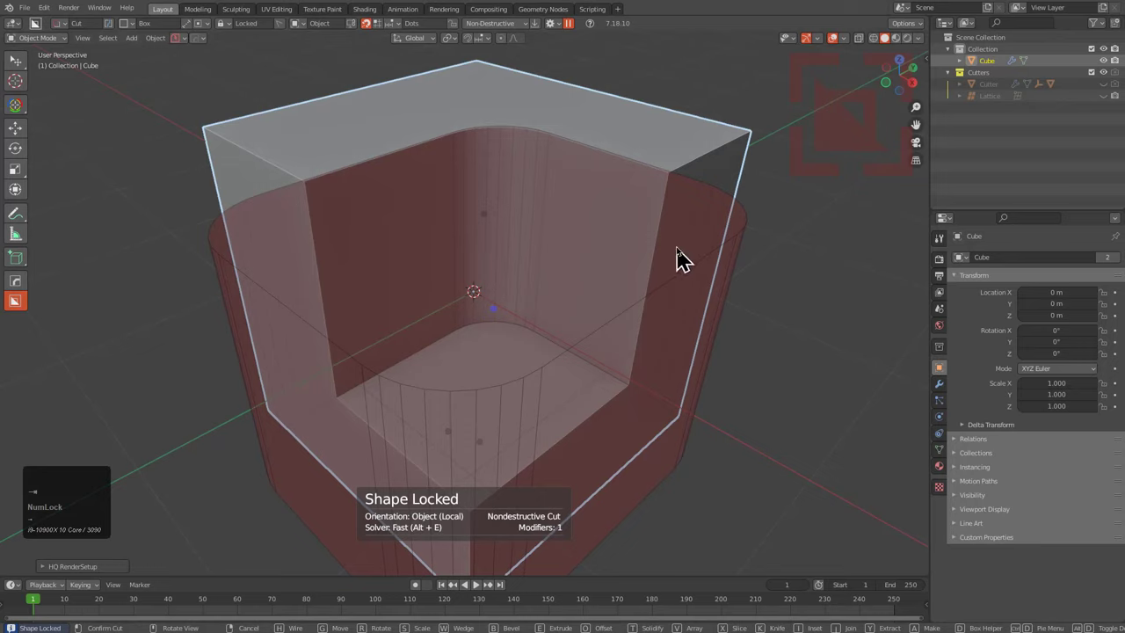
pyautogui.press('d')
pyautogui.click(743, 330)
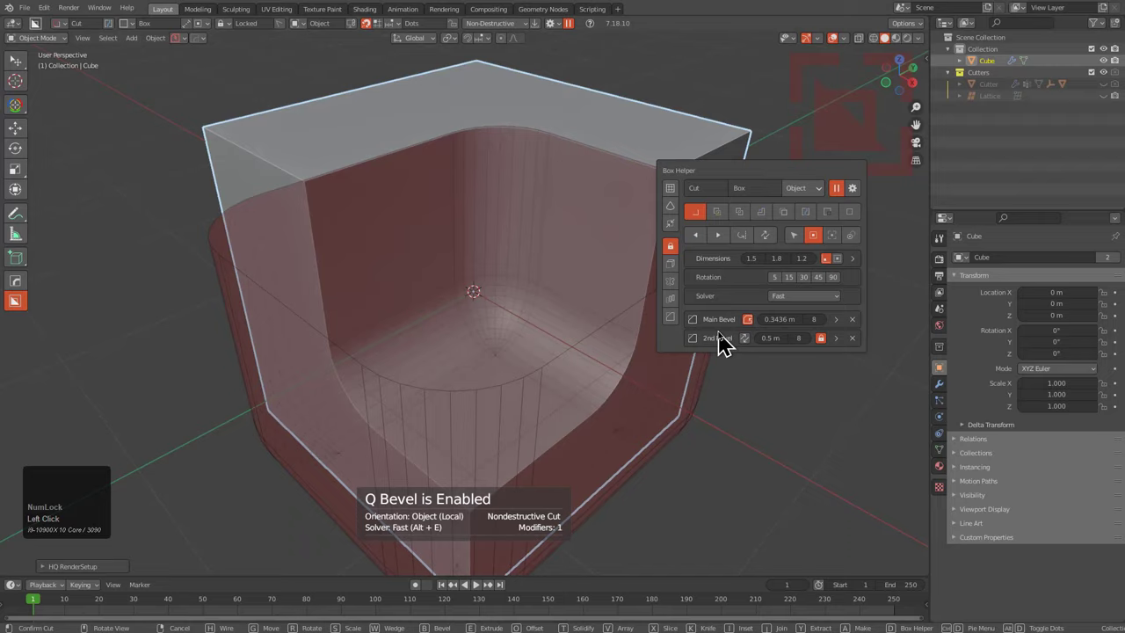
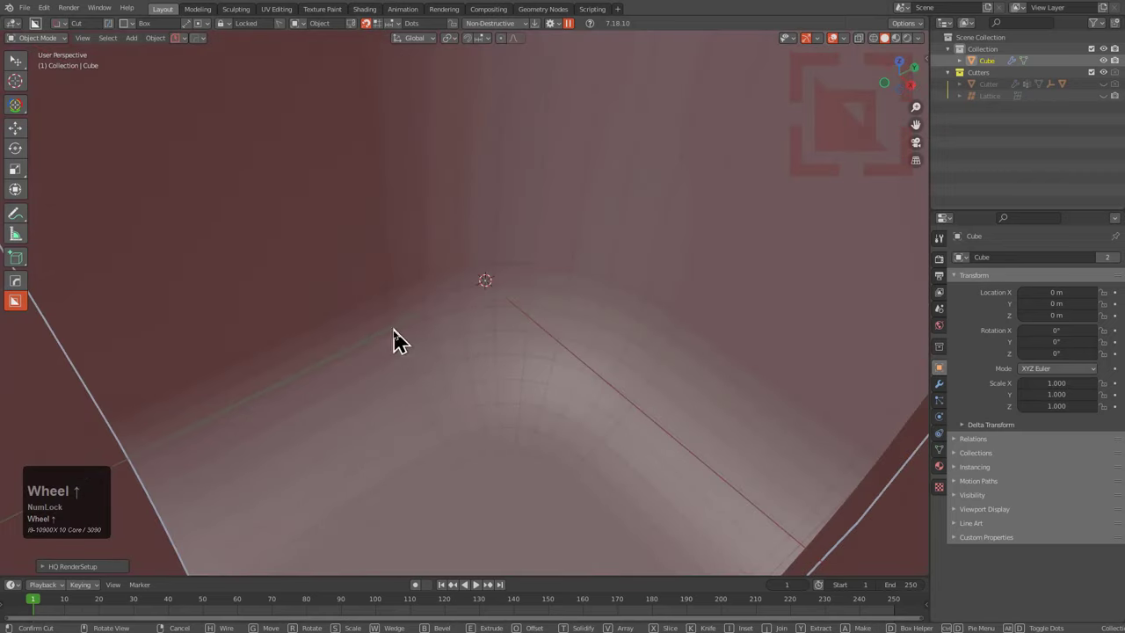
pyautogui.scroll(-3)
pyautogui.rightClick(529, 362)
pyautogui.middleClick(535, 305)
# Pick Box shape, push a bevelled cut deeper into the corner, cancel it and pick Box again.
pyautogui.press('d')
pyautogui.click(526, 513)
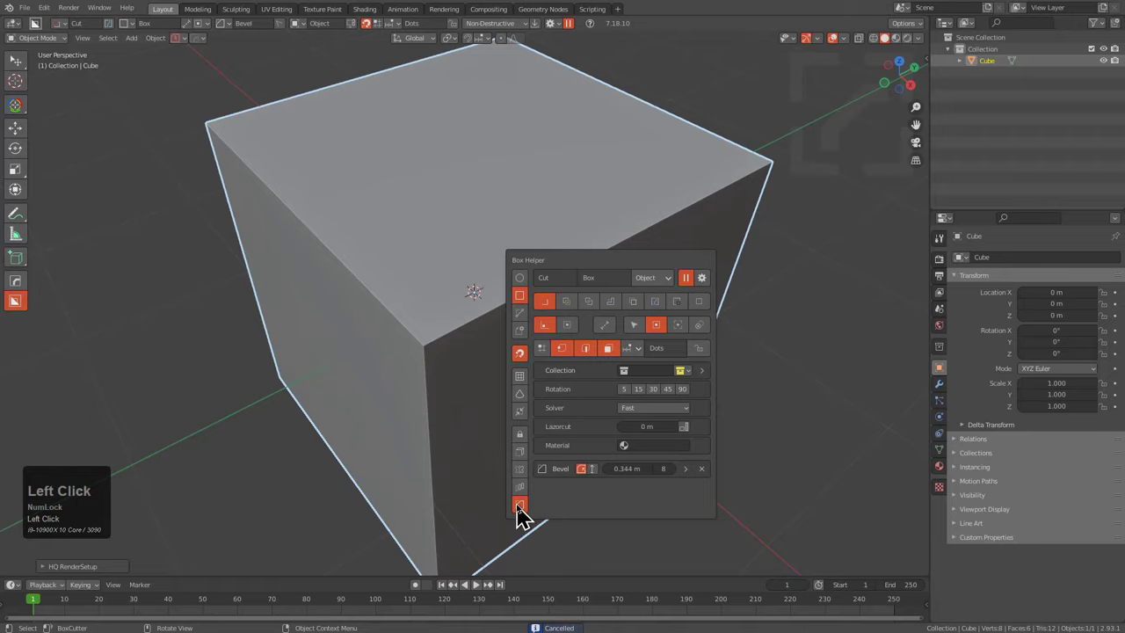
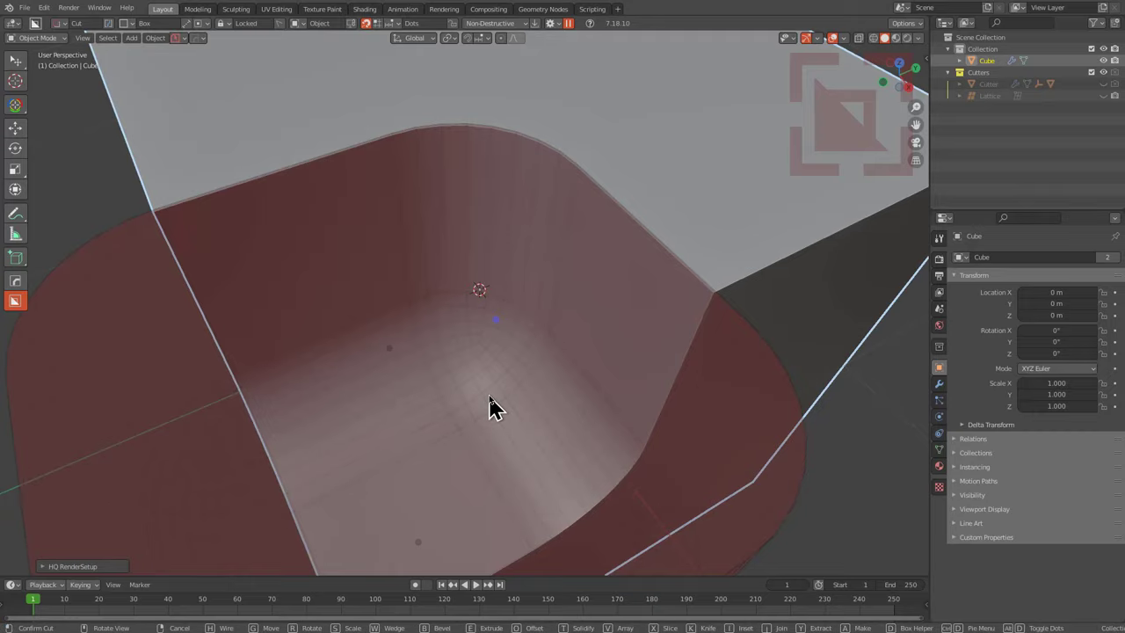
pyautogui.moveTo(502, 407); pyautogui.dragTo(512, 404)
pyautogui.rightClick(512, 403)
pyautogui.press('d')
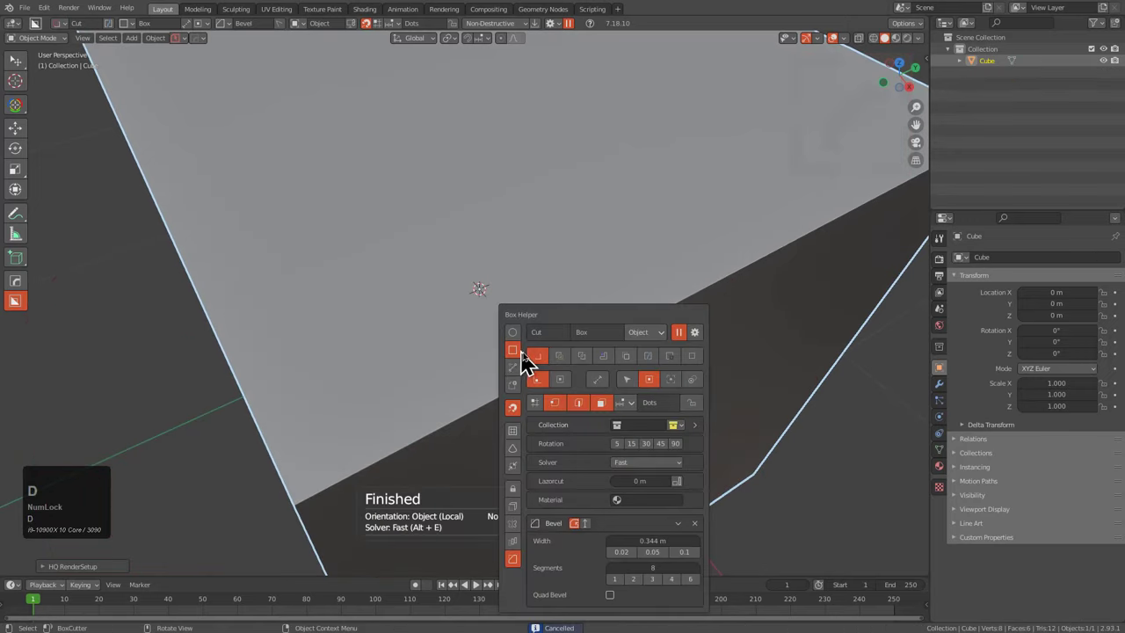
pyautogui.click(622, 606)
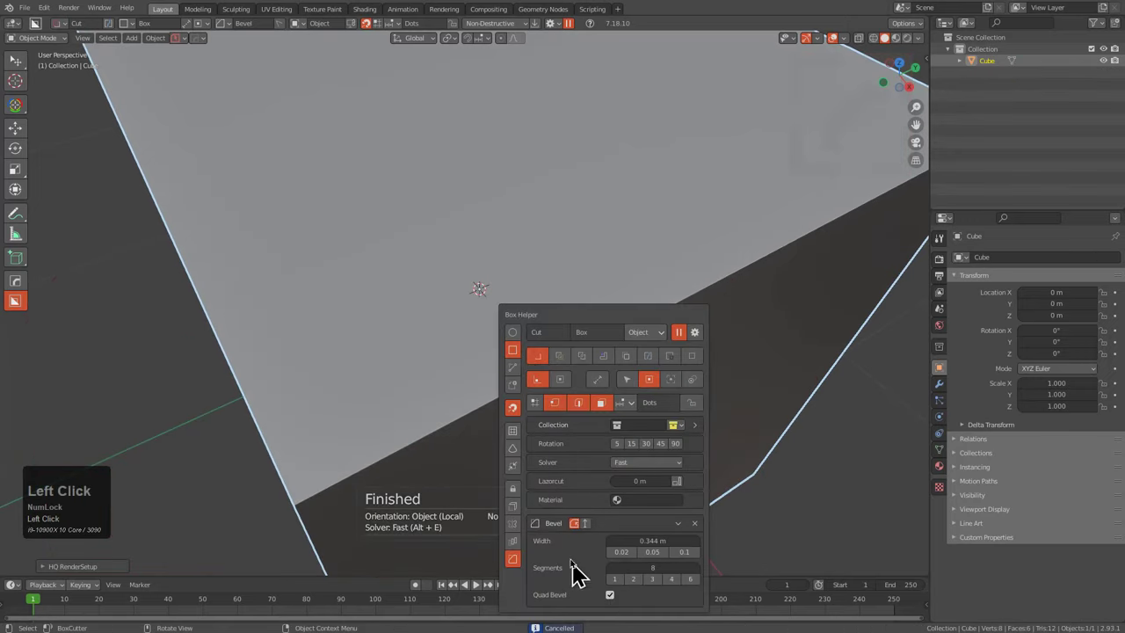
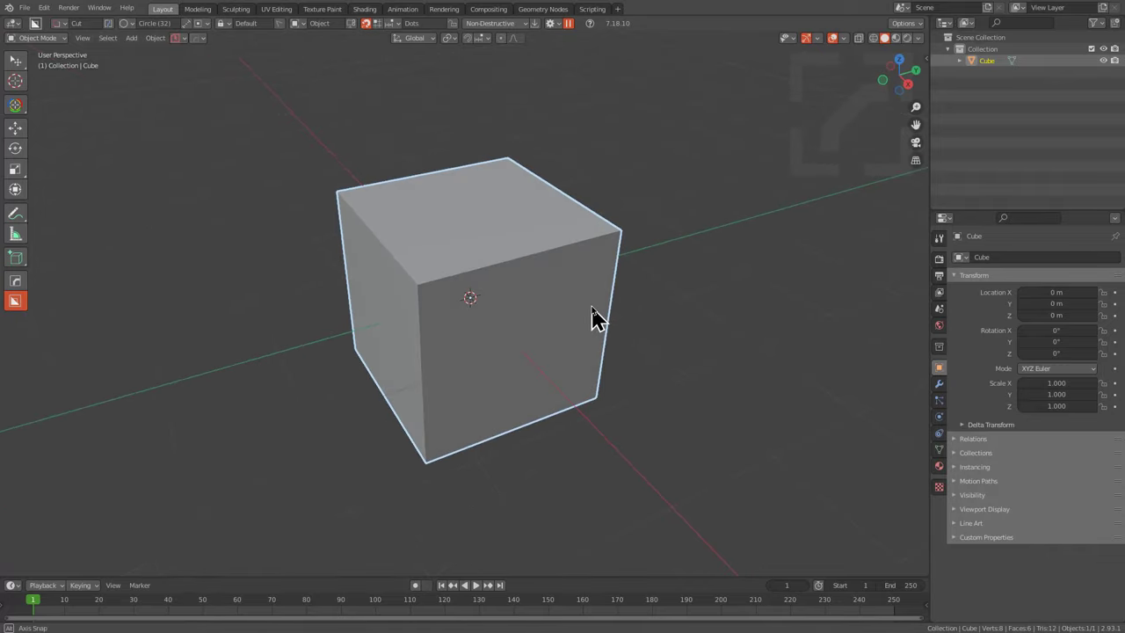
# Pick the box/grid cutter shape in the BoxCutter helper and draw the first cut on the front face.
pyautogui.scroll(3)
pyautogui.middleClick(556, 390)
pyautogui.press('d')
pyautogui.click(545, 400)
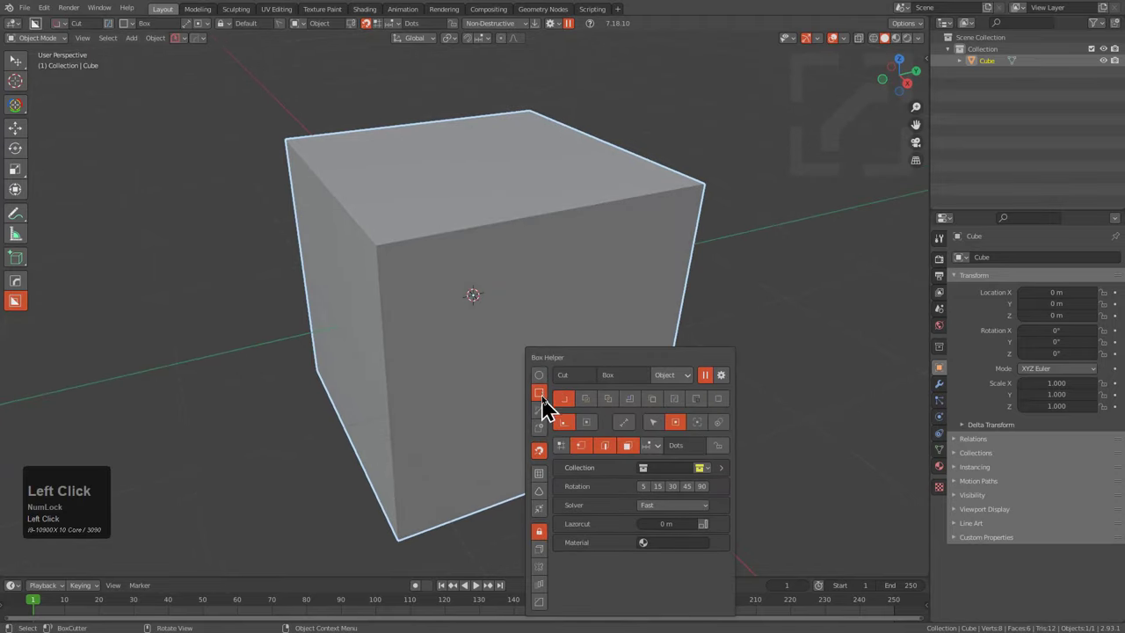
pyautogui.moveTo(550, 484); pyautogui.dragTo(553, 380)
# Drag the grid cut through across the front face and commit it.
pyautogui.middleClick(542, 373)
pyautogui.moveTo(548, 375); pyautogui.dragTo(570, 374)
pyautogui.middleClick(456, 348)
pyautogui.scroll(3)
pyautogui.middleClick(594, 292)
pyautogui.moveTo(507, 201); pyautogui.dragTo(564, 394)
pyautogui.moveTo(565, 395); pyautogui.dragTo(523, 235)
pyautogui.click(523, 235)
# Apply the cut so the grid grooves become real mesh geometry, selecting it all in Edit Mode.
pyautogui.scroll(-3)
pyautogui.middleClick(540, 291)
pyautogui.press('ctrl+a')
pyautogui.click(484, 419)
pyautogui.middleClick(481, 300)
pyautogui.press('Tab')
pyautogui.press('alt+a')
pyautogui.press('l')
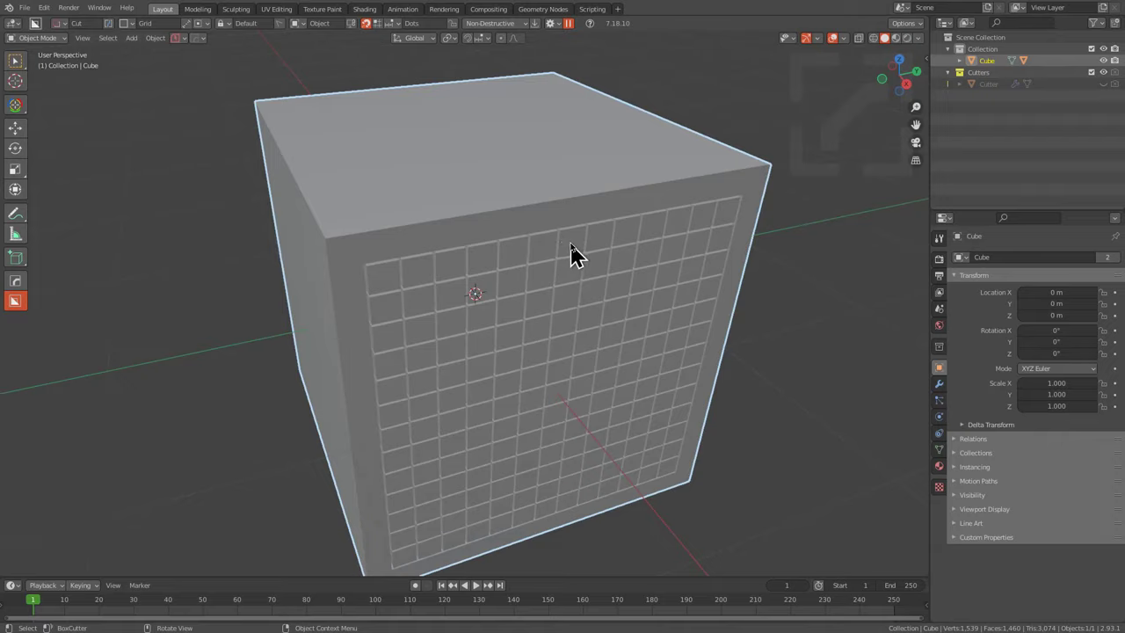
# Undo the previous cut back to the plain cube and reopen the BoxCutter helper.
pyautogui.press('d')
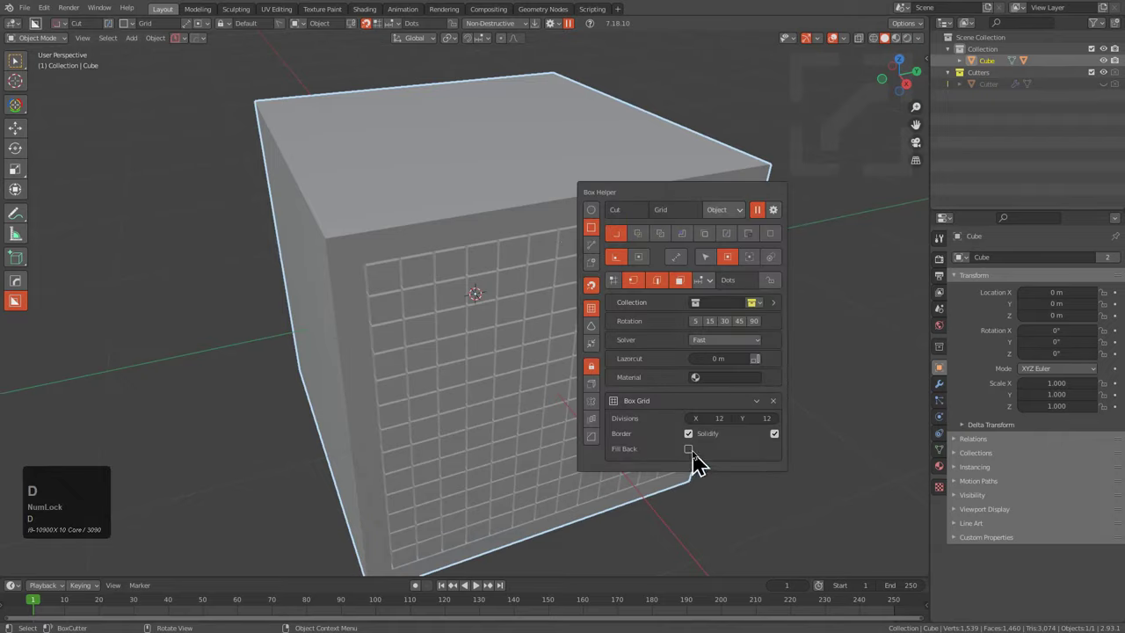
pyautogui.click(701, 459)
pyautogui.middleClick(523, 341)
pyautogui.scroll(-3)
pyautogui.press('ctrl+z')
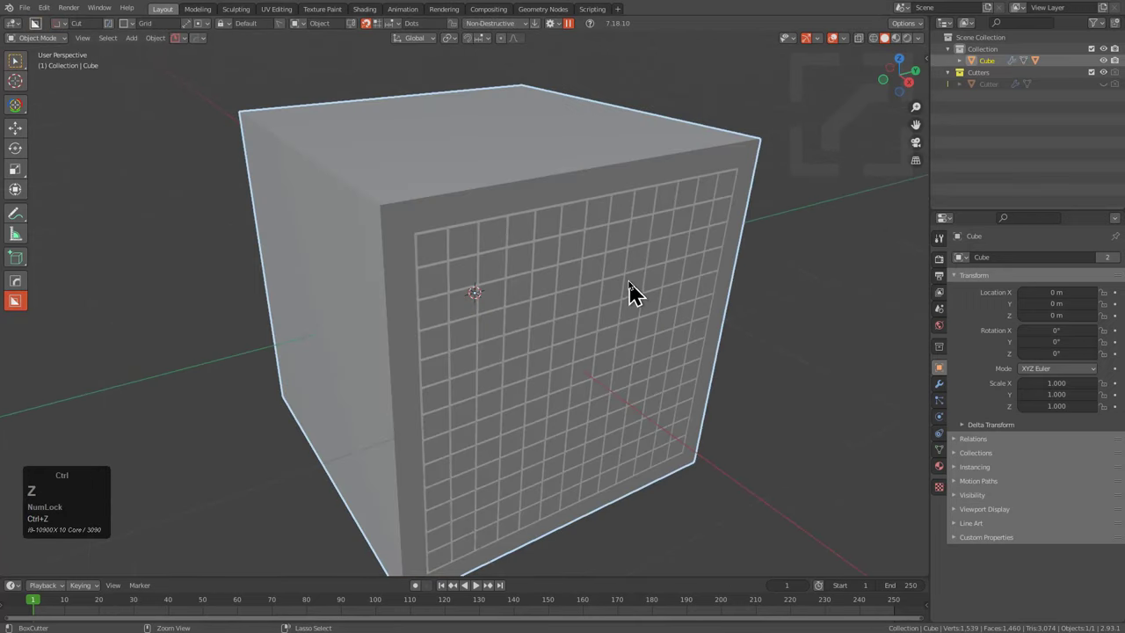
pyautogui.middleClick(588, 315)
pyautogui.scroll(-3)
pyautogui.press('d')
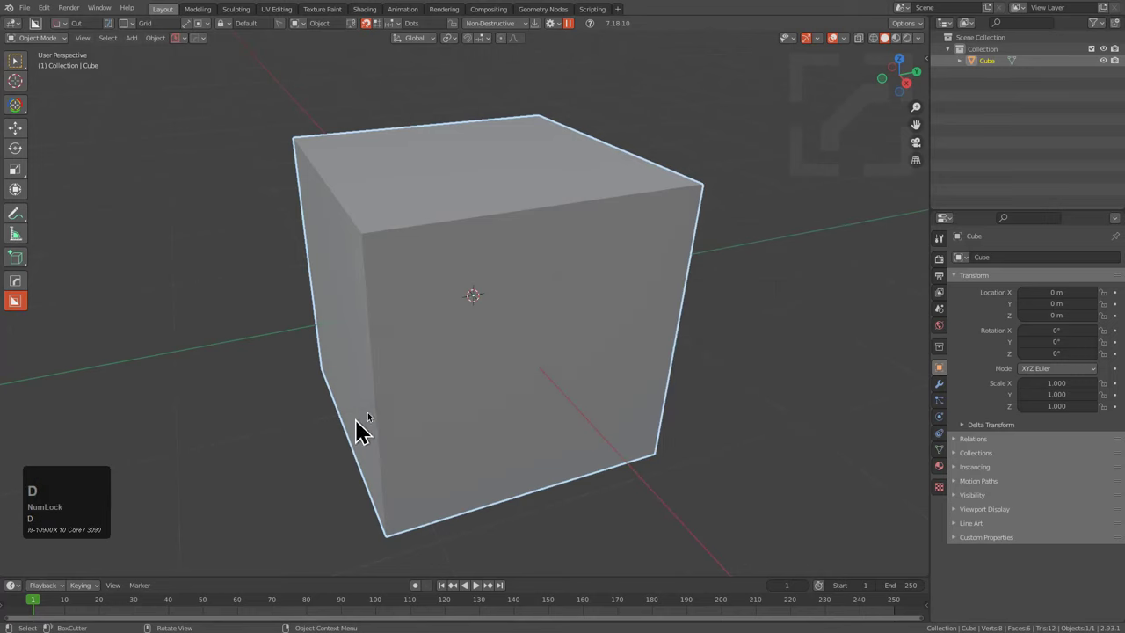
# Draw a new Grid cutter across the front face and extrude it into the cube as a live boolean.
pyautogui.moveTo(546, 376); pyautogui.dragTo(606, 381)
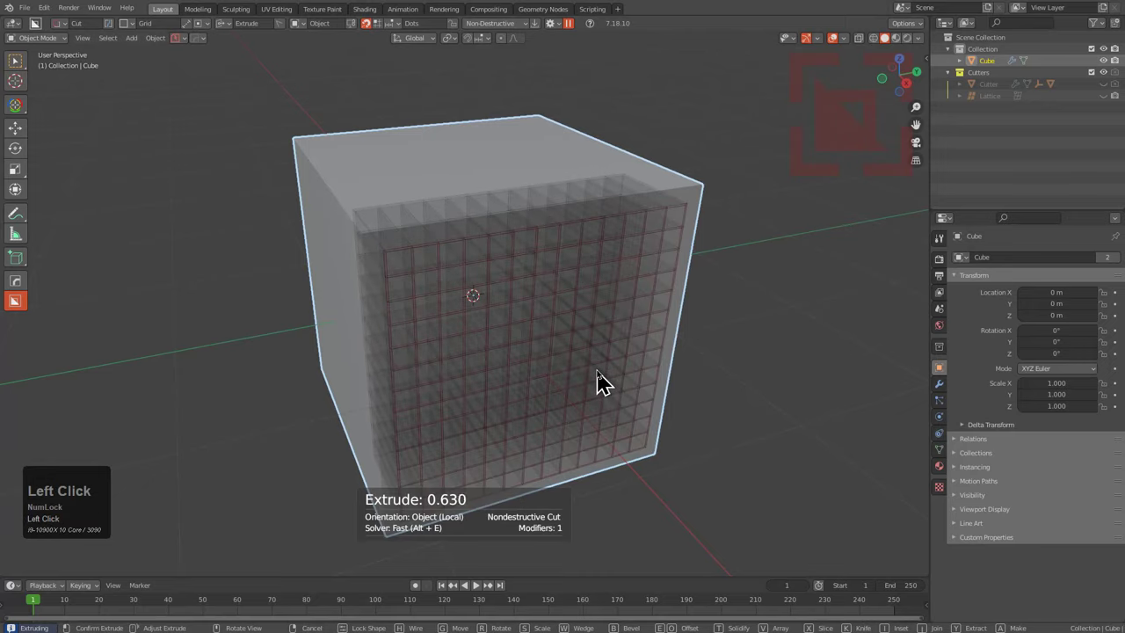
pyautogui.middleClick(601, 354)
pyautogui.scroll(3)
pyautogui.middleClick(624, 337)
pyautogui.moveTo(611, 334); pyautogui.dragTo(660, 365)
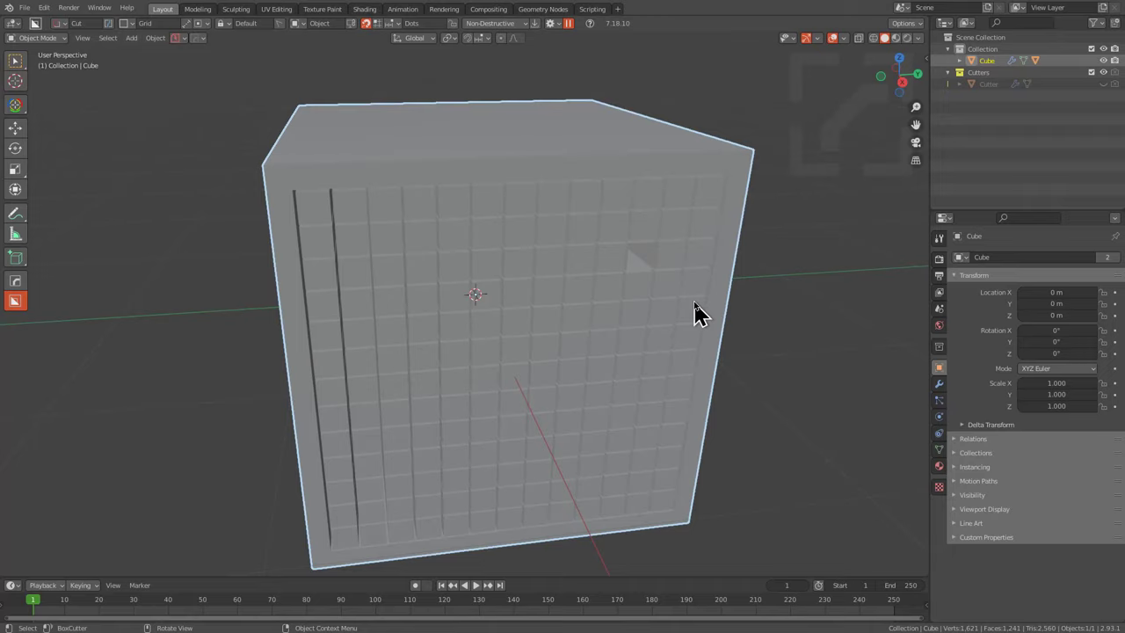
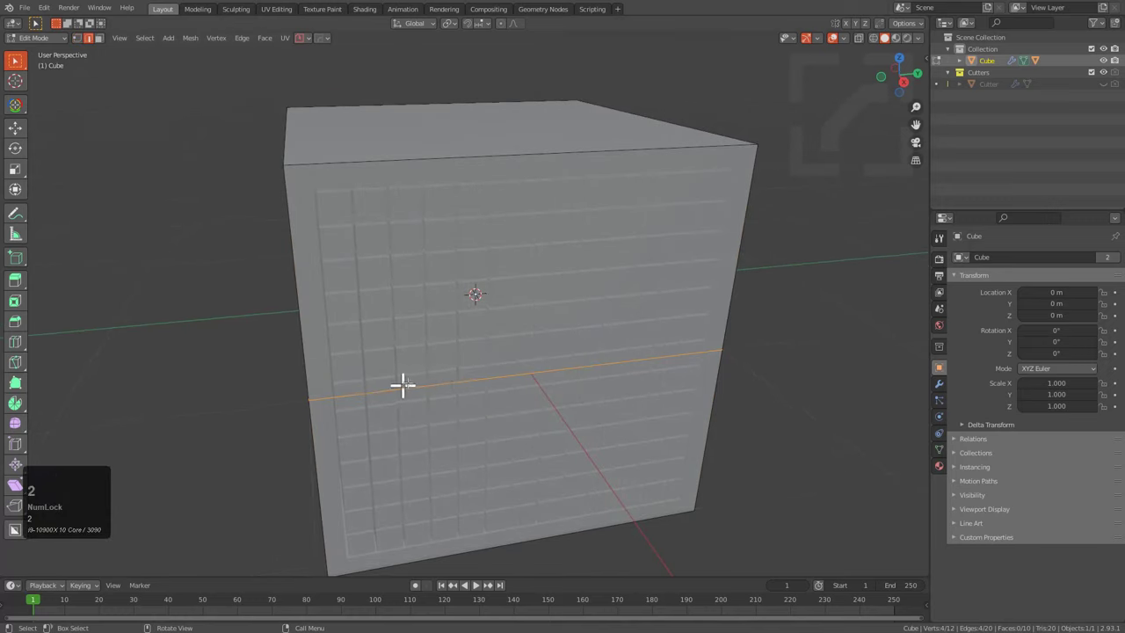
# Return to Object Mode, select the diced cube and zoom toward the grid pieces.
pyautogui.press('ctrl+x')
pyautogui.press('alt+v')
pyautogui.click(441, 378)
pyautogui.middleClick(587, 308)
pyautogui.scroll(3)
pyautogui.middleClick(598, 313)
# Inspect the hollow pocket and switch the cube's Boolean solver from Fast to Exact.
pyautogui.scroll(3)
pyautogui.middleClick(545, 267)
pyautogui.scroll(3)
pyautogui.moveTo(584, 280); pyautogui.dragTo(205, 47)
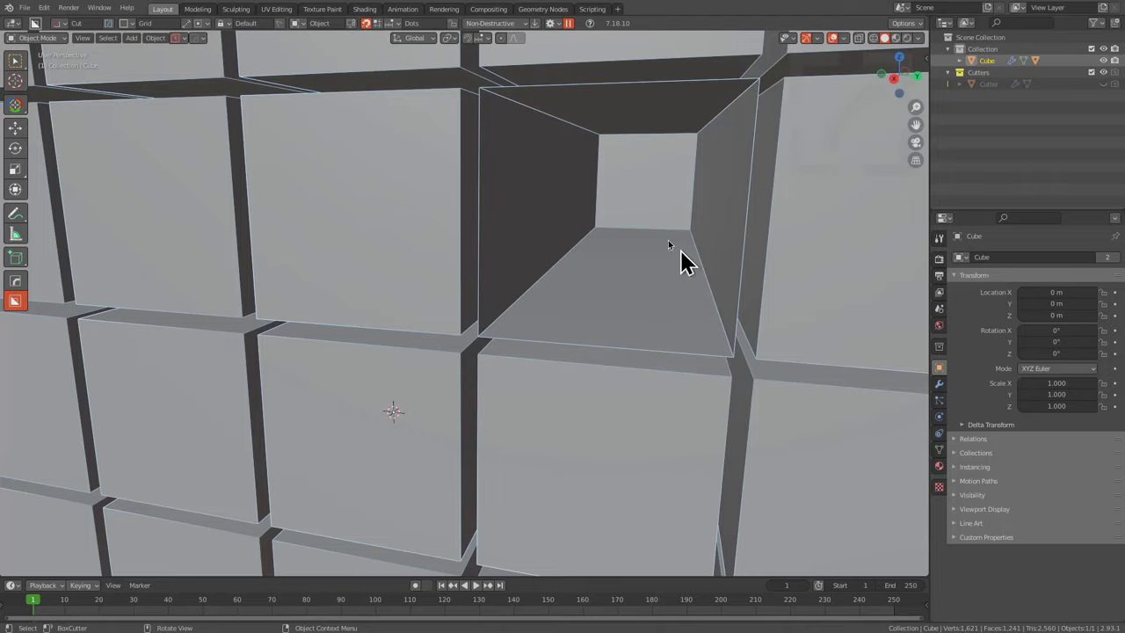
pyautogui.click(203, 48)
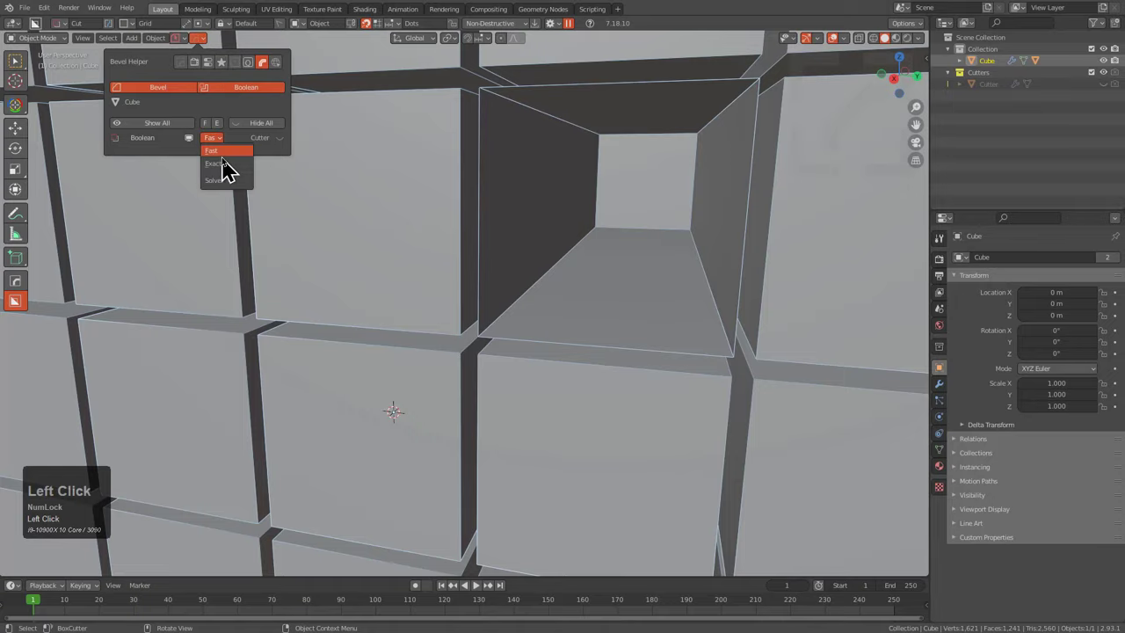
pyautogui.click(233, 174)
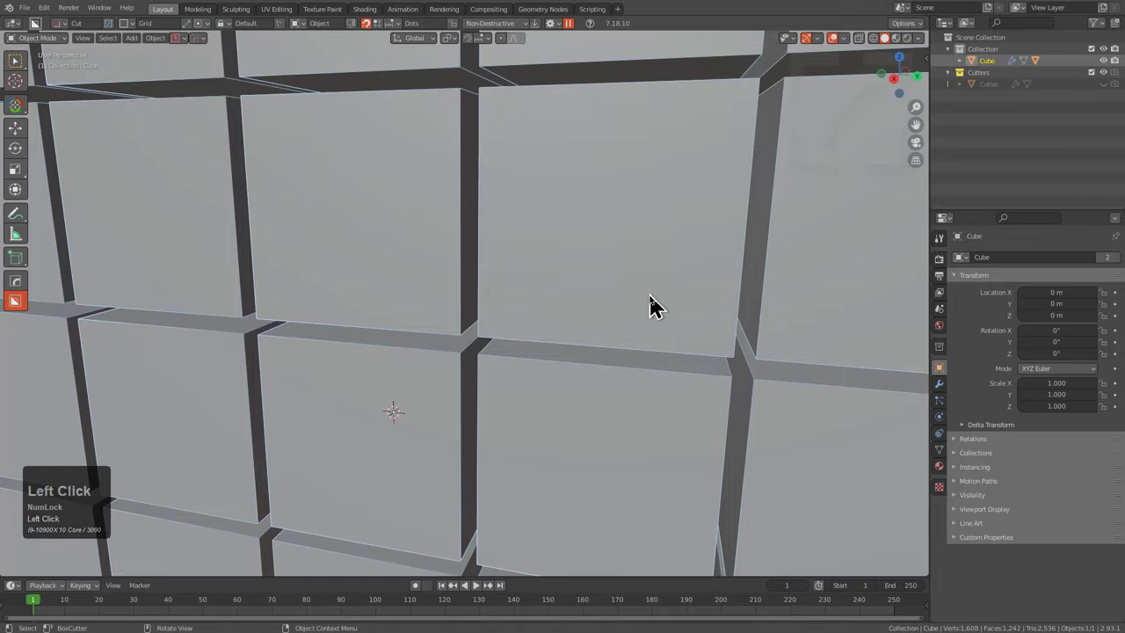
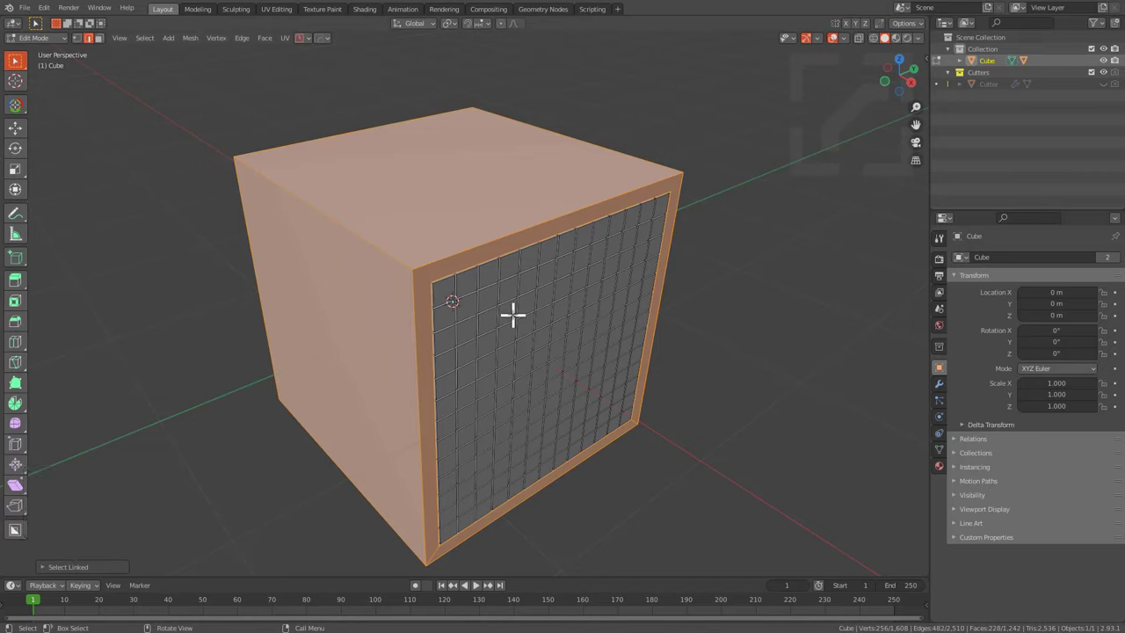
# Enter Edit Mode on the cube and select the whole baked grid mesh.
pyautogui.press('l')
pyautogui.press('alt+a')
pyautogui.press('l')
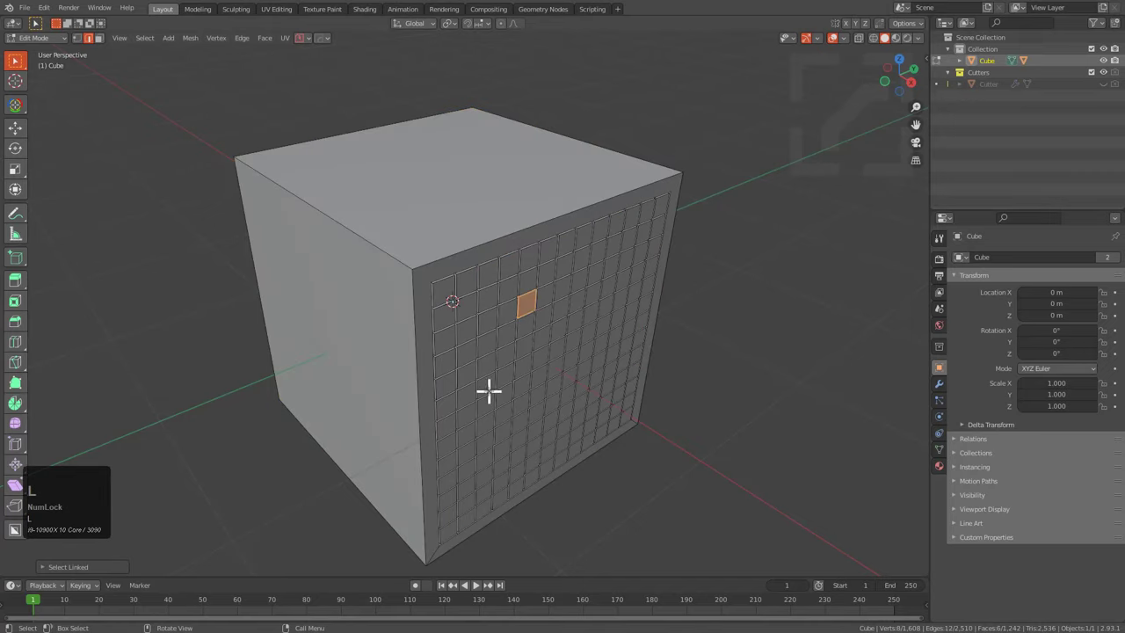
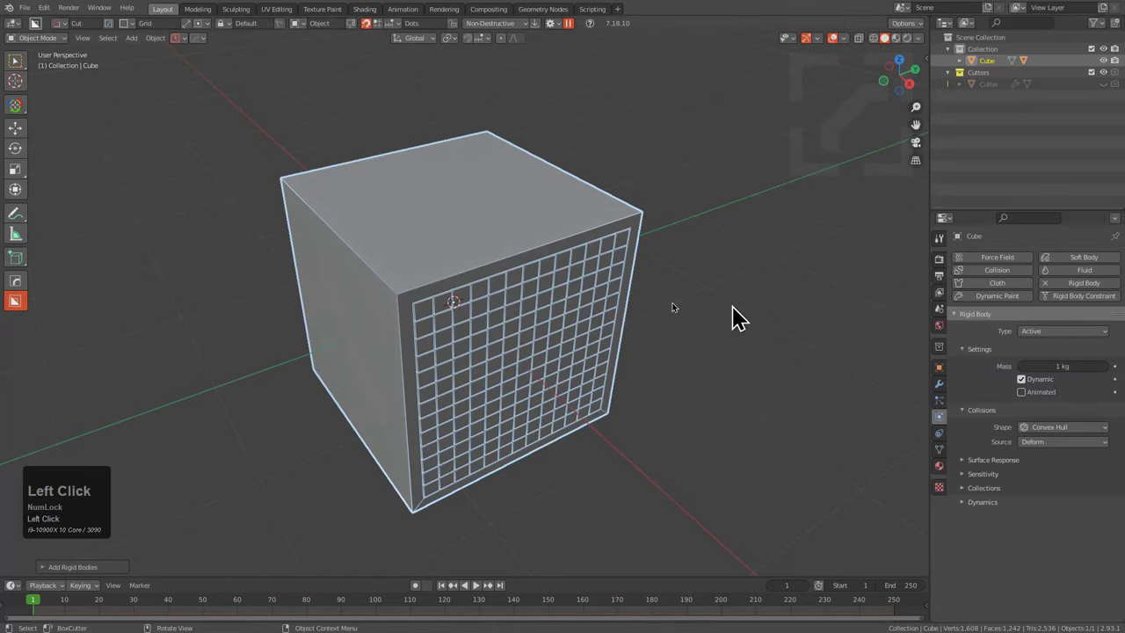
# Select the grid faces in Edit Mode and separate them By Loose Parts.
pyautogui.press('Tab')
pyautogui.press('alt+a')
pyautogui.press('l')
pyautogui.press('p')
pyautogui.click(403, 295)
# Duplicate the diced cube in place as Cube.001, select its grid faces and bring up Separate (P).
pyautogui.press('Tab')
pyautogui.press('alt+a')
pyautogui.click(402, 295)
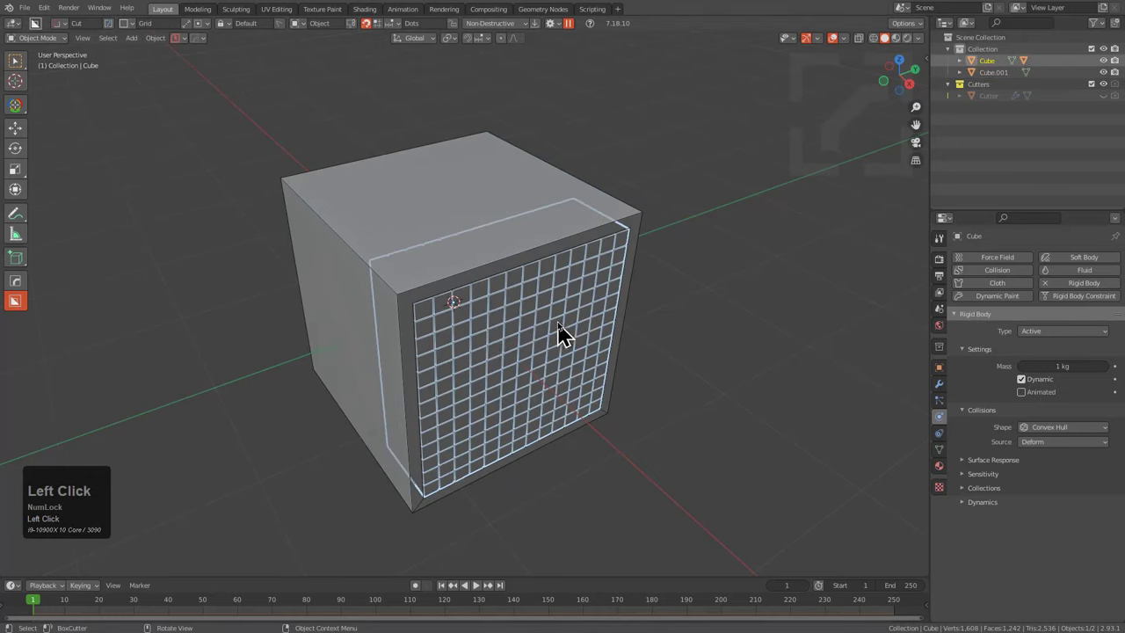
pyautogui.press('Tab')
pyautogui.press('a')
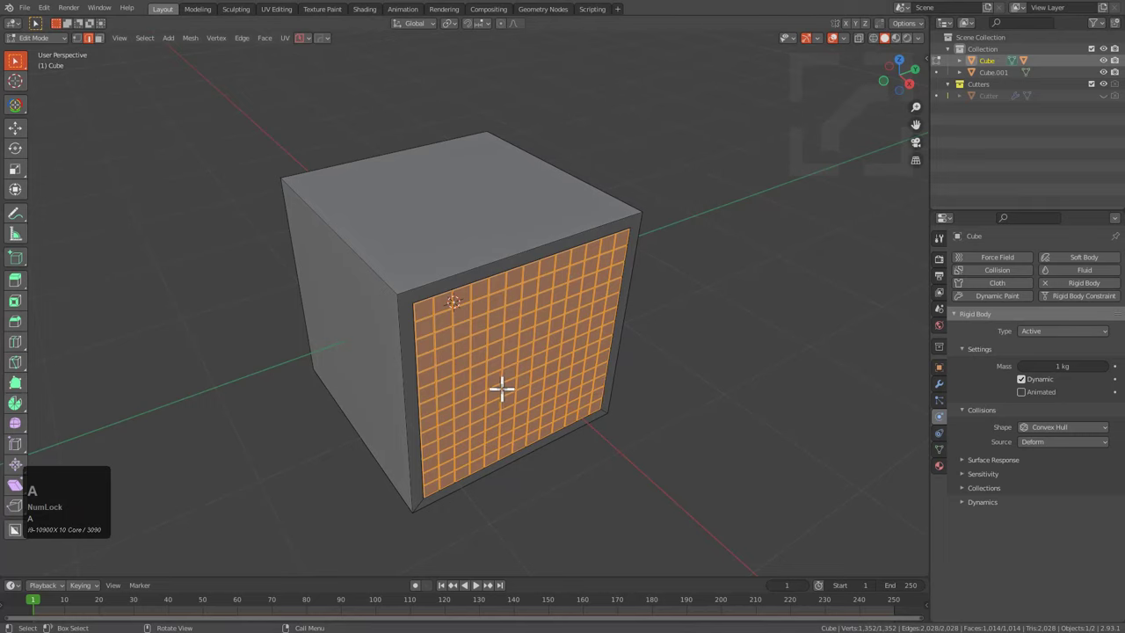
pyautogui.press('p')
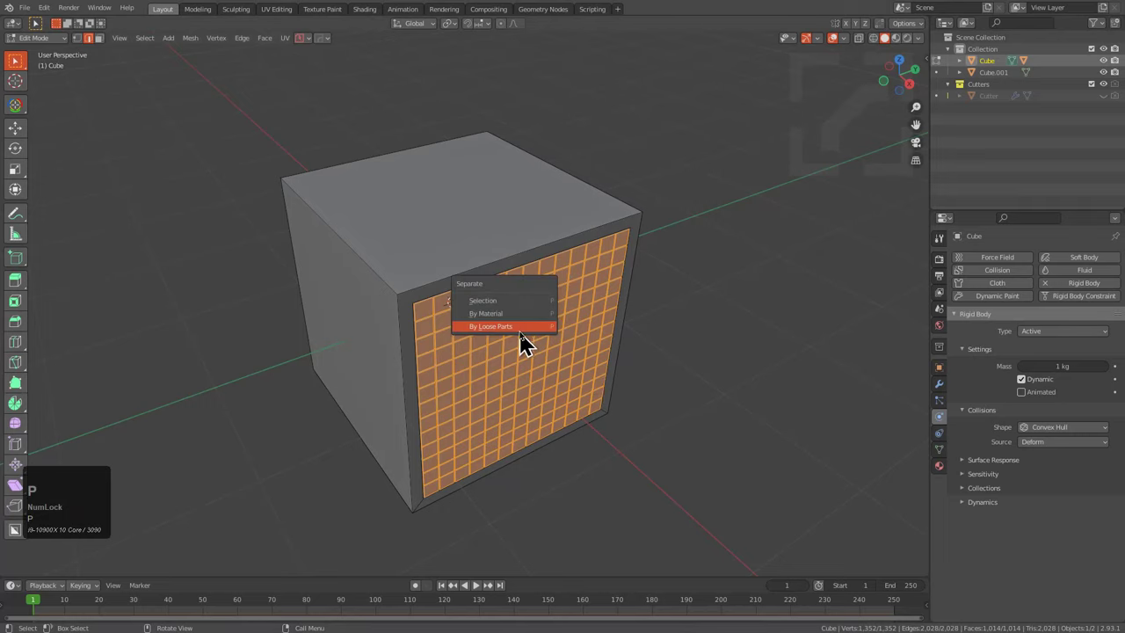
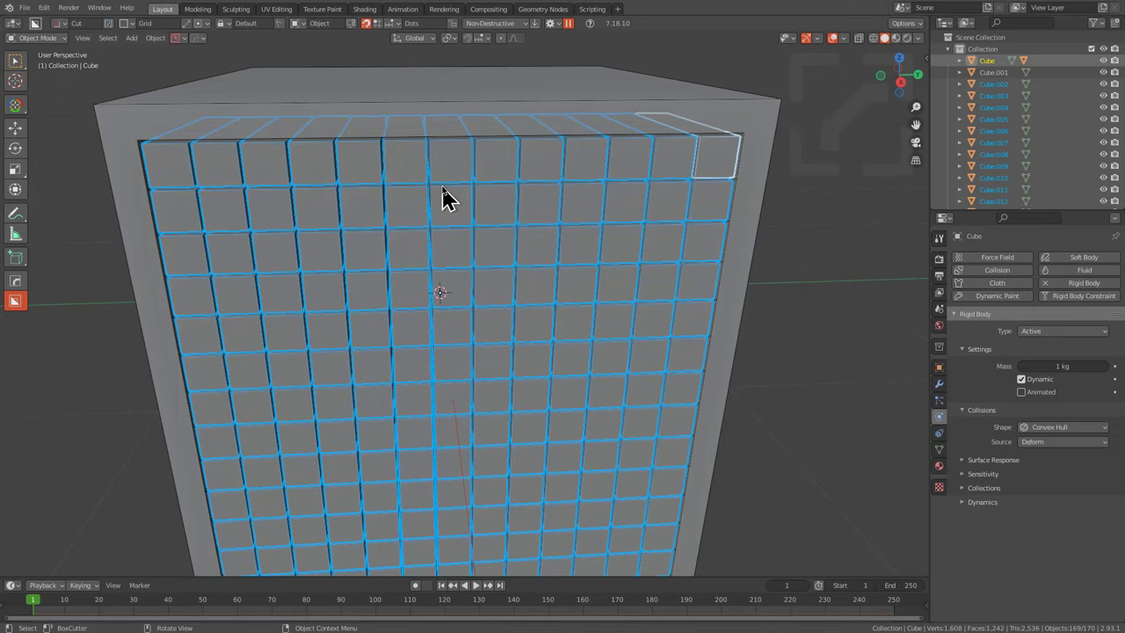
# Set Origin to Geometry for all the grid pieces, then deselect them.
pyautogui.press('shift+s')
pyautogui.click(464, 135)
pyautogui.scroll(-3)
pyautogui.moveTo(566, 328); pyautogui.dragTo(553, 279)
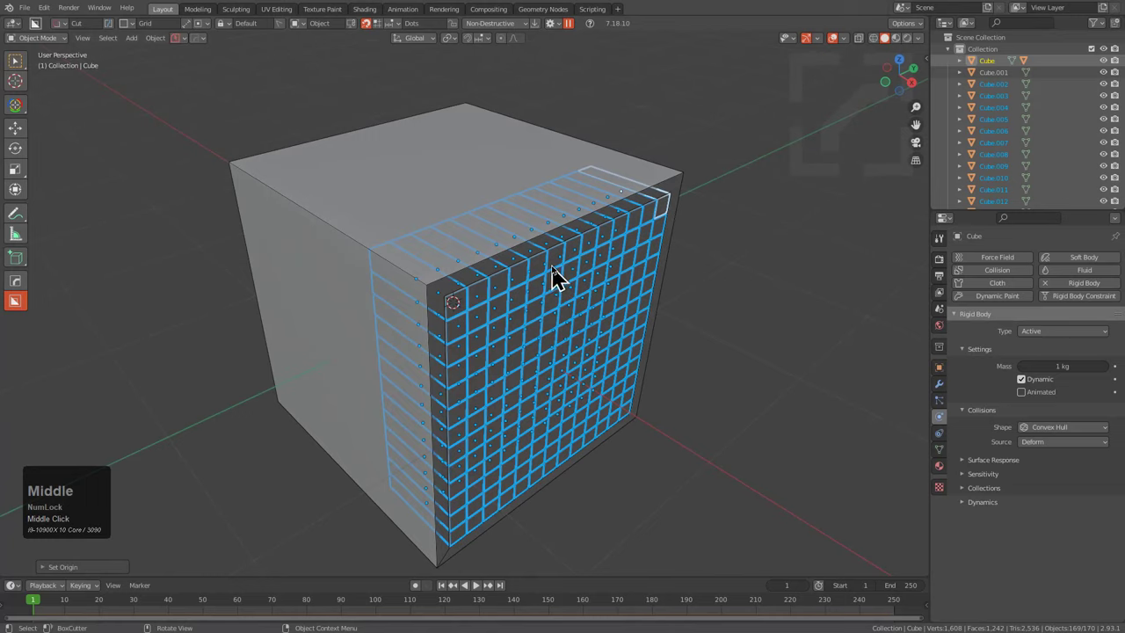
pyautogui.press('alt+a')
pyautogui.press('shift+_')
pyautogui.scroll(-3)
pyautogui.press('shift+space')
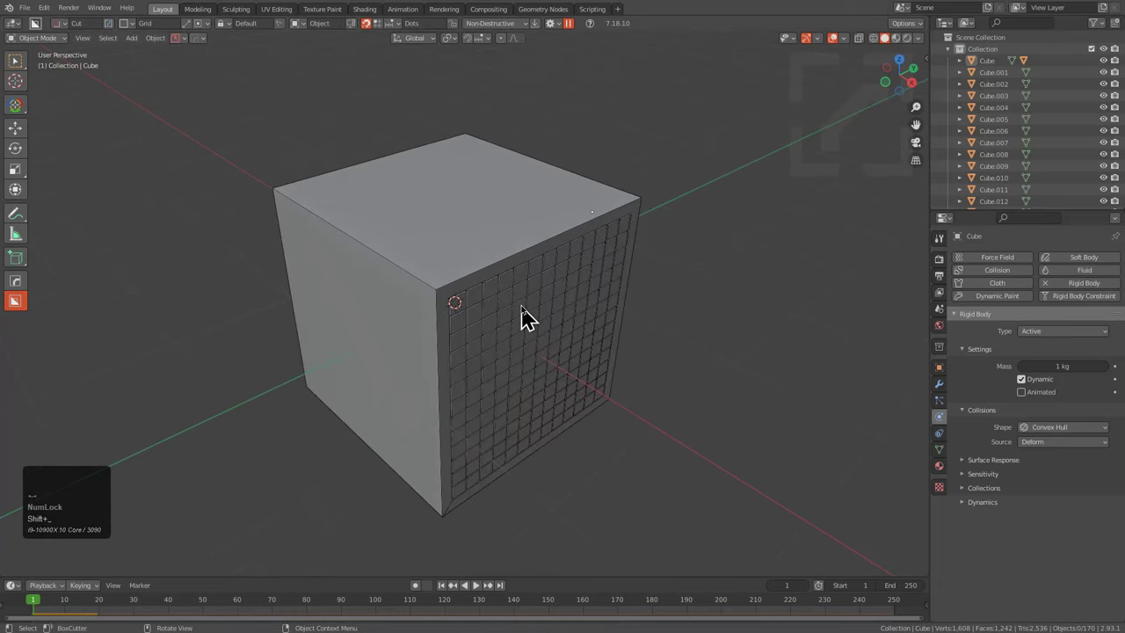
# Select the hollow box and set its Rigid Body collision shape to Mesh.
pyautogui.click(524, 247)
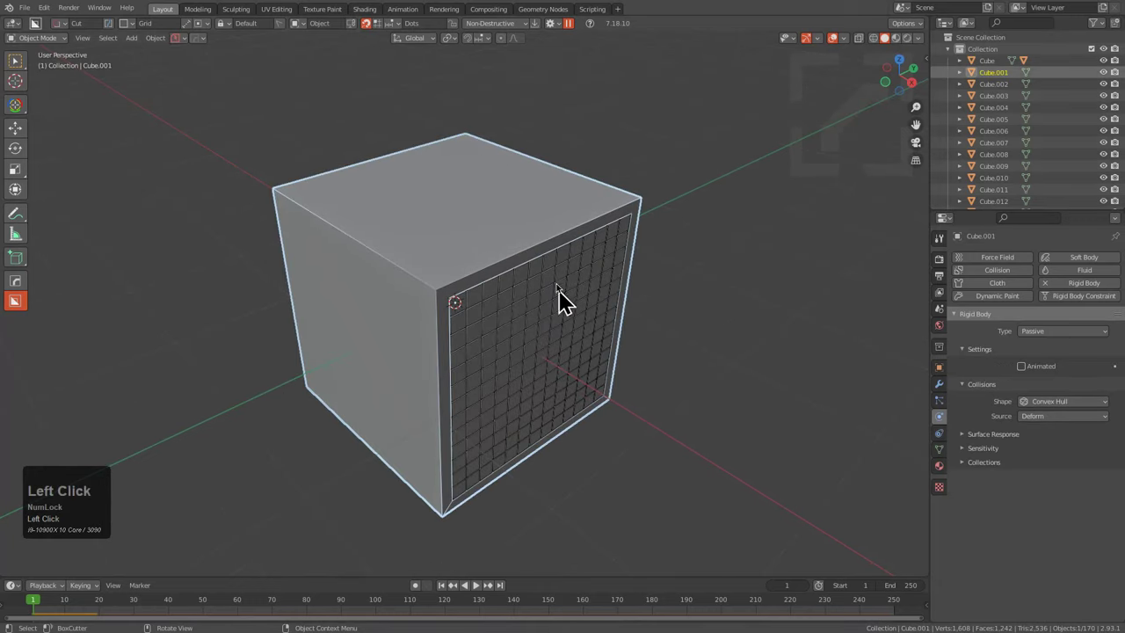
pyautogui.click(1049, 410)
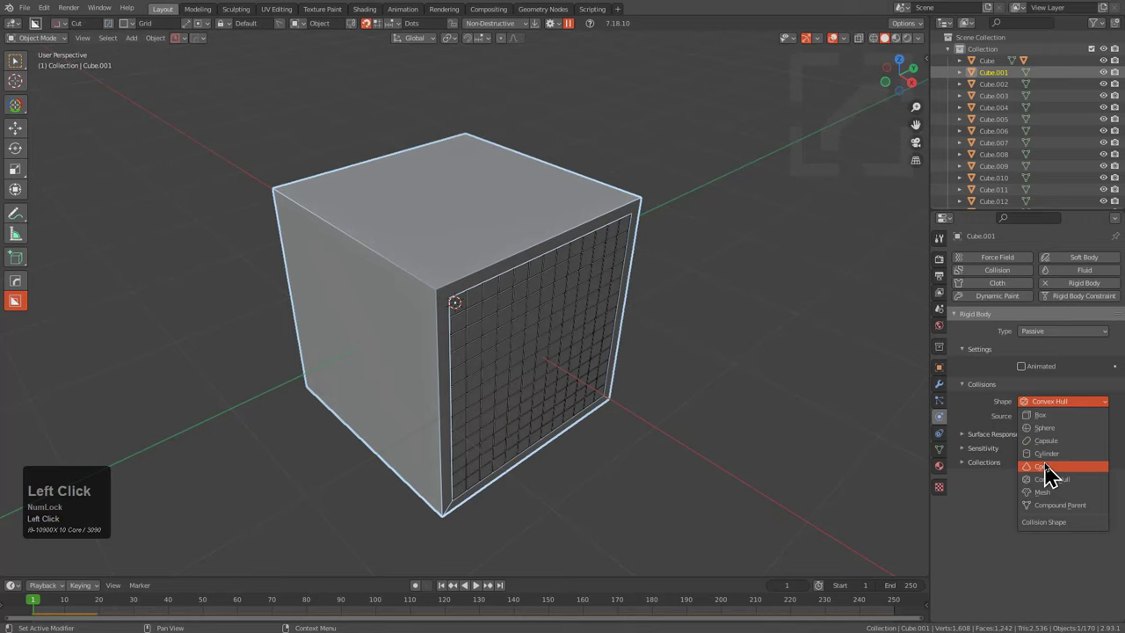
pyautogui.click(1053, 503)
pyautogui.press('shift+space')
pyautogui.scroll(-3)
pyautogui.moveTo(627, 333); pyautogui.dragTo(638, 357)
# Play the simulation so the pieces tumble out, then go to Scene properties.
pyautogui.press('shift+space')
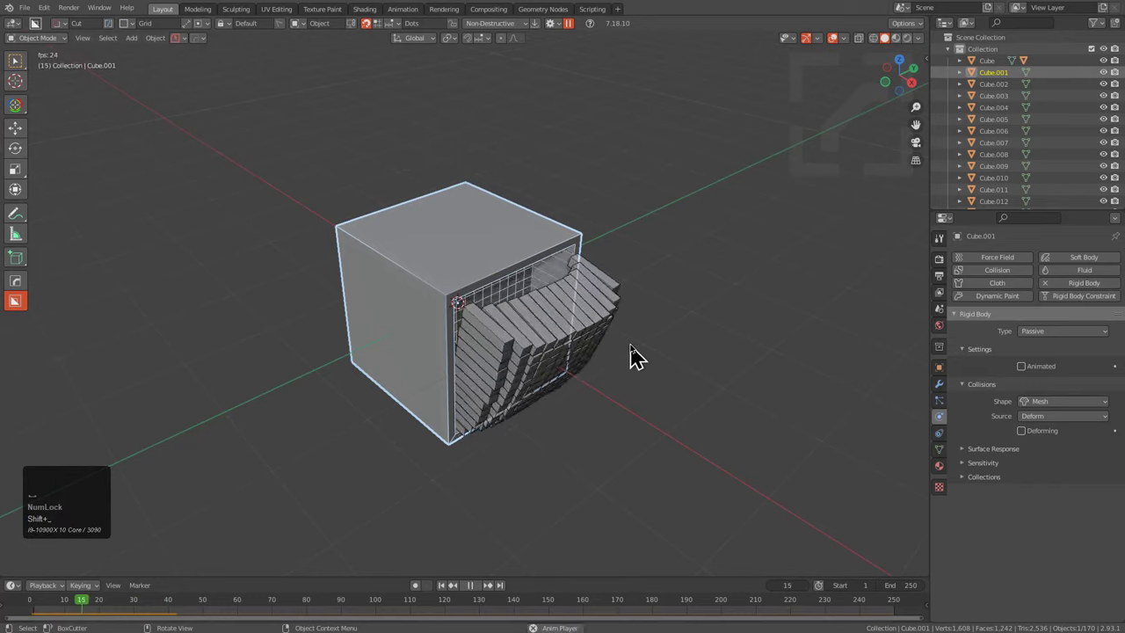
pyautogui.scroll(3)
pyautogui.click(944, 324)
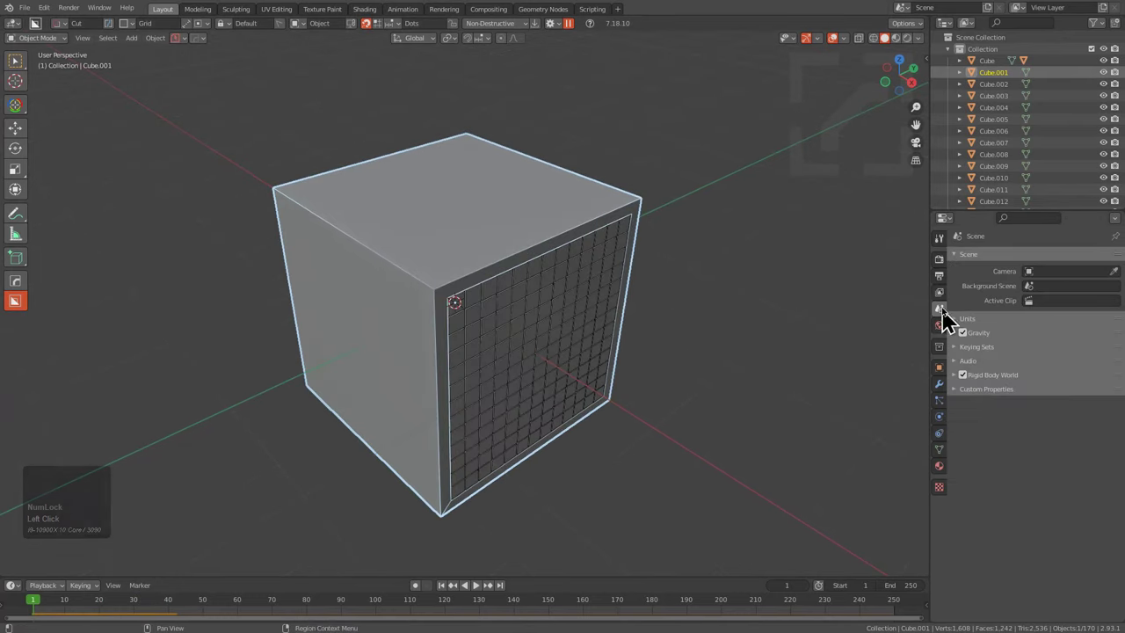
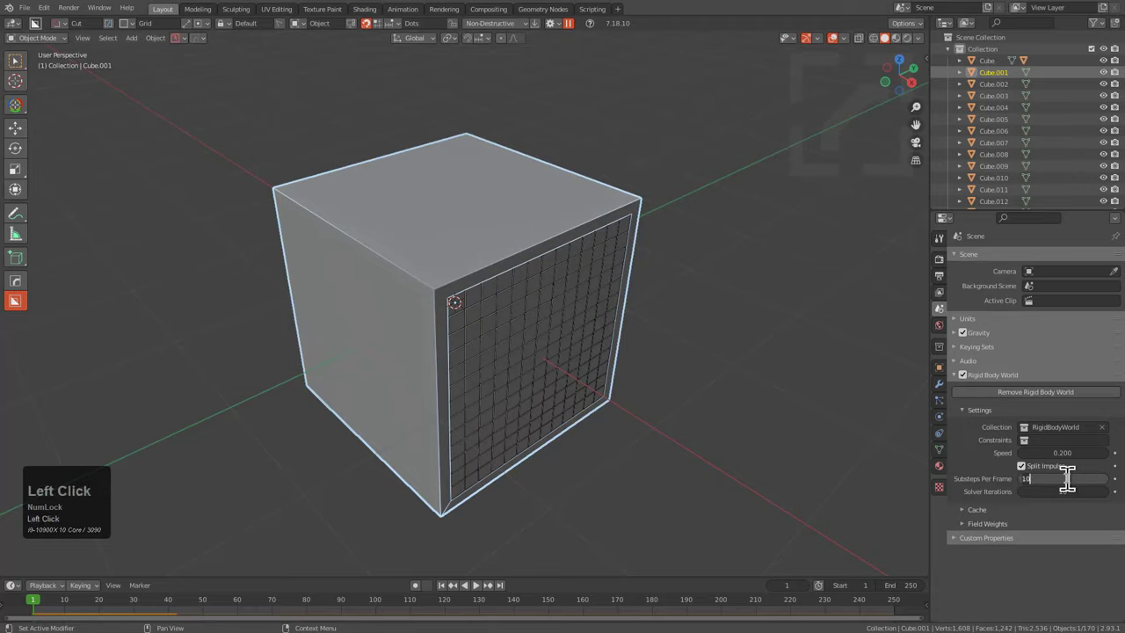
# Set the Rigid Body World to 6 substeps per frame at speed 0.2.
pyautogui.press('KP_6')
pyautogui.press('KP_Enter')
pyautogui.press('shift+_')
# Play the slowed simulation, look down into the box, rewind to the start and replay it.
pyautogui.middleClick(619, 353)
pyautogui.press('alt+a')
pyautogui.middleClick(677, 361)
pyautogui.scroll(3)
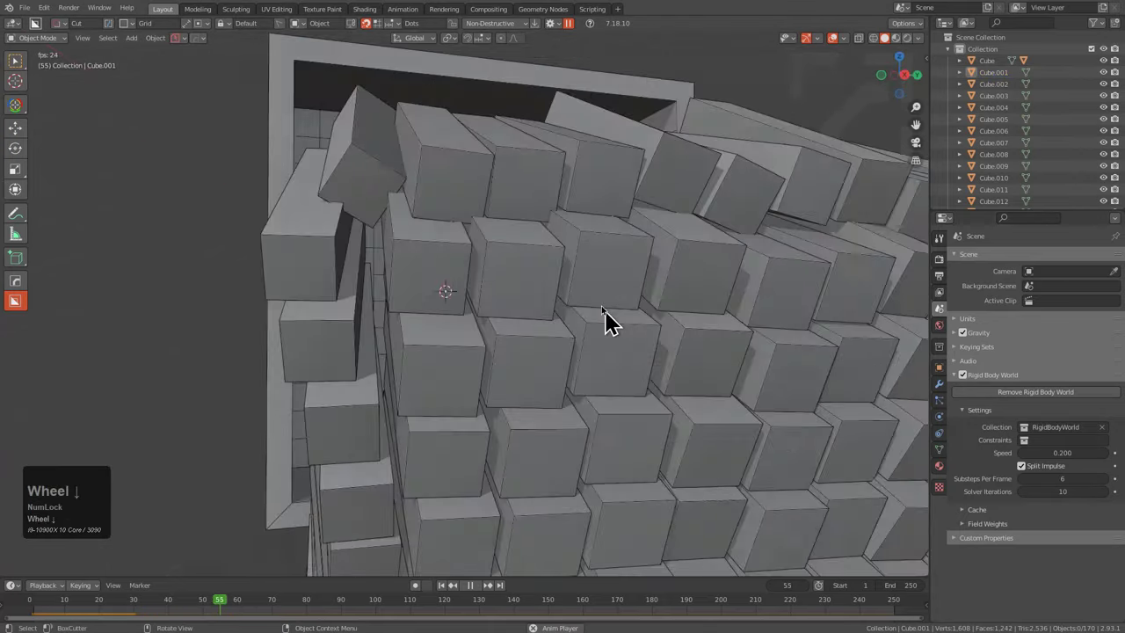
pyautogui.moveTo(586, 294); pyautogui.dragTo(563, 279)
pyautogui.press('shift+Left')
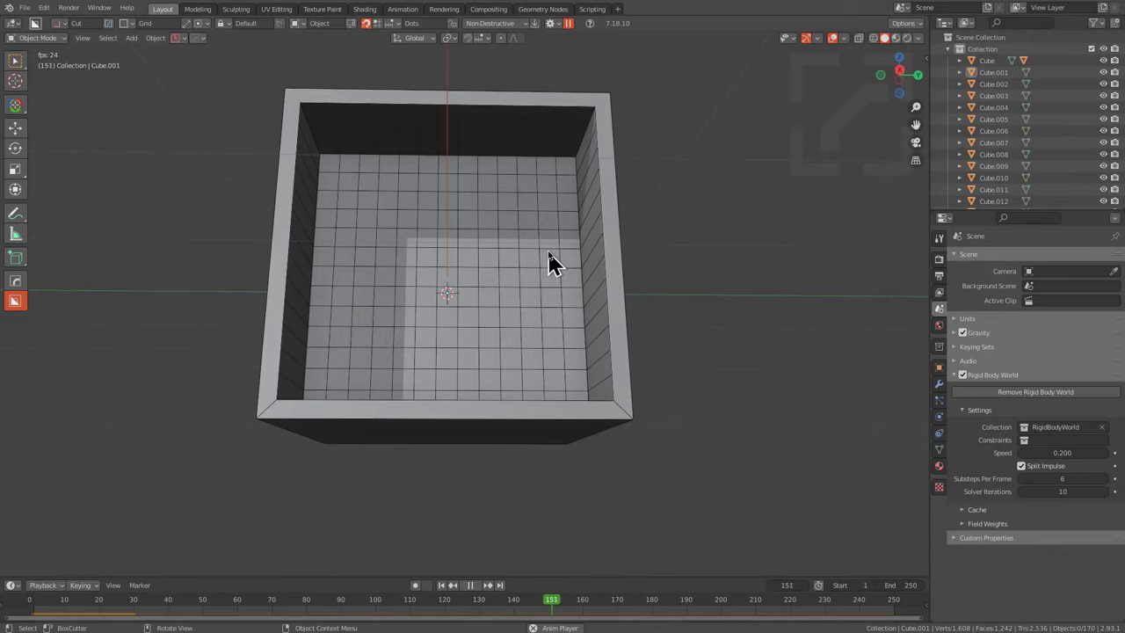
pyautogui.press('shift+Left')
pyautogui.press('shift+Left')
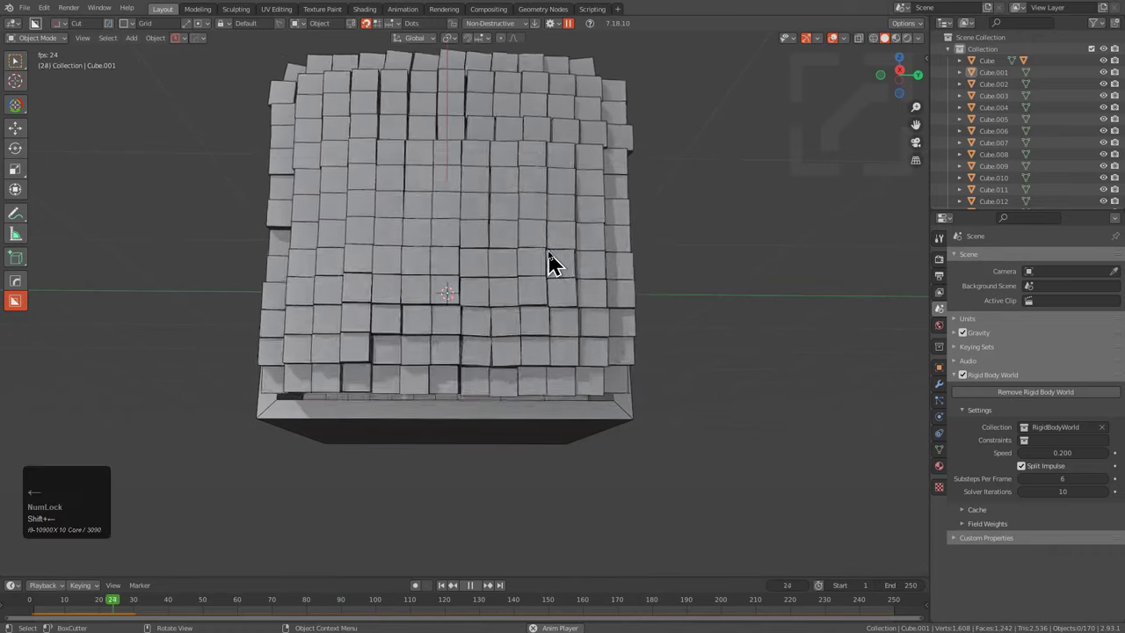